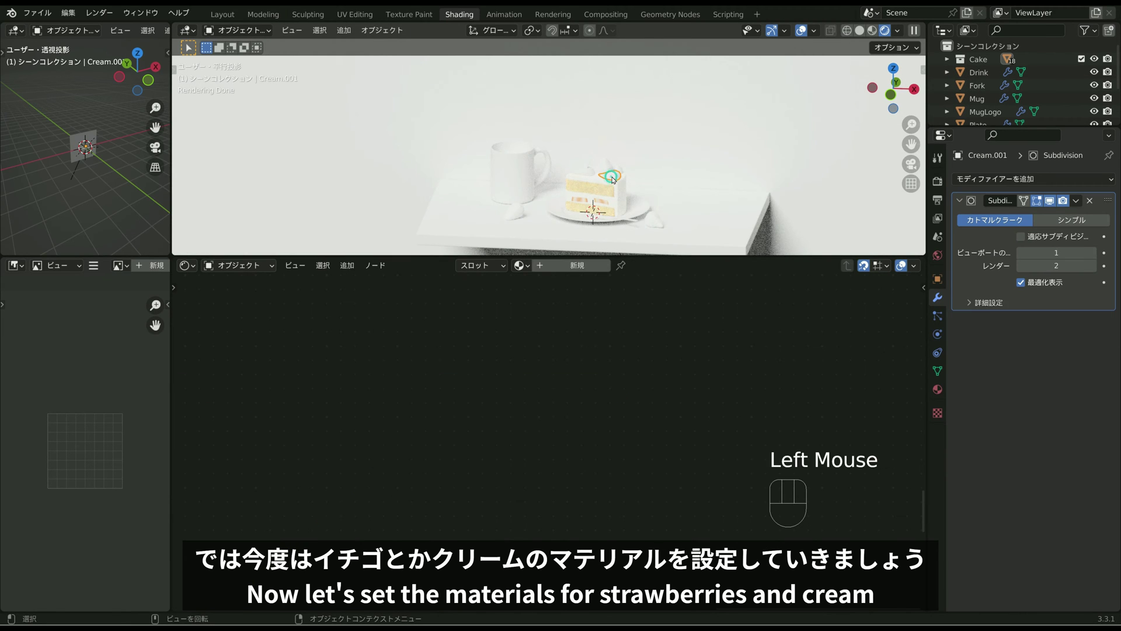
# Step: Hide the table and the wall from the scene with H
pyautogui.scroll(3)
pyautogui.click(653, 185)
pyautogui.scroll(3)
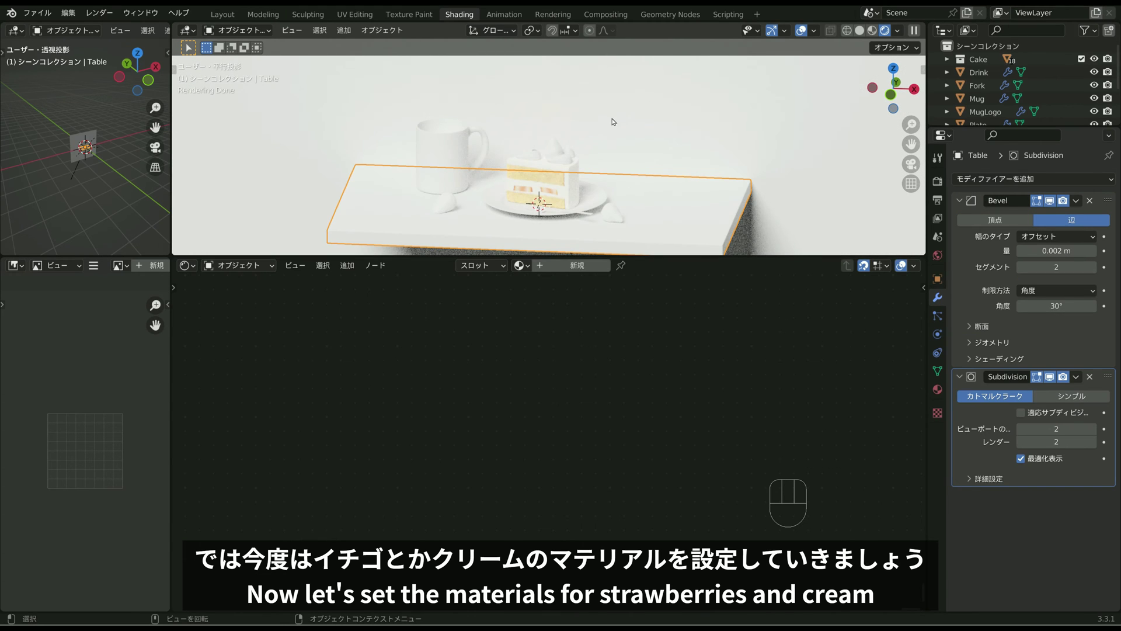
pyautogui.press('h')
pyautogui.click(658, 131)
pyautogui.press('h')
# Step: Box-select the mug, plate and fork, hide them, then select the top cream dollop
pyautogui.click(477, 148)
pyautogui.moveTo(423, 126); pyautogui.dragTo(492, 163)
pyautogui.press('h')
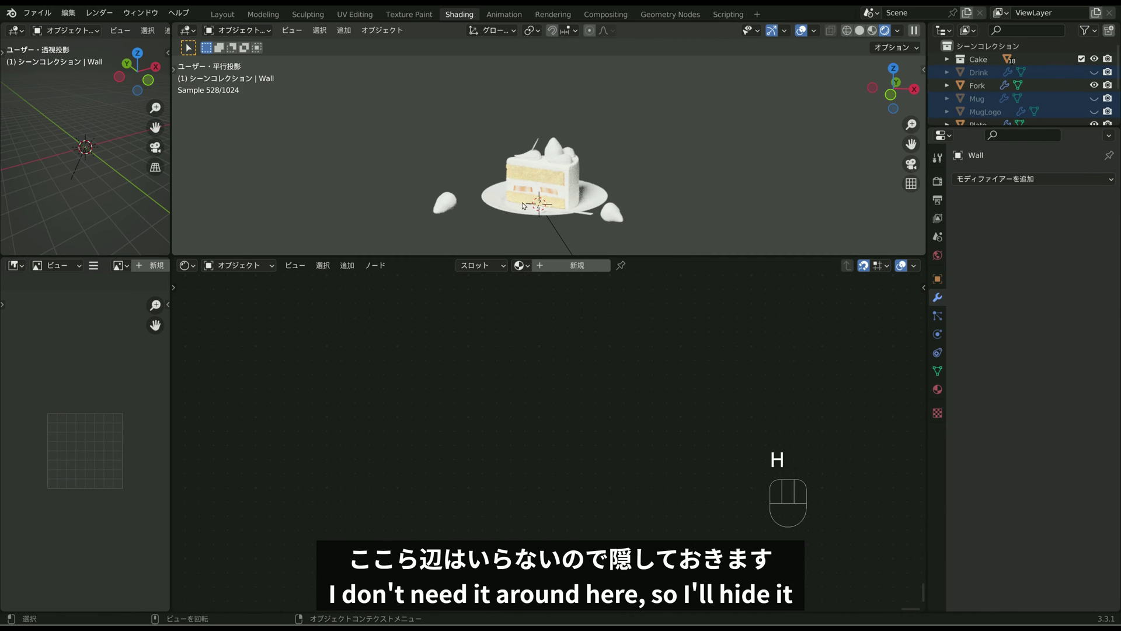
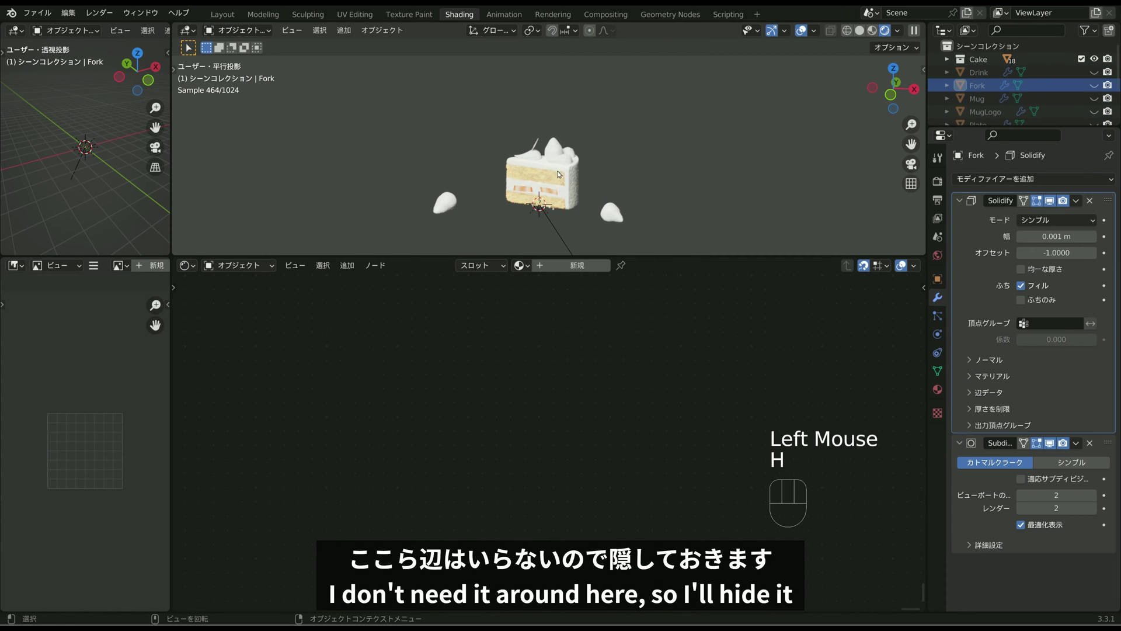
pyautogui.click(568, 181)
pyautogui.click(540, 159)
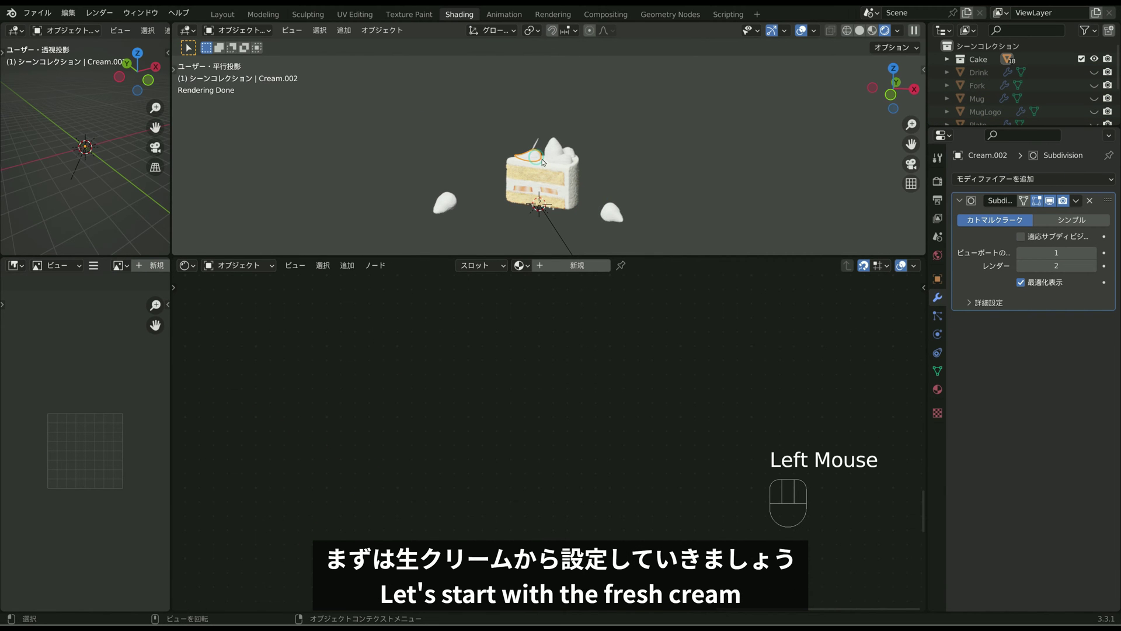
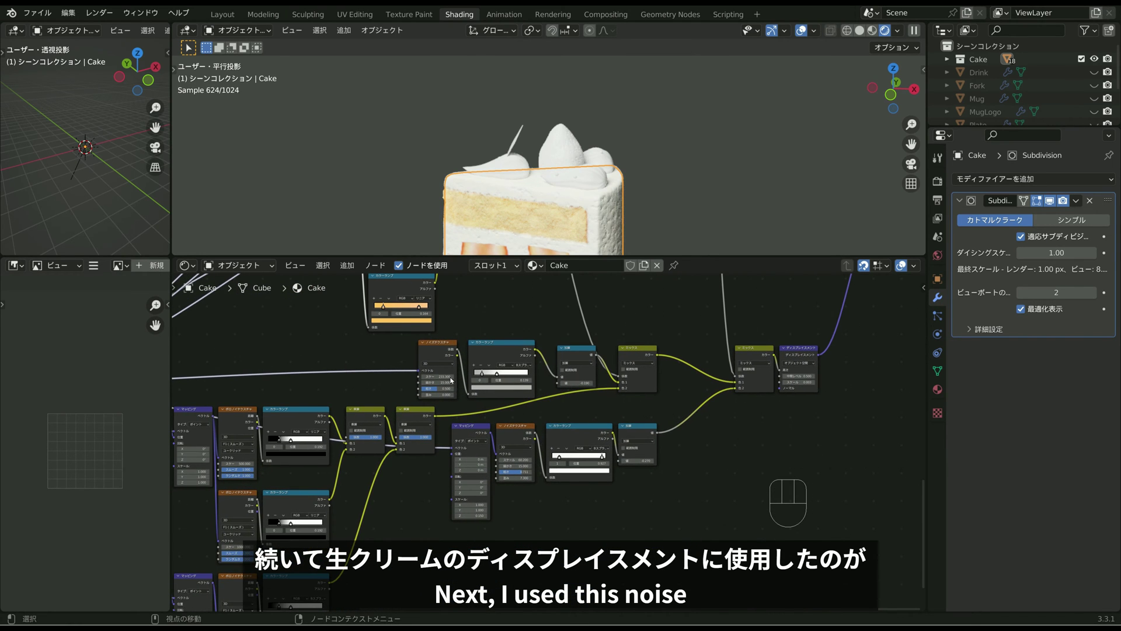
# Step: Select the Cake material's noise texture and colour ramp displacement nodes and copy them with Ctrl+C
pyautogui.click(443, 352)
pyautogui.click(507, 350)
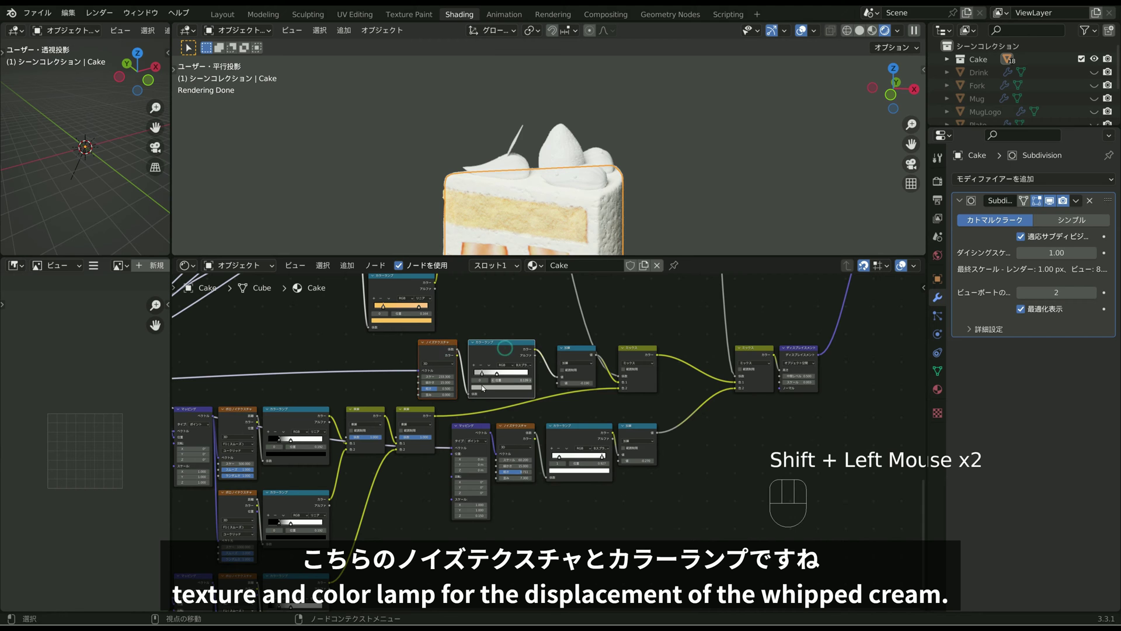
pyautogui.scroll(-3)
pyautogui.middleClick(663, 403)
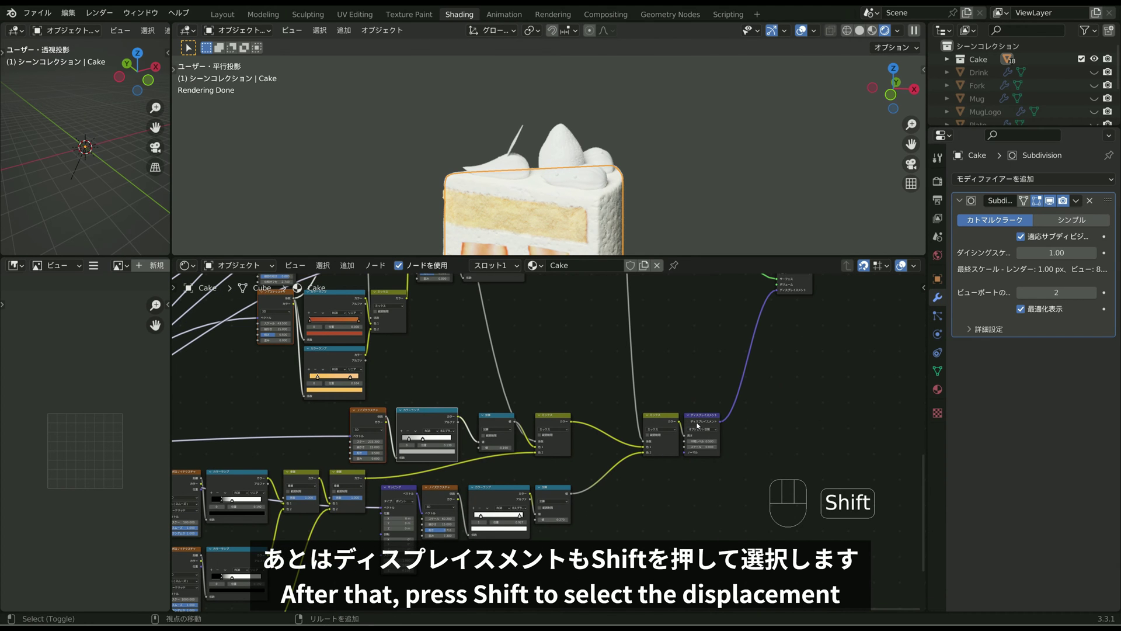
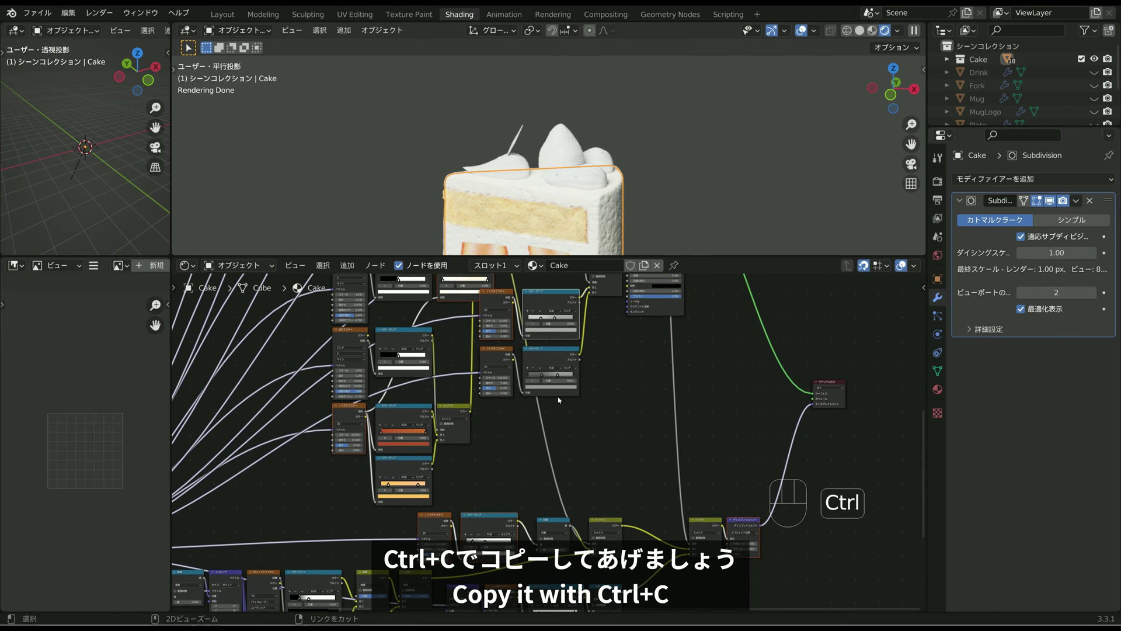
pyautogui.press('ctrl+c')
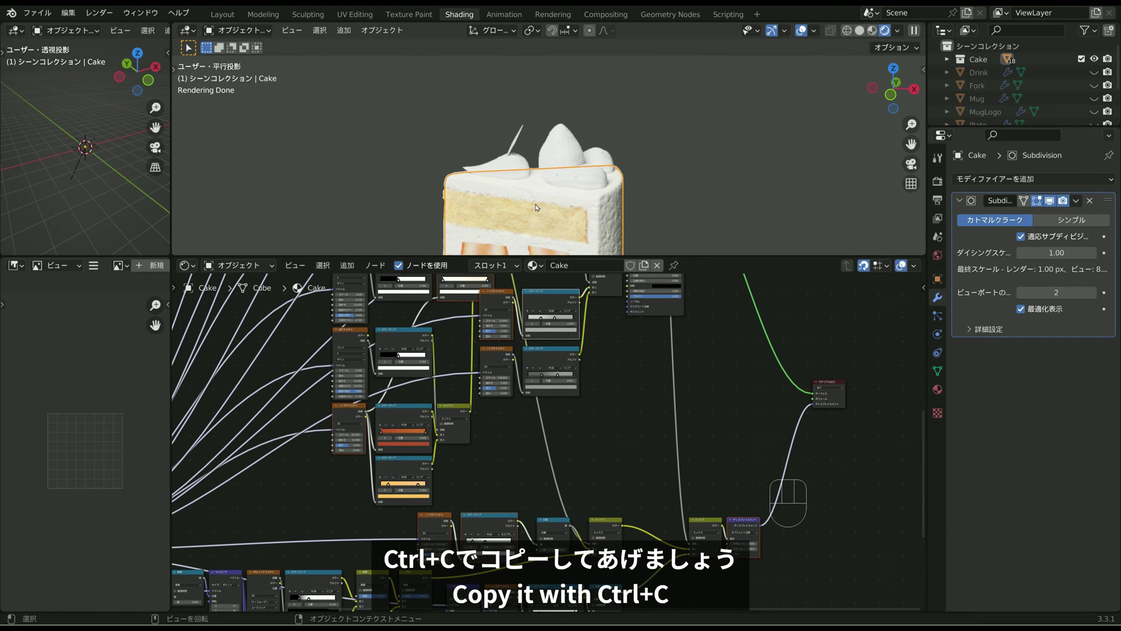
# Step: Create a new material named Cream on the top cream dollop
pyautogui.click(522, 170)
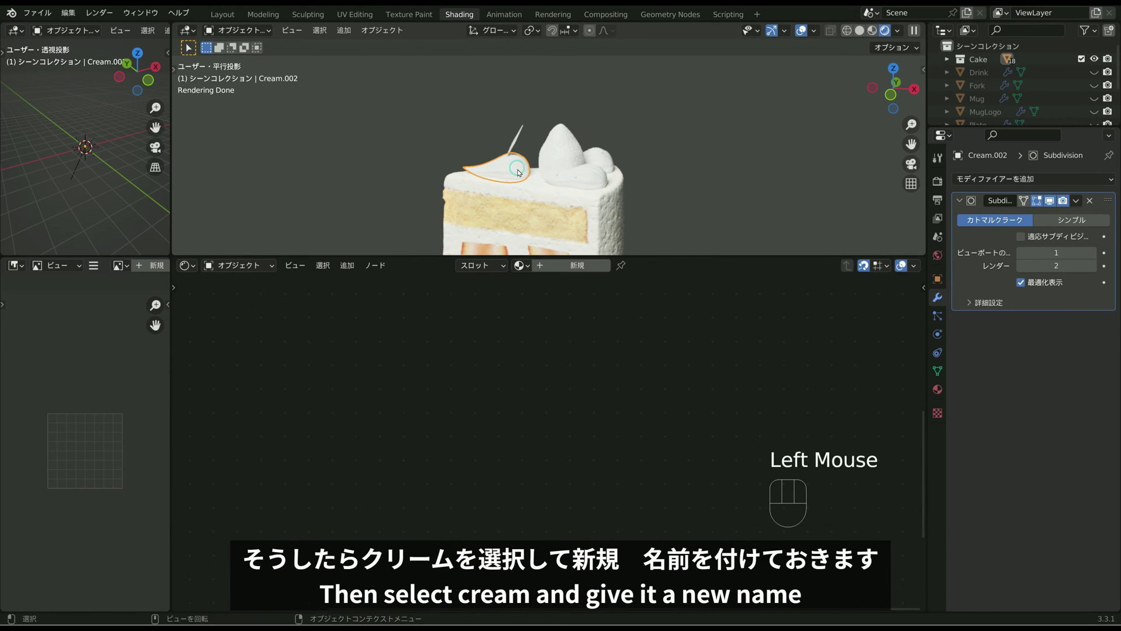
pyautogui.click(579, 264)
pyautogui.moveTo(576, 266); pyautogui.dragTo(576, 268)
pyautogui.scroll(-3)
pyautogui.middleClick(570, 345)
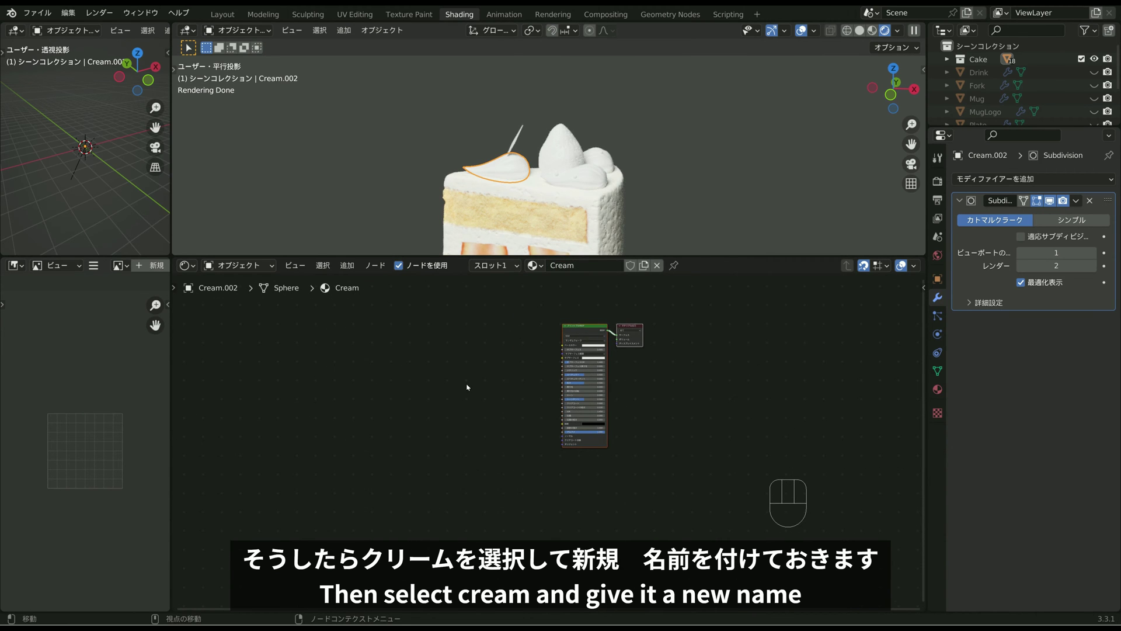
# Step: Paste the copied noise and colour-ramp nodes into the Cream node tree and place them
pyautogui.press('ctrl+v')
pyautogui.scroll(-3)
pyautogui.middleClick(485, 454)
pyautogui.click(250, 545)
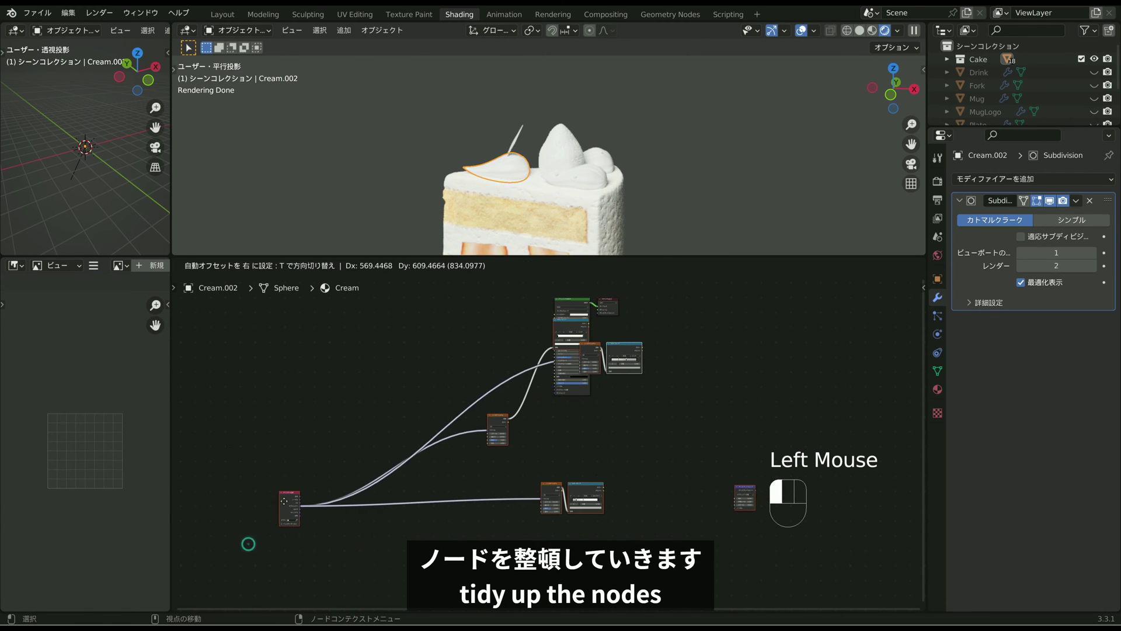
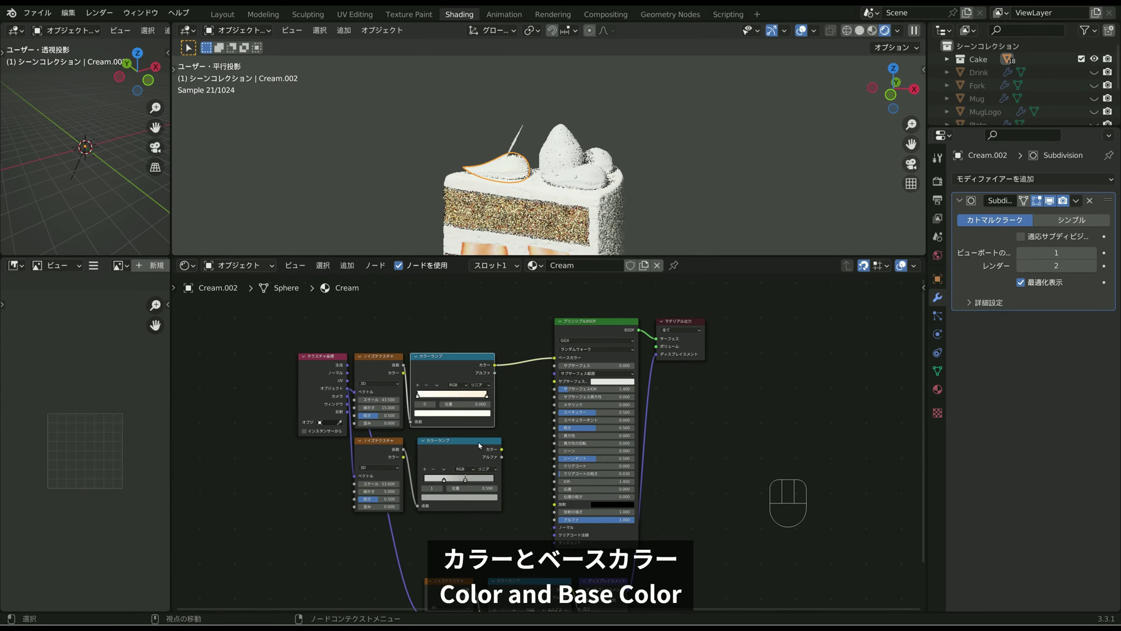
# Step: Link the colour ramp to Roughness, enable adaptive subdivision and set displacement to Displacement and Bump
pyautogui.moveTo(502, 450); pyautogui.dragTo(532, 435)
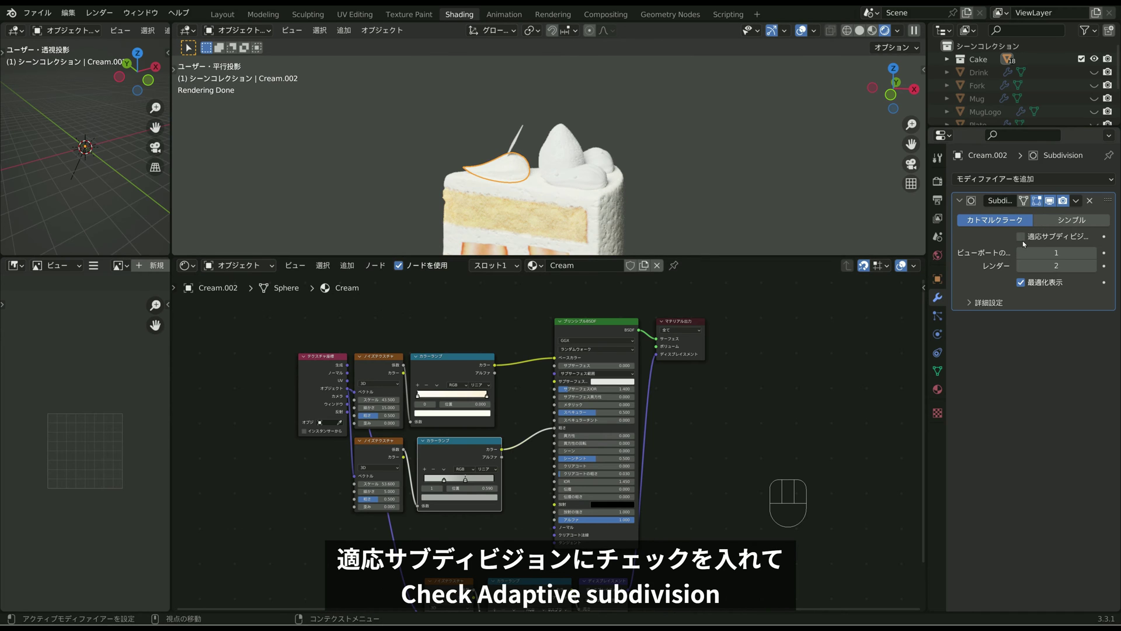
pyautogui.click(1028, 238)
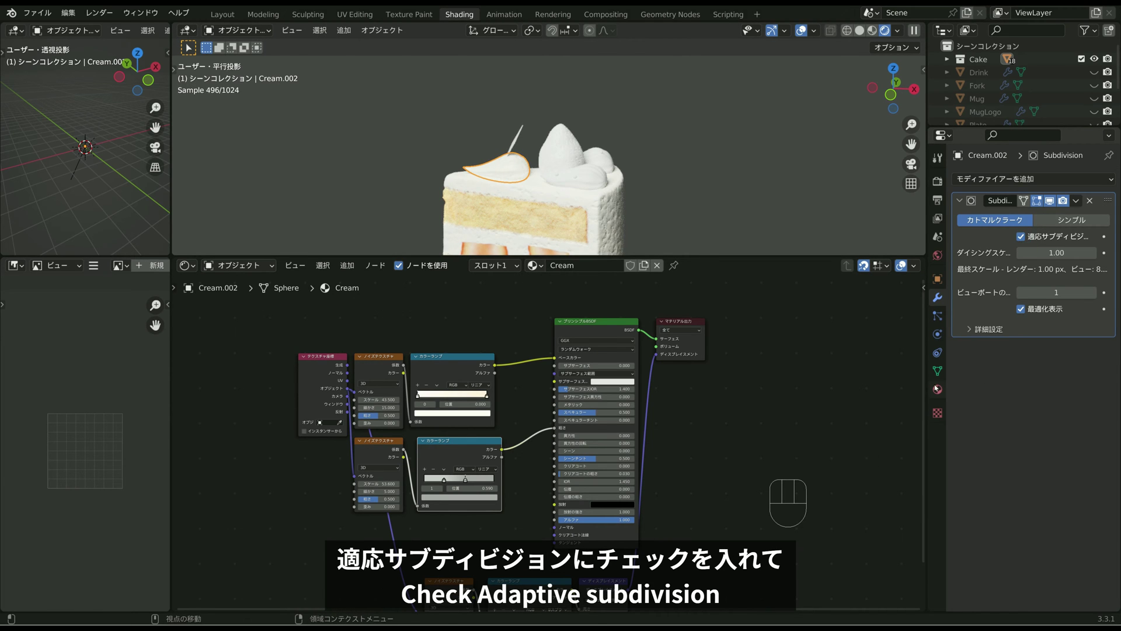
pyautogui.click(938, 390)
pyautogui.scroll(-3)
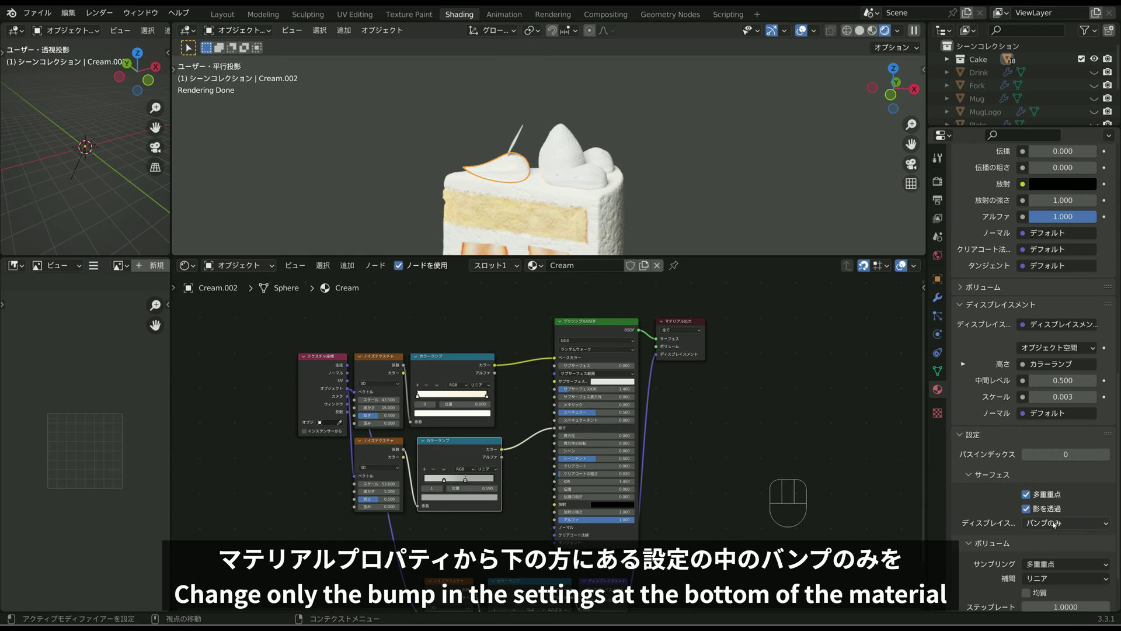
pyautogui.moveTo(1052, 522); pyautogui.dragTo(1022, 565)
# Step: Orbit and zoom around the cream dollop to inspect its displaced surface
pyautogui.middleClick(637, 209)
pyautogui.middleClick(647, 162)
pyautogui.scroll(3)
pyautogui.scroll(3)
pyautogui.middleClick(564, 188)
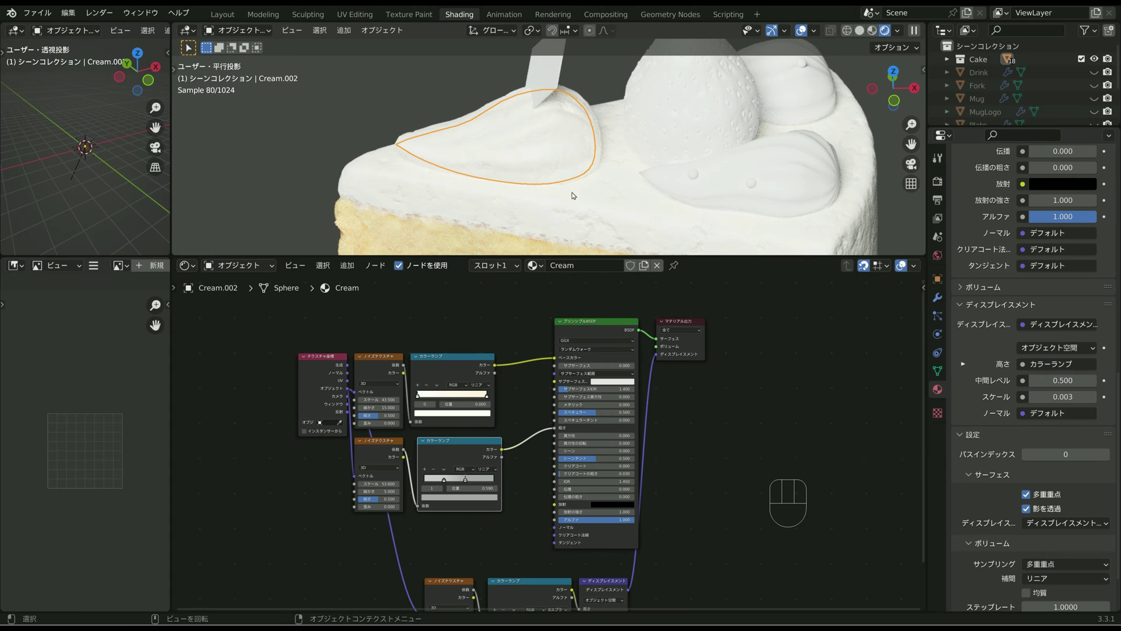
pyautogui.moveTo(778, 203); pyautogui.dragTo(601, 186)
pyautogui.moveTo(554, 195); pyautogui.dragTo(766, 181)
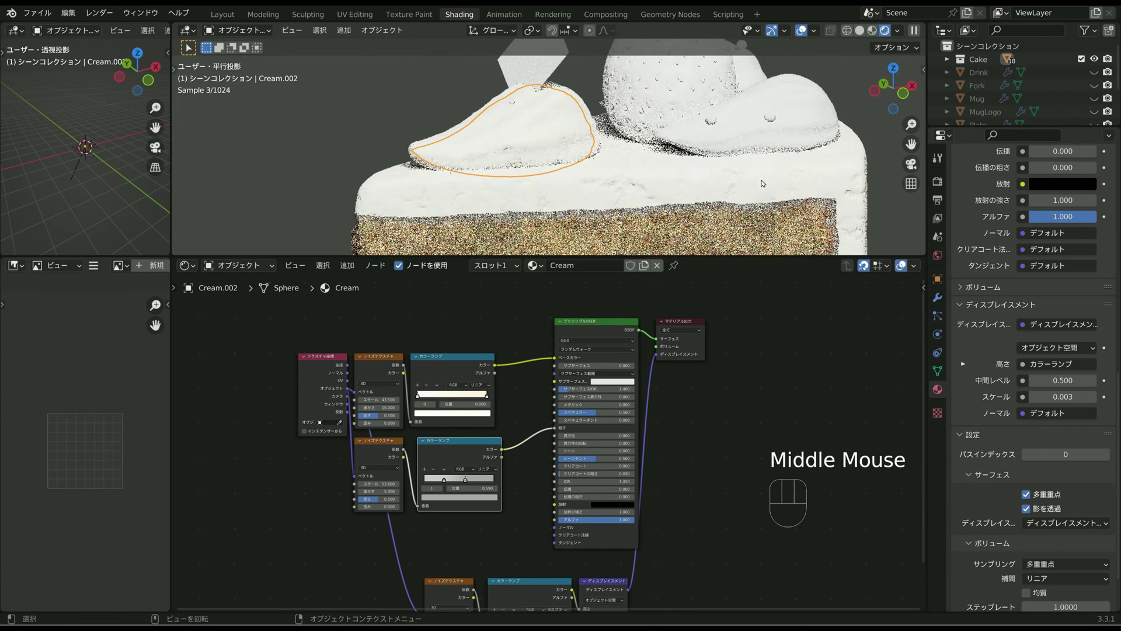
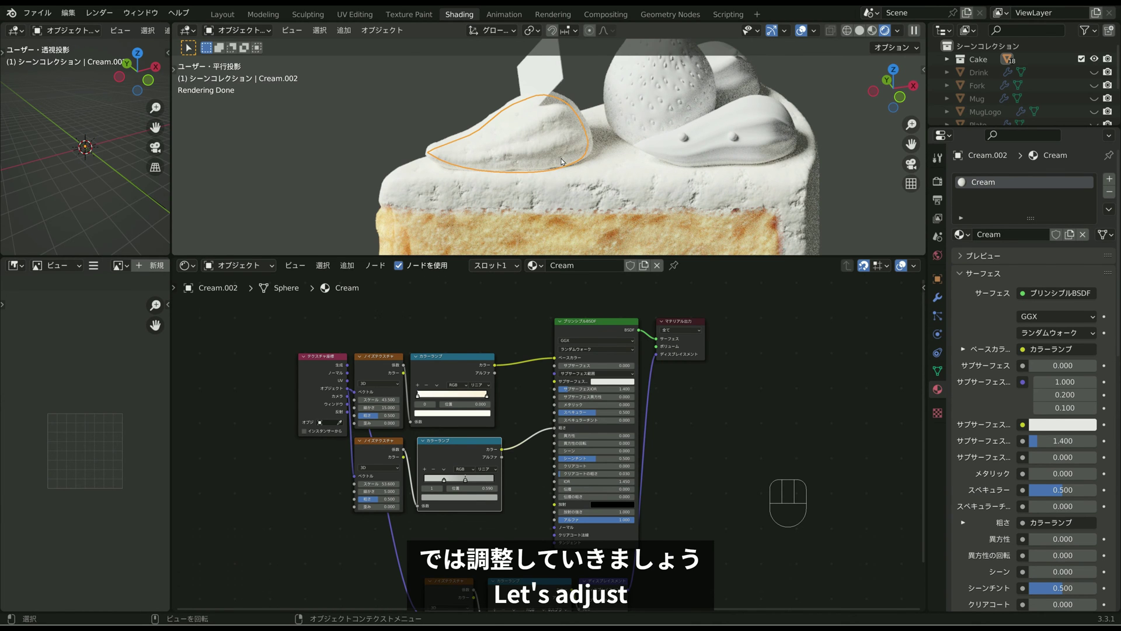
# Step: Zoom to a low side angle on the cream and preview the roughness noise texture on its own
pyautogui.scroll(3)
pyautogui.middleClick(518, 439)
pyautogui.scroll(3)
pyautogui.moveTo(529, 198); pyautogui.dragTo(531, 191)
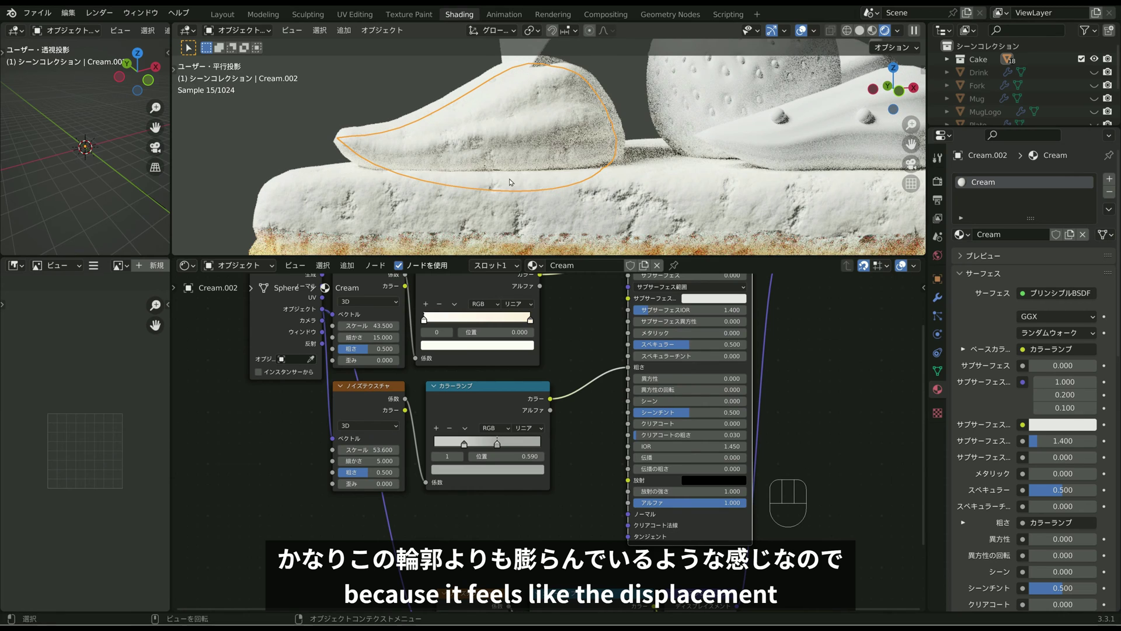
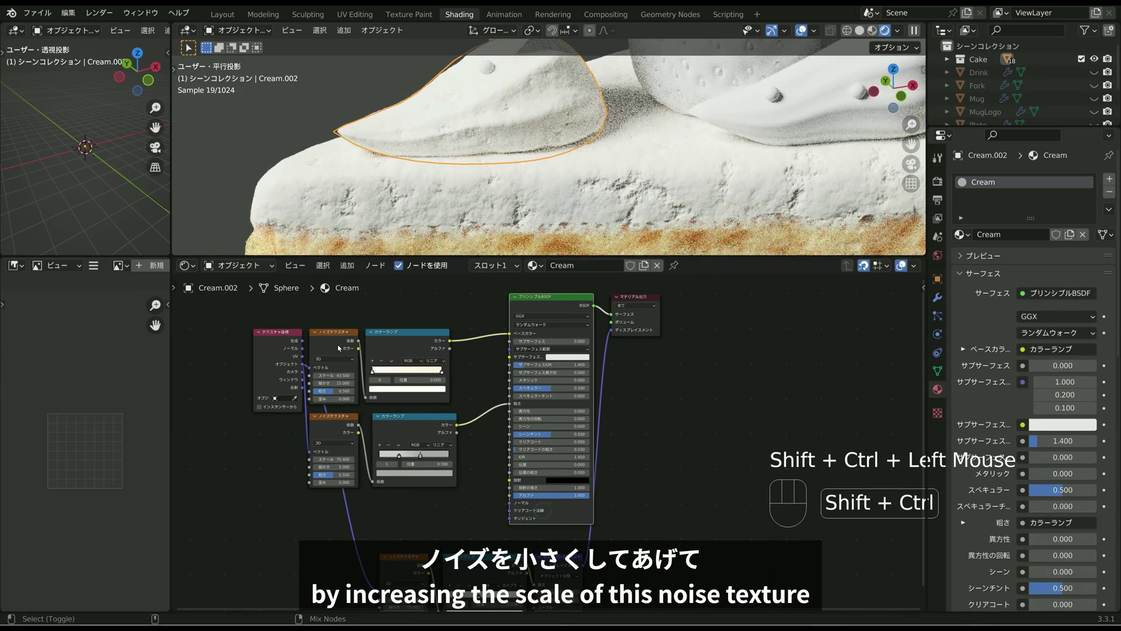
pyautogui.click(340, 343)
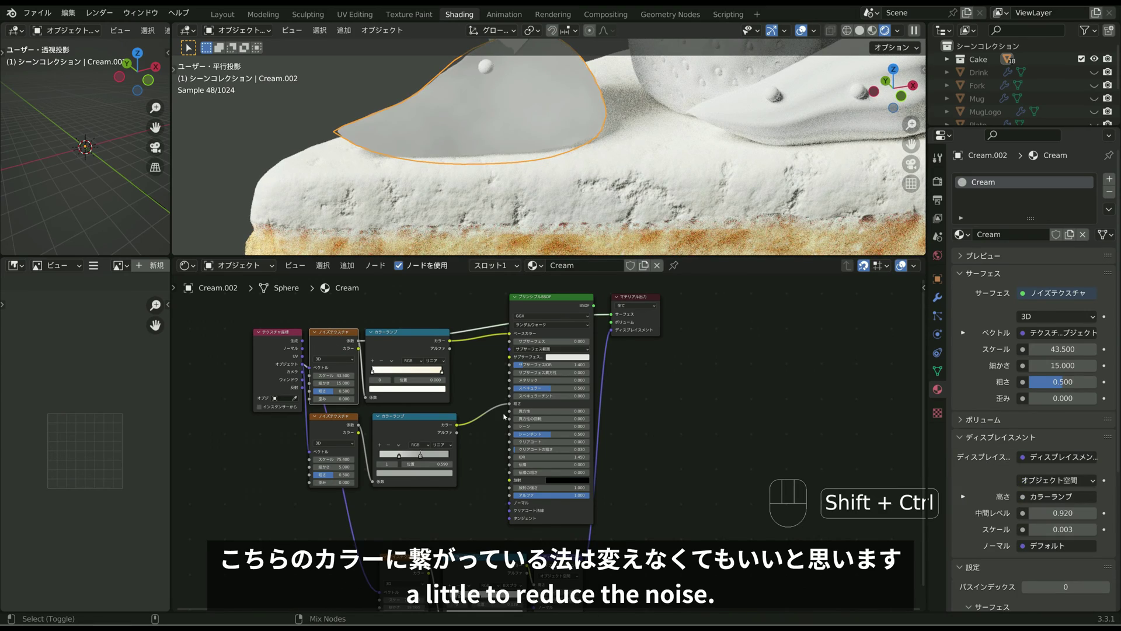
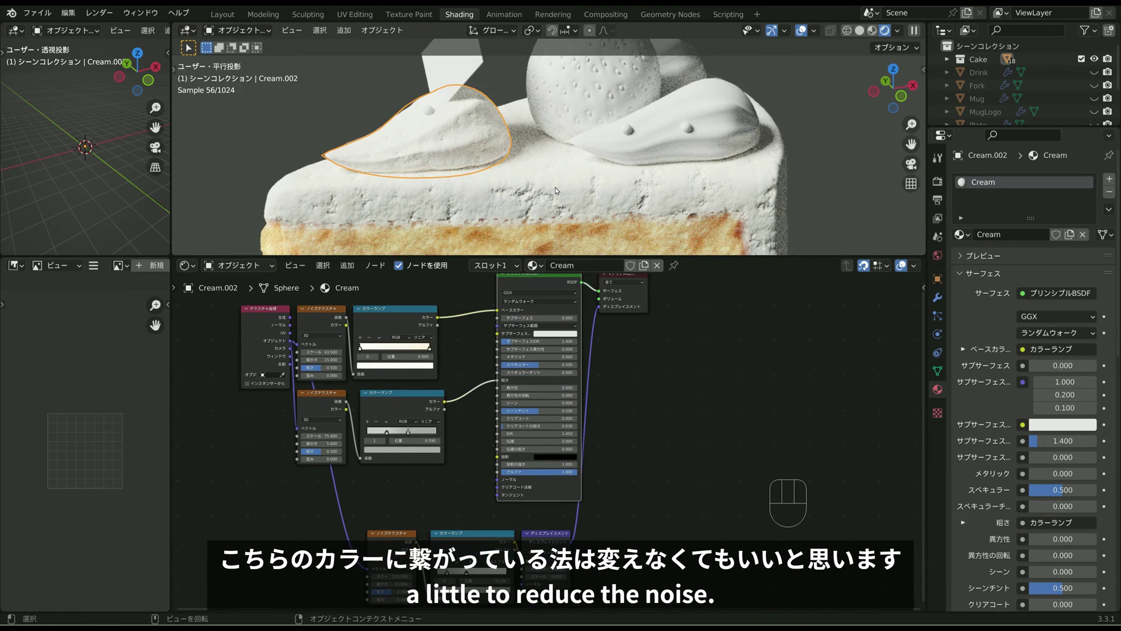
# Step: Select the other cream dollop and assign it the Cream material
pyautogui.click(678, 117)
pyautogui.moveTo(707, 109); pyautogui.dragTo(640, 172)
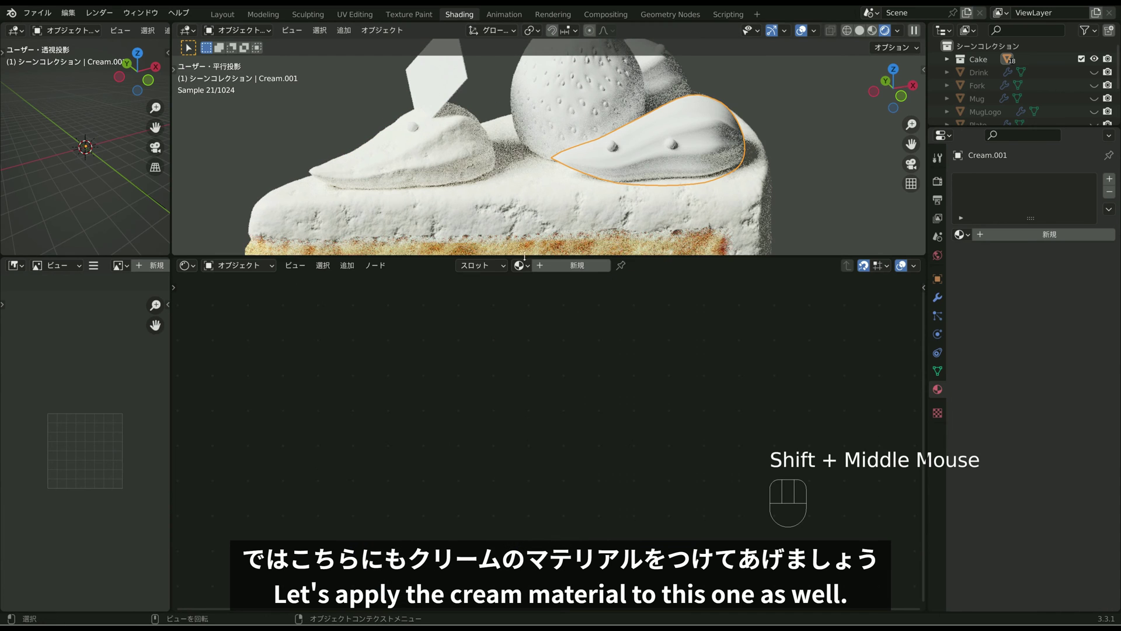
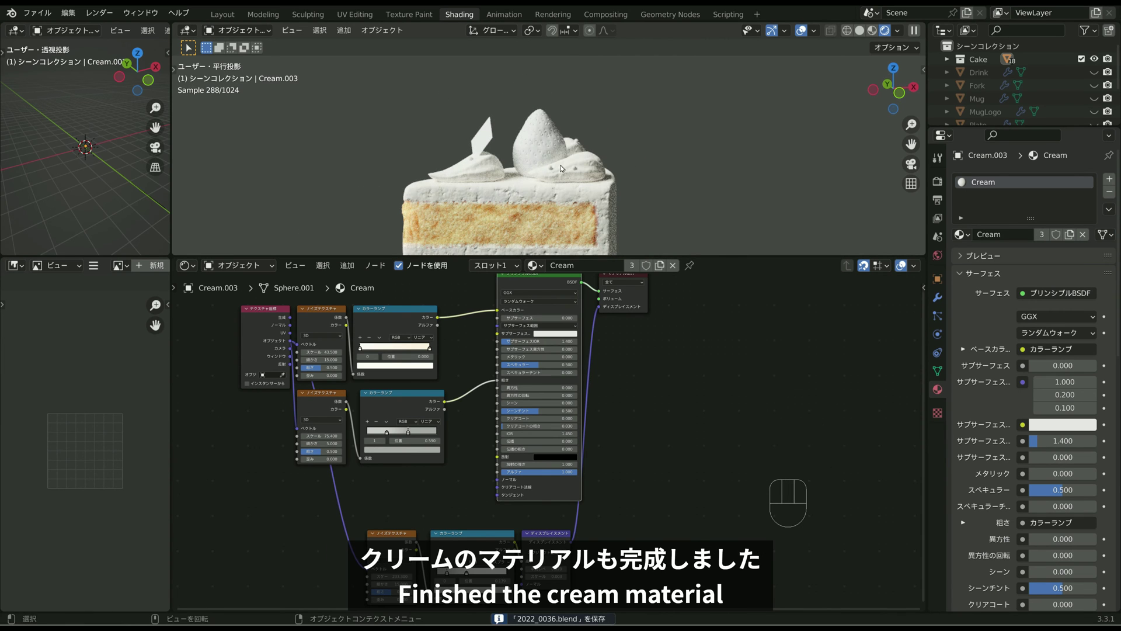
pyautogui.middleClick(563, 174)
pyautogui.scroll(3)
pyautogui.middleClick(569, 179)
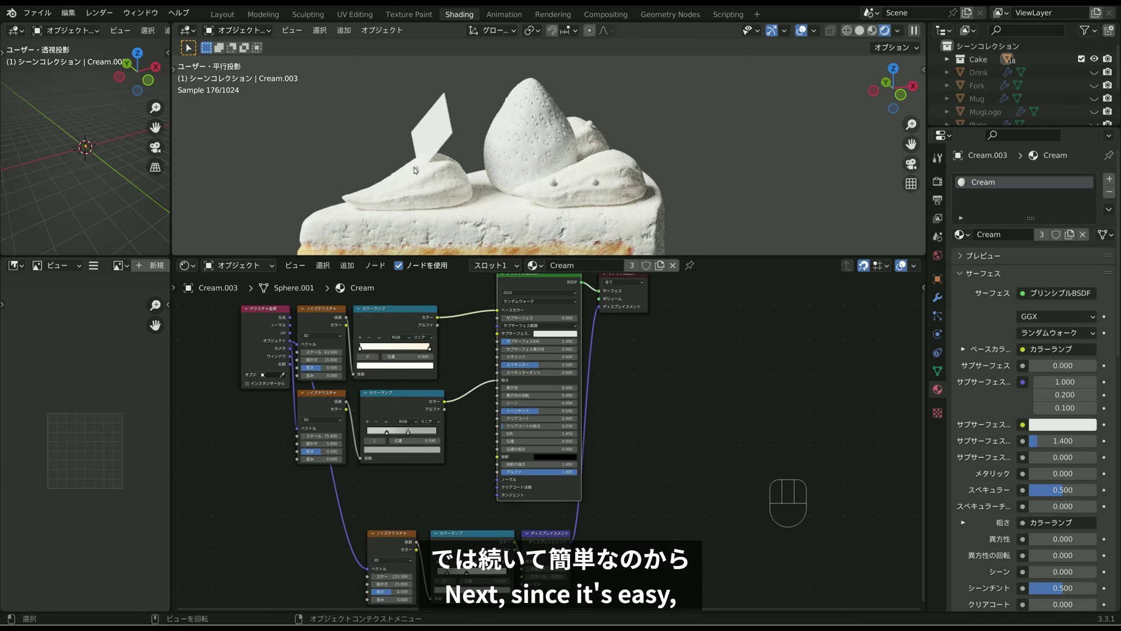
# Step: Select the four silver dragée pearls on the cake top
pyautogui.click(421, 170)
pyautogui.click(558, 182)
pyautogui.click(600, 184)
pyautogui.click(594, 125)
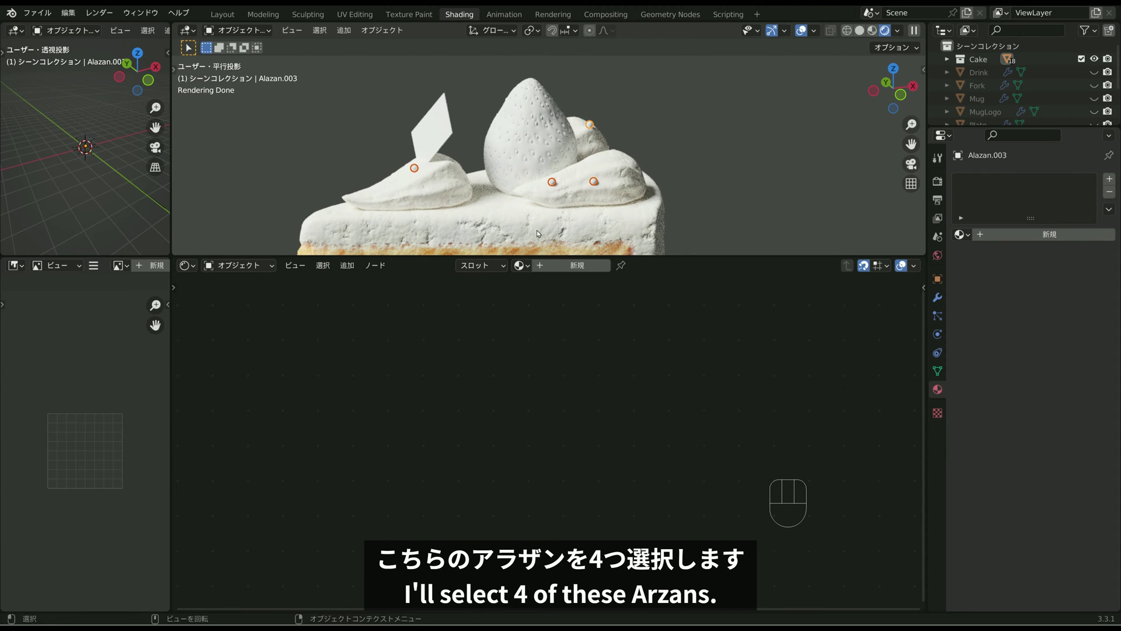
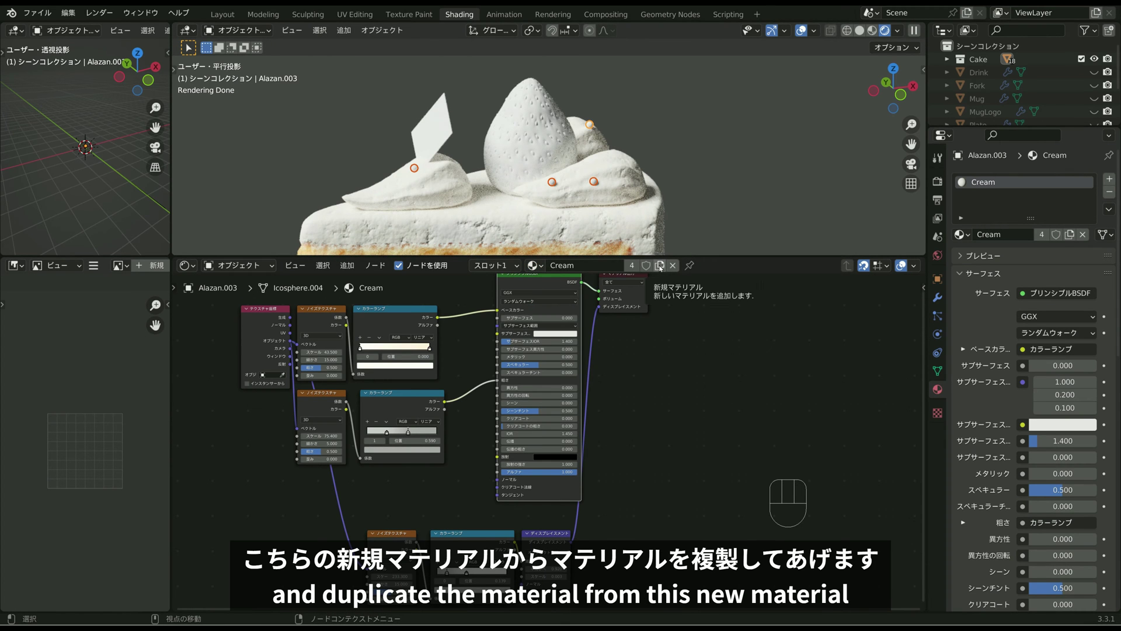
# Step: Duplicate the material as Alazan and link it to all selected dragées with Ctrl+L
pyautogui.click(661, 267)
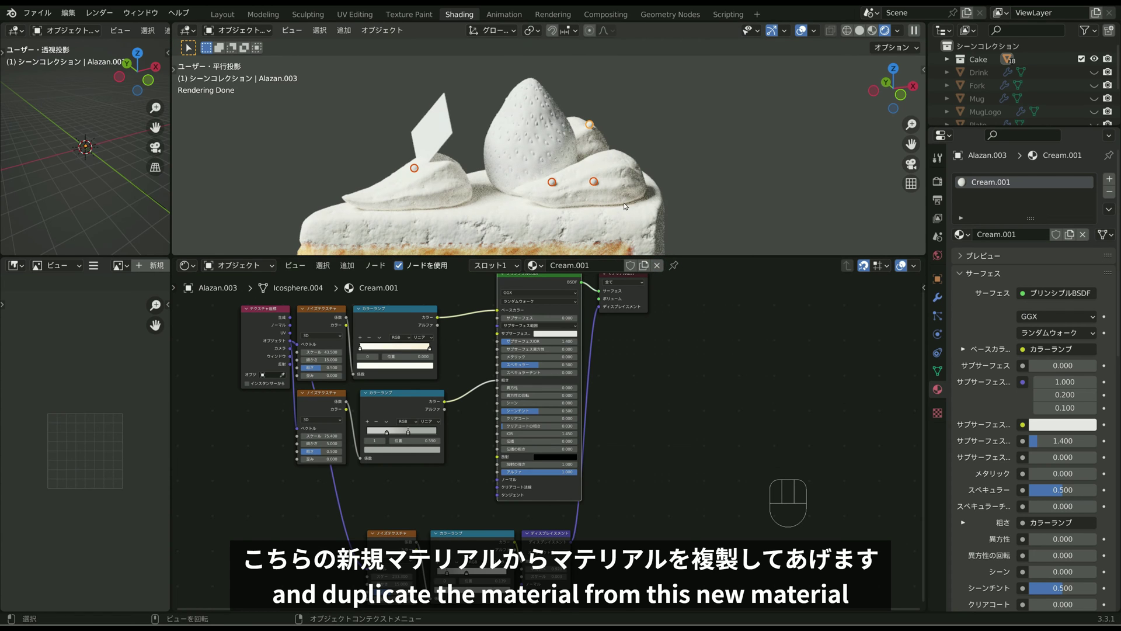
pyautogui.press('ctrl+l')
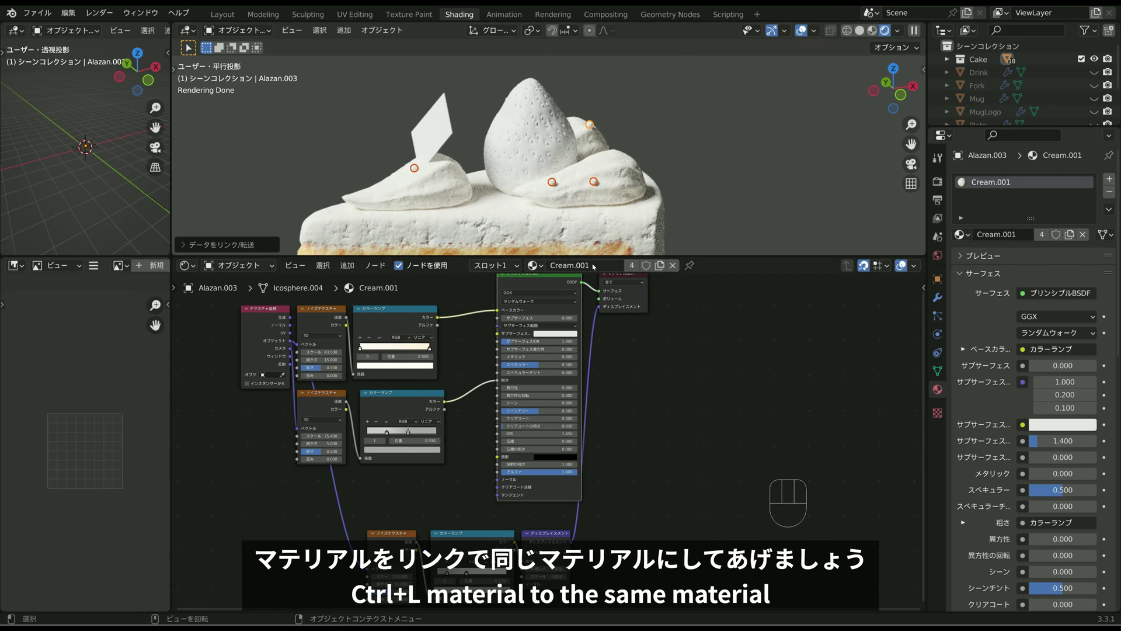
pyautogui.moveTo(594, 264); pyautogui.dragTo(594, 263)
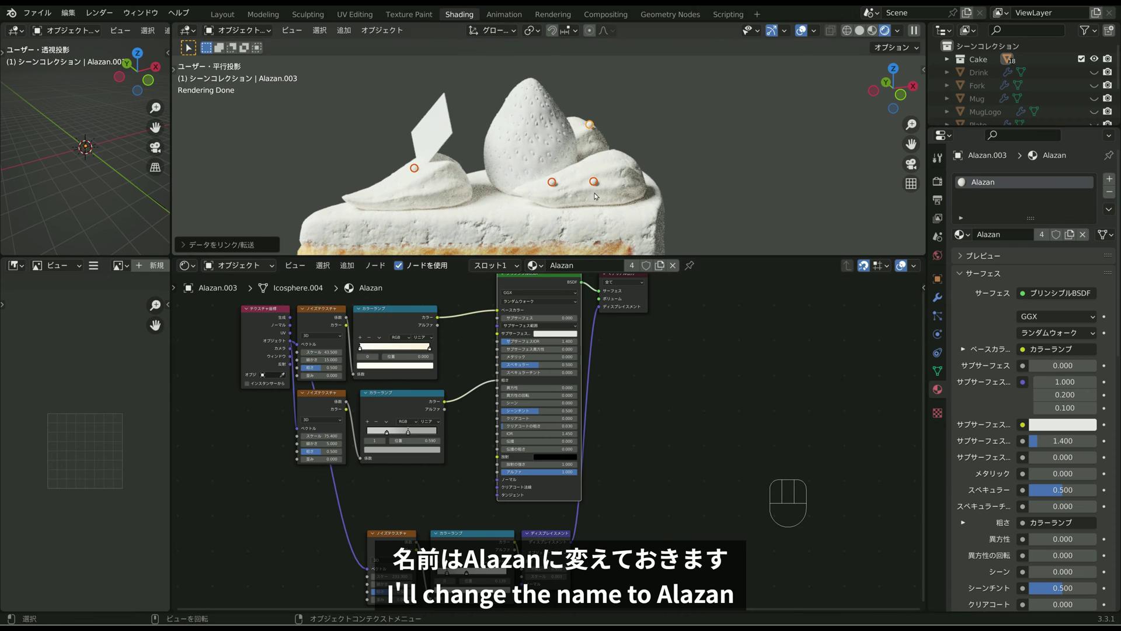
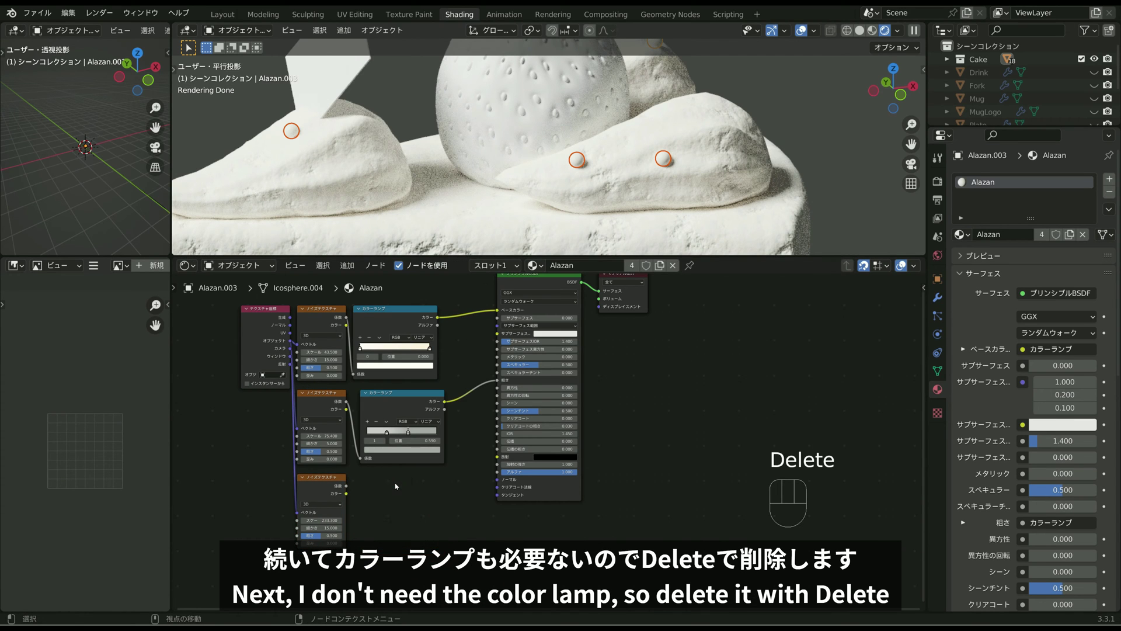
# Step: Add a Bump node driven by the noise and make Alazan fully metallic, checking another dragée
pyautogui.press('shift+a')
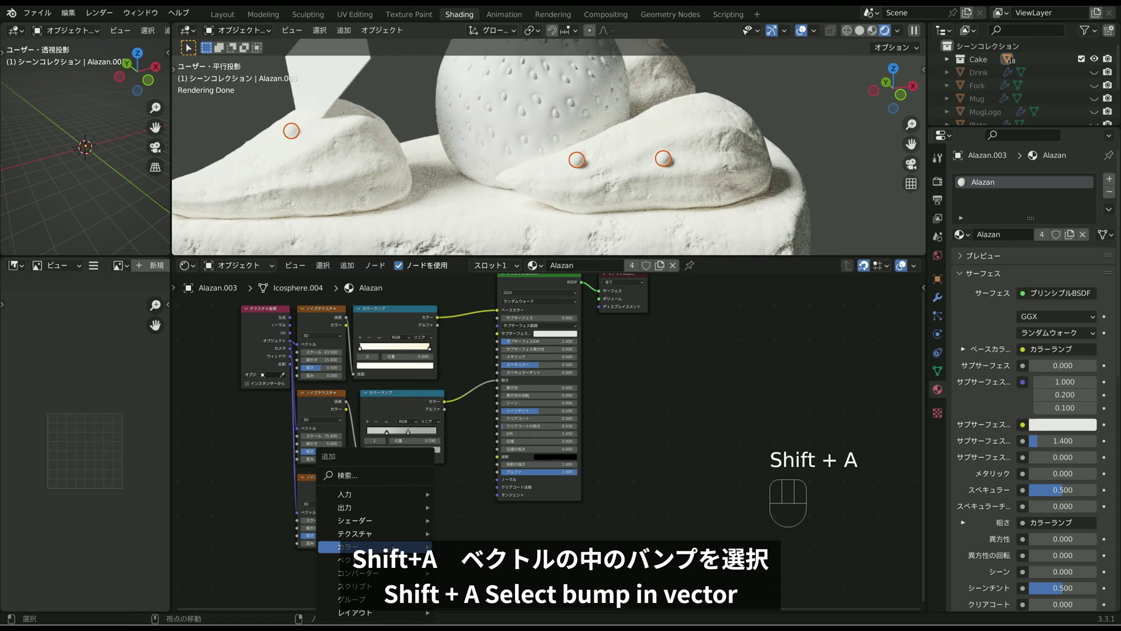
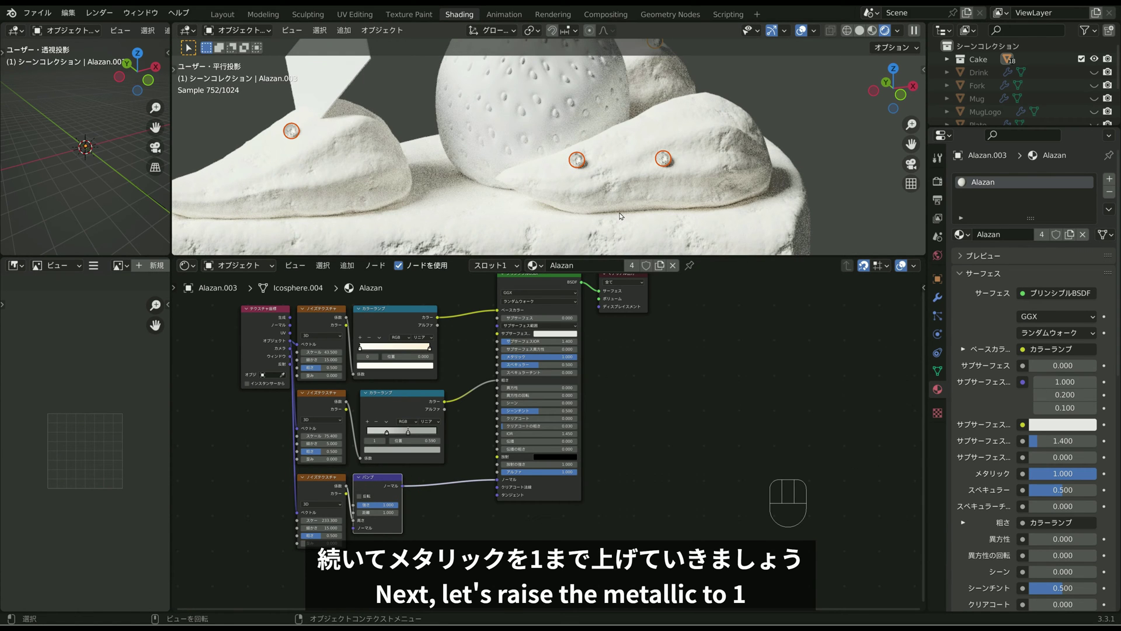
pyautogui.scroll(3)
pyautogui.scroll(3)
pyautogui.click(611, 181)
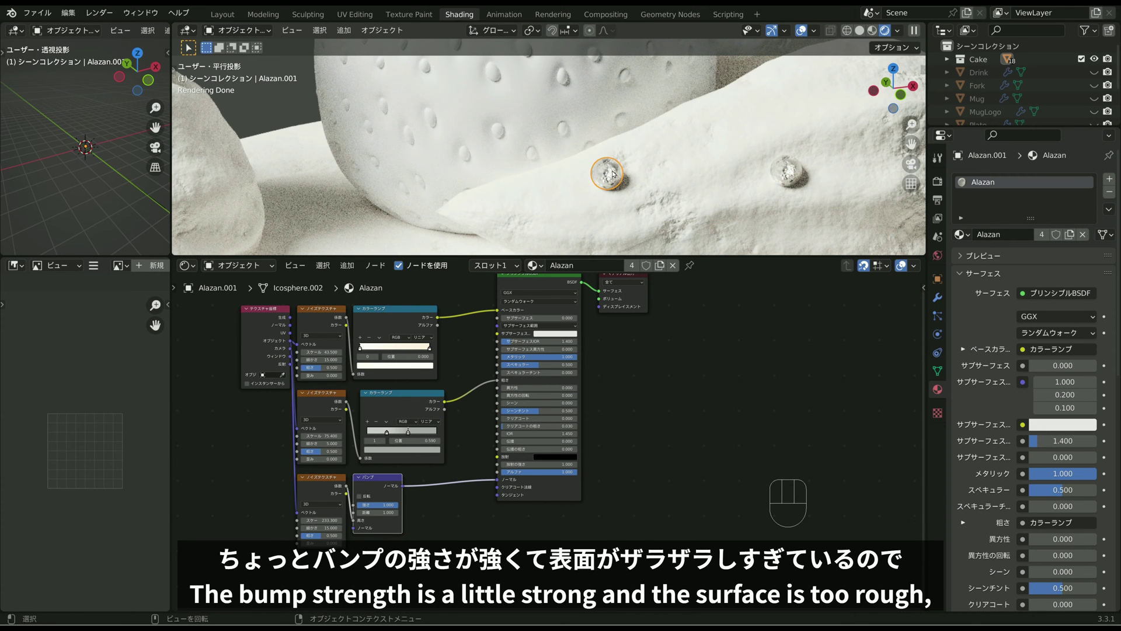
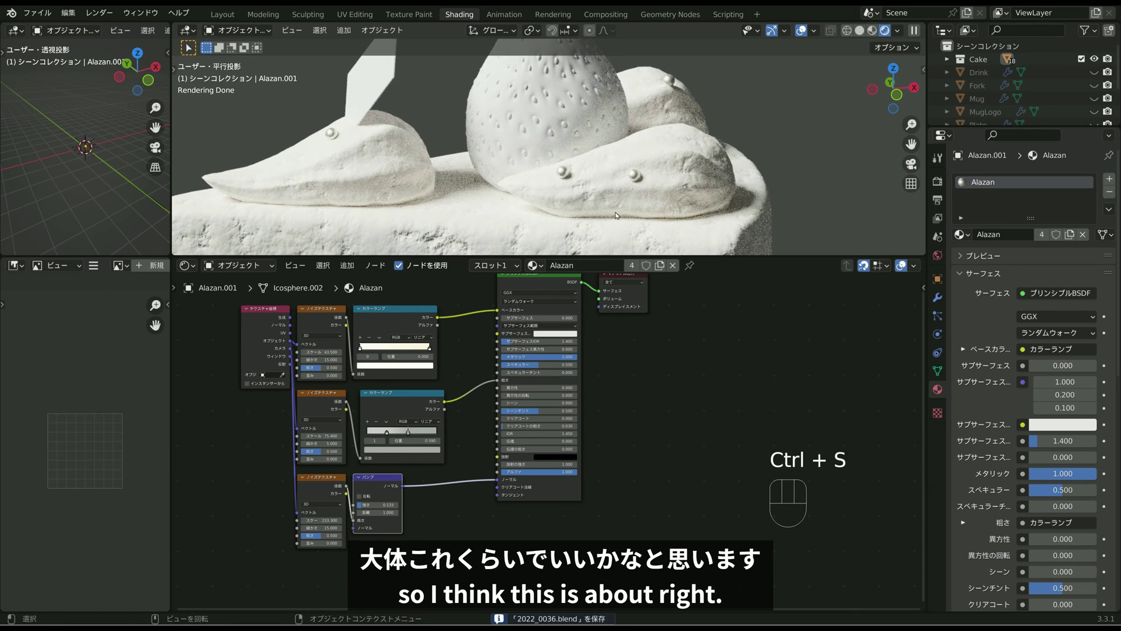
# Step: Orbit around the cake top to review the metallic pearls
pyautogui.moveTo(564, 180); pyautogui.dragTo(588, 199)
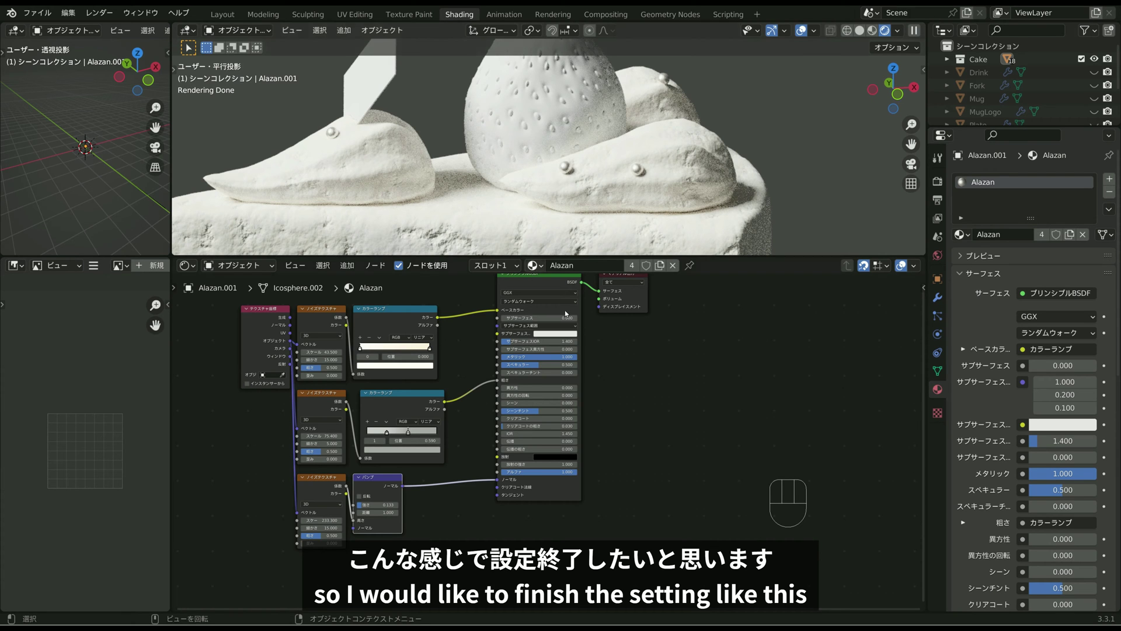
pyautogui.scroll(-3)
pyautogui.middleClick(537, 192)
# Step: Select the whipped cream dollop and copy all of its material nodes
pyautogui.click(546, 137)
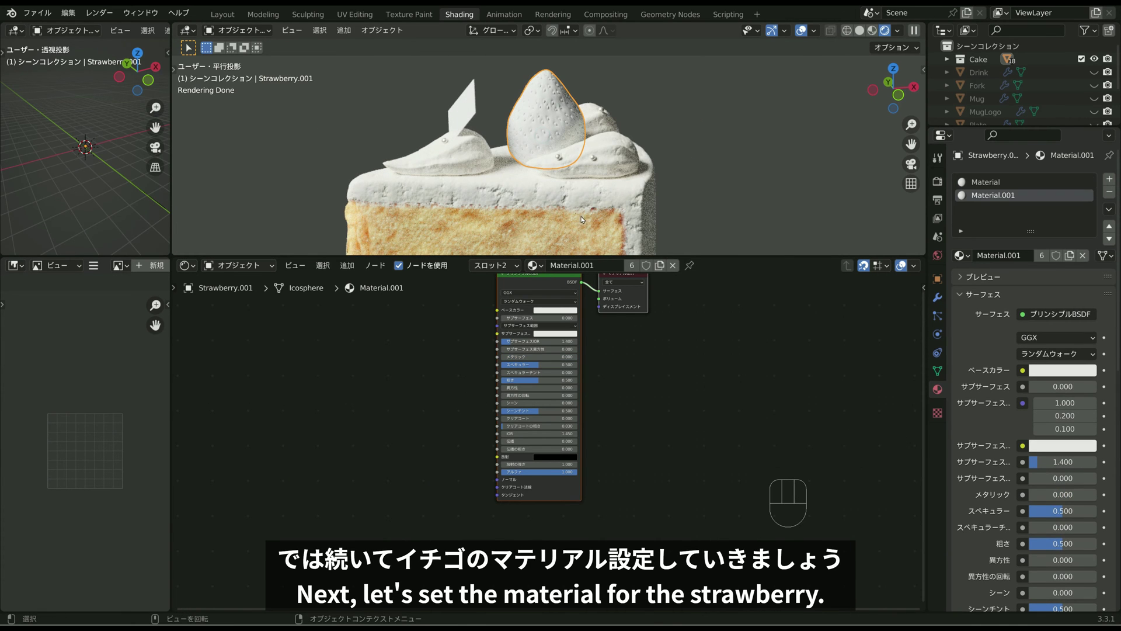
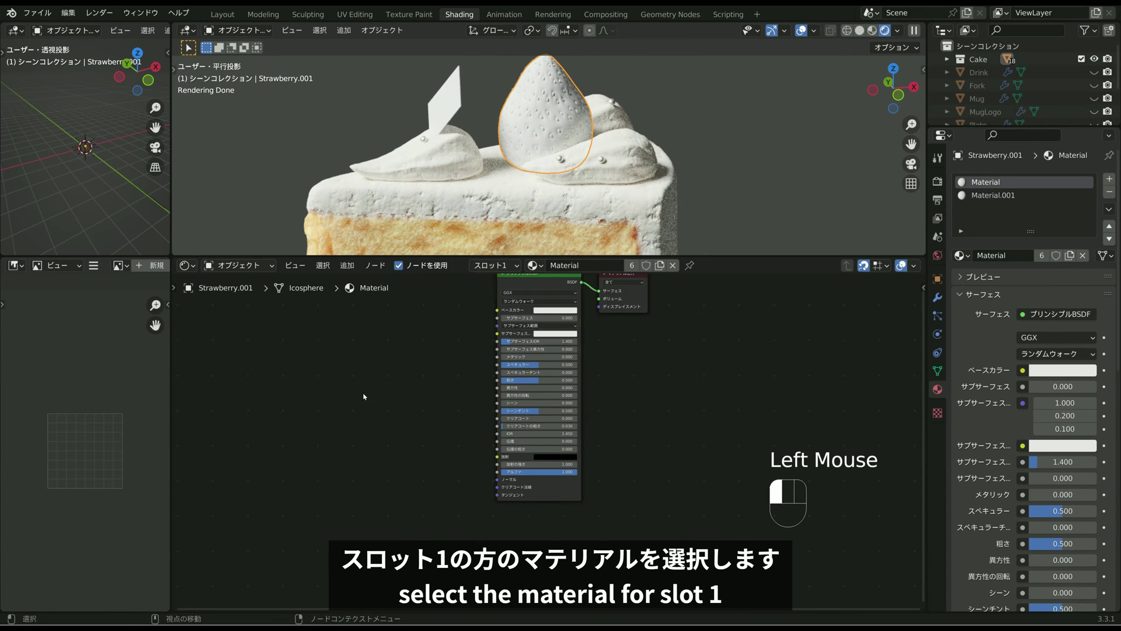
pyautogui.scroll(-3)
pyautogui.middleClick(436, 349)
pyautogui.click(455, 167)
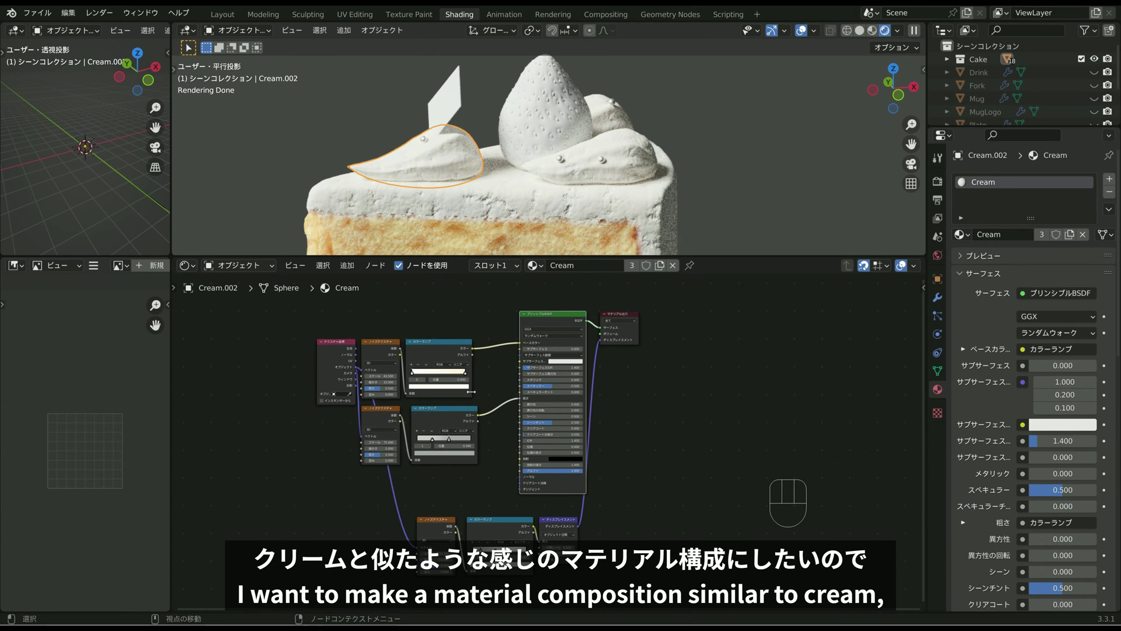
pyautogui.press('a')
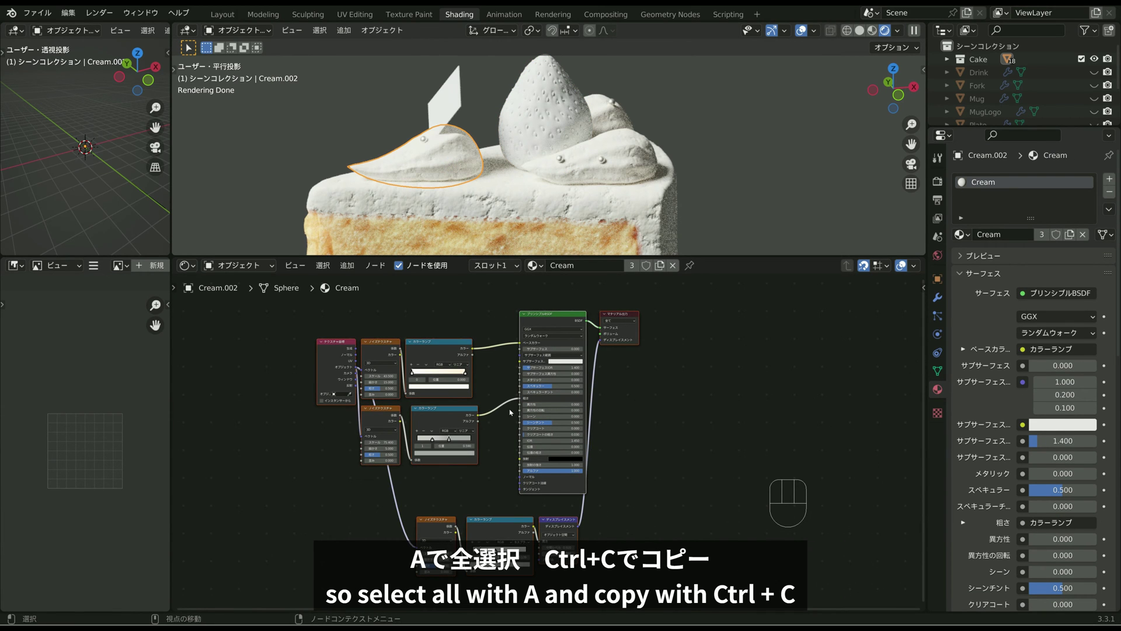
pyautogui.press('ctrl+c')
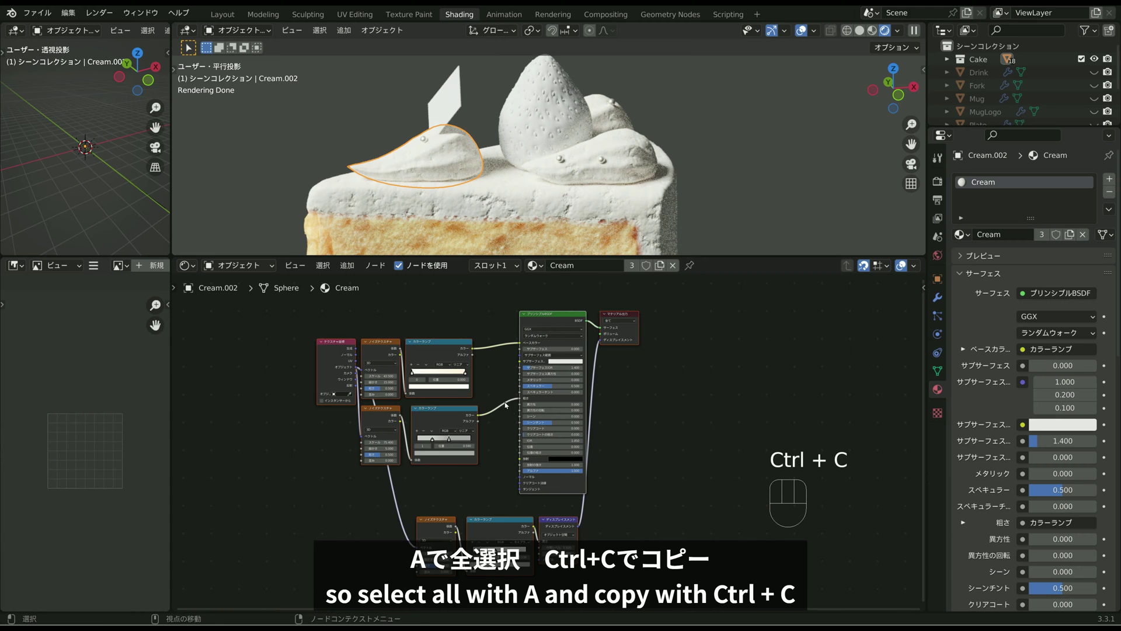
# Step: Delete the strawberry's two default nodes and paste the cream node network in their place
pyautogui.click(541, 118)
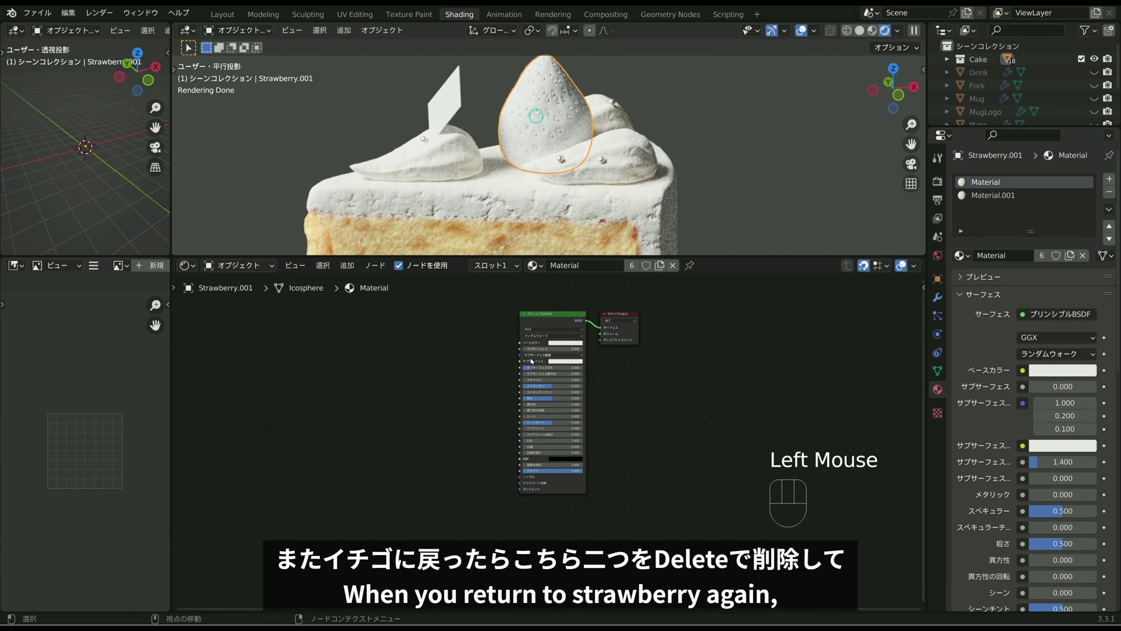
pyautogui.moveTo(618, 333); pyautogui.dragTo(689, 359)
pyautogui.press('Delete')
pyautogui.press('ctrl+v')
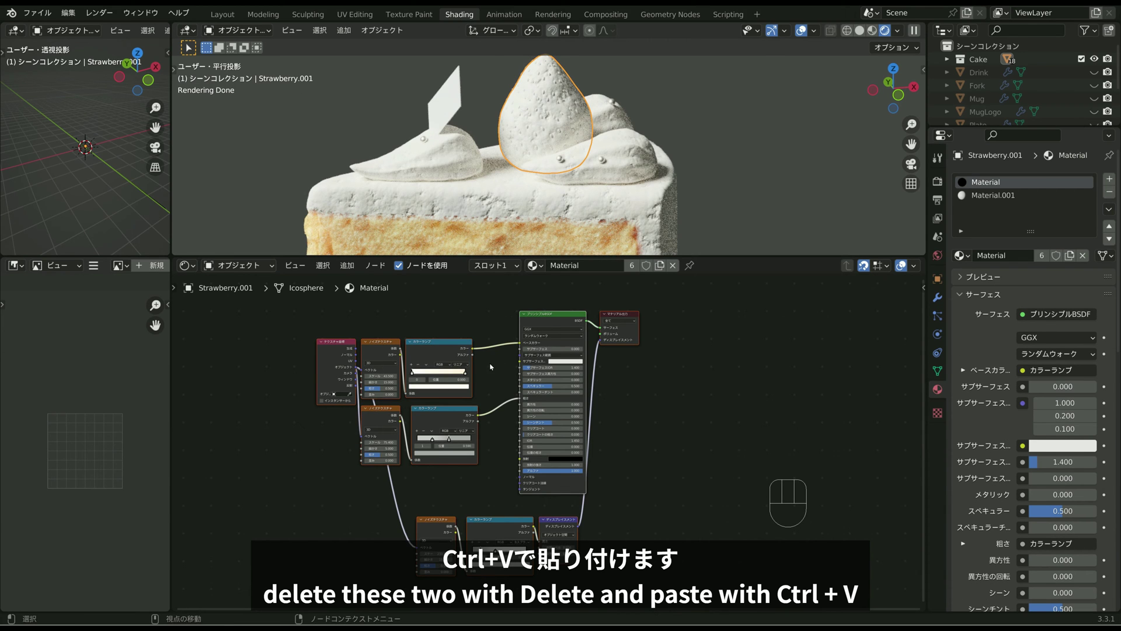
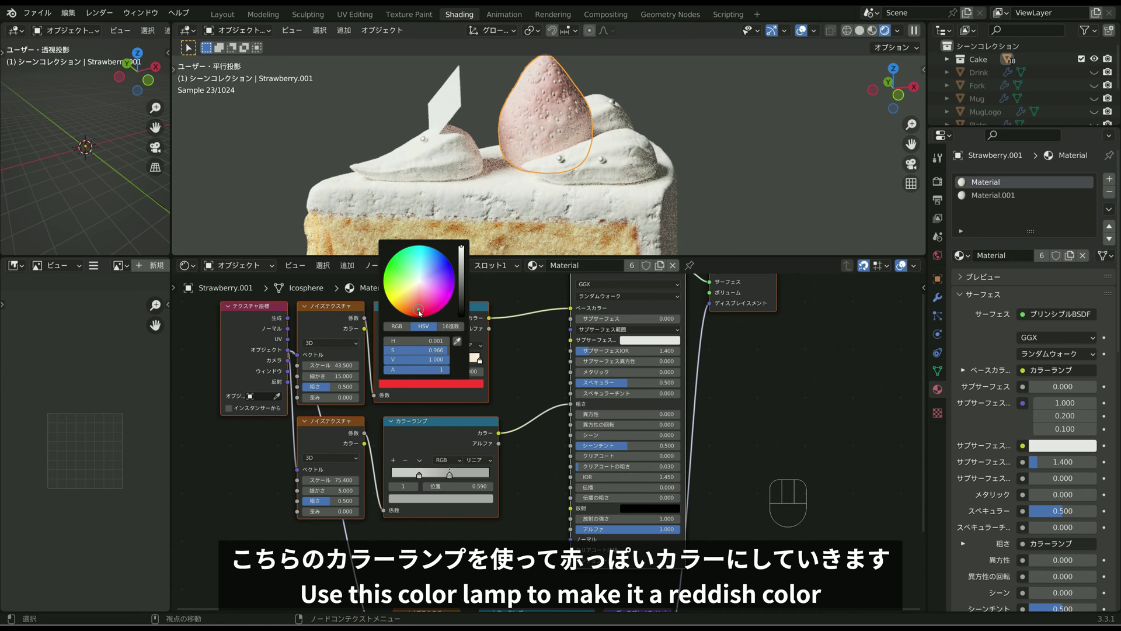
# Step: Set the second colour ramp stop to red so the strawberry renders fully red
pyautogui.doubleClick(521, 343)
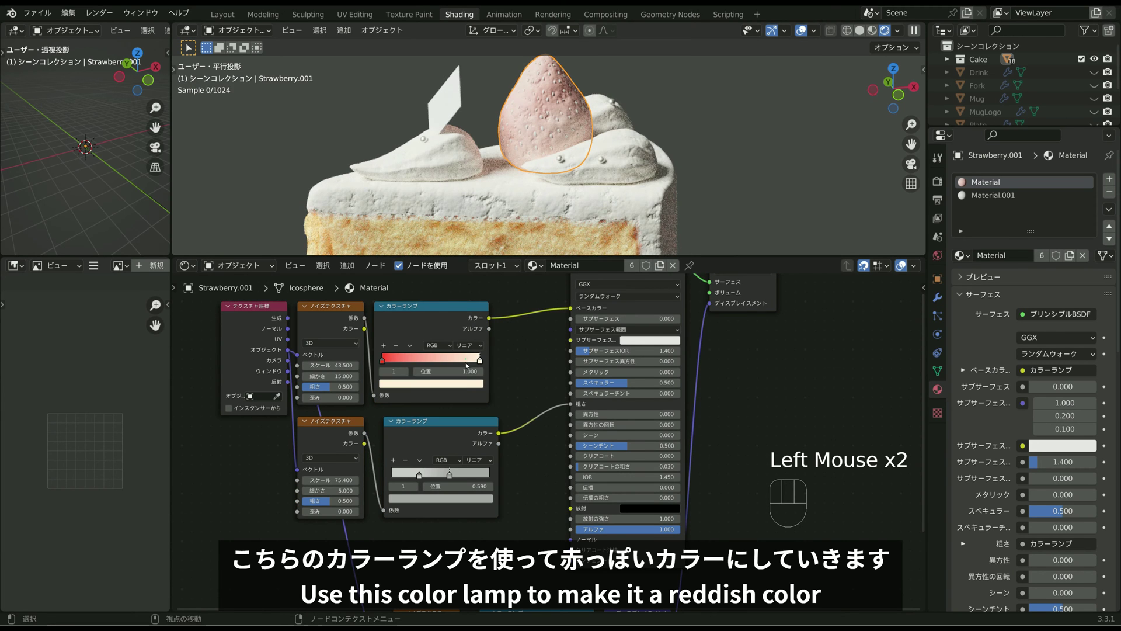
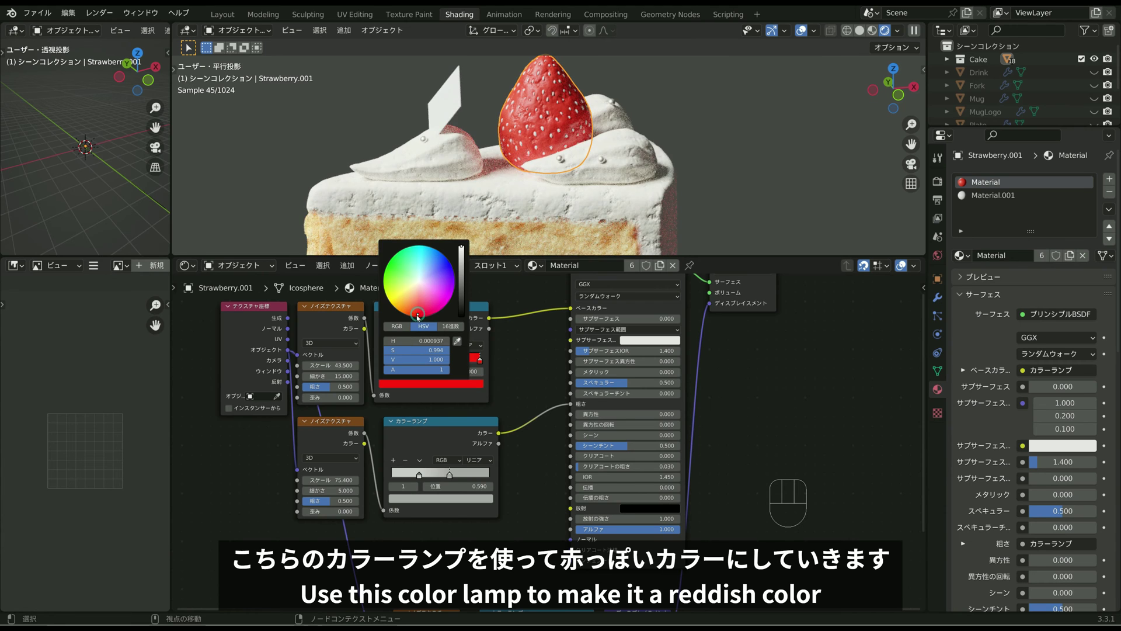
pyautogui.click(543, 331)
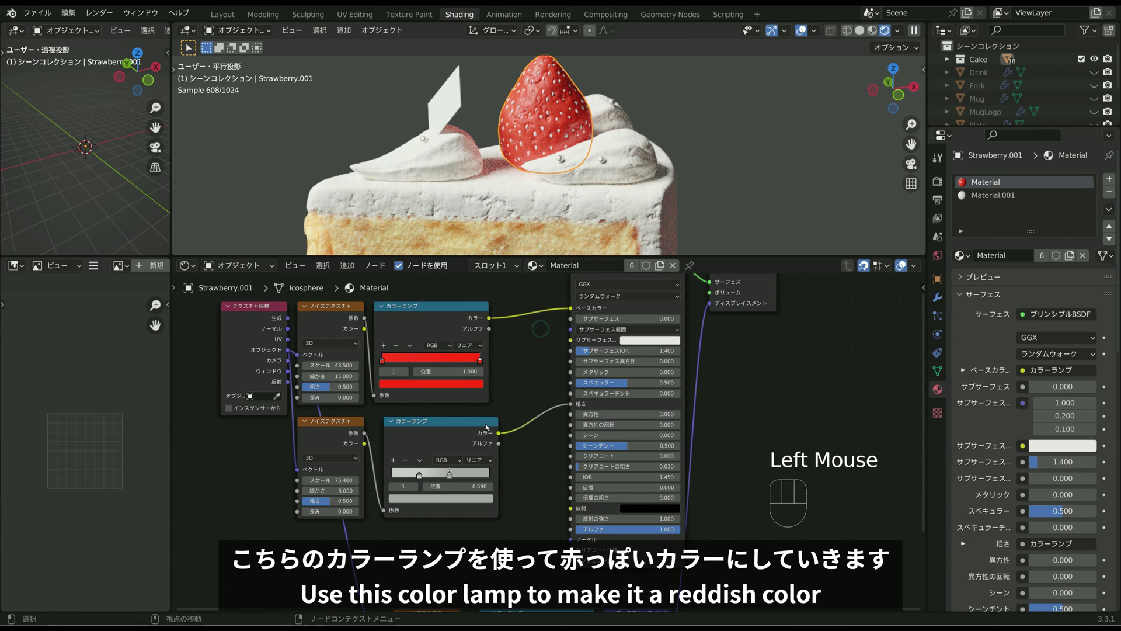
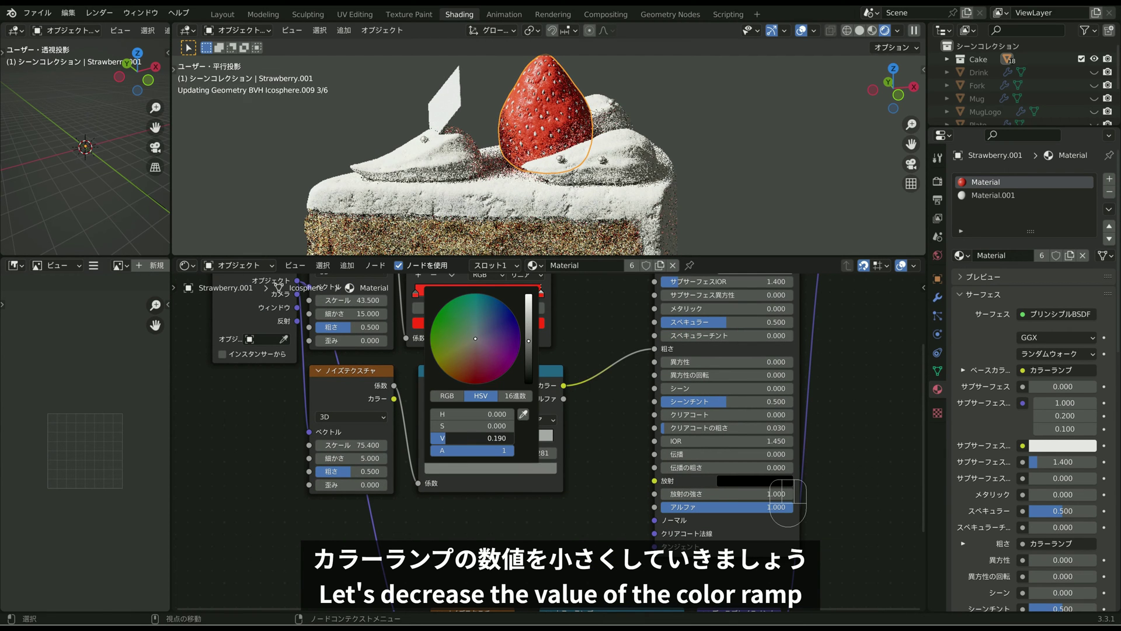
# Step: Darken the two roughness ramp stops to about 0.1 and 0.3 for a glossier surface
pyautogui.moveTo(591, 439); pyautogui.dragTo(588, 439)
pyautogui.click(504, 436)
pyautogui.click(505, 464)
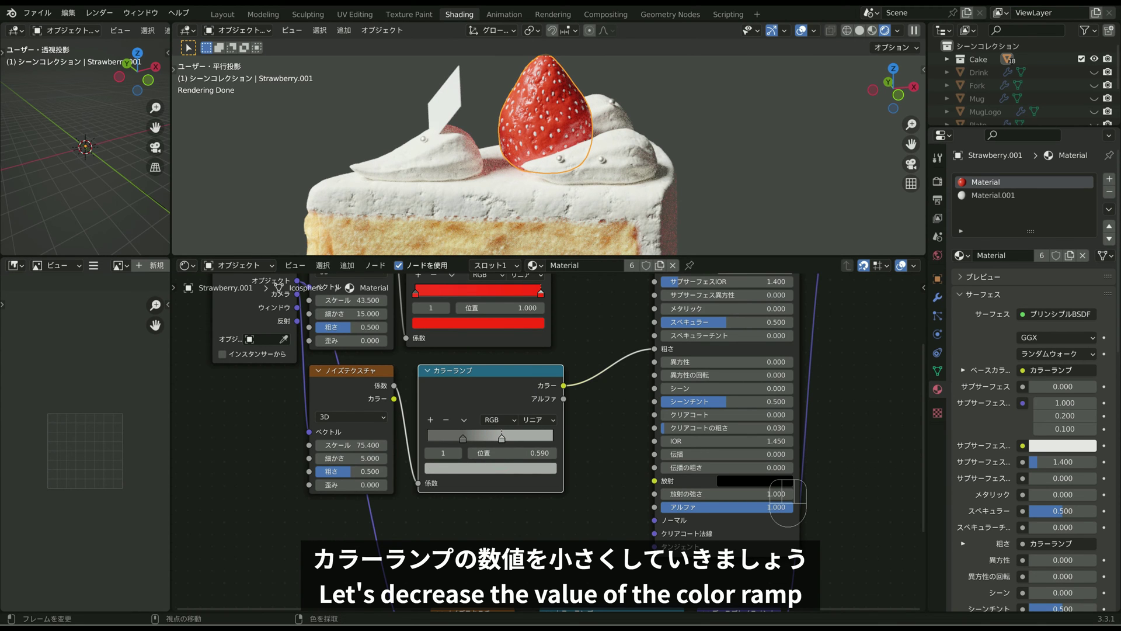
pyautogui.click(499, 468)
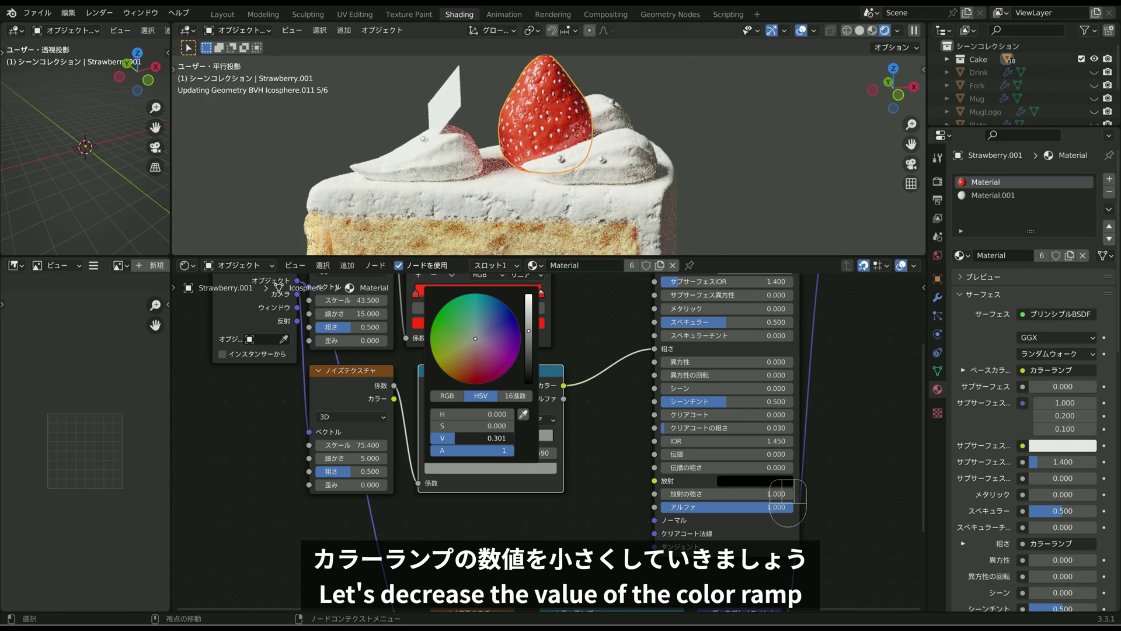
pyautogui.click(582, 334)
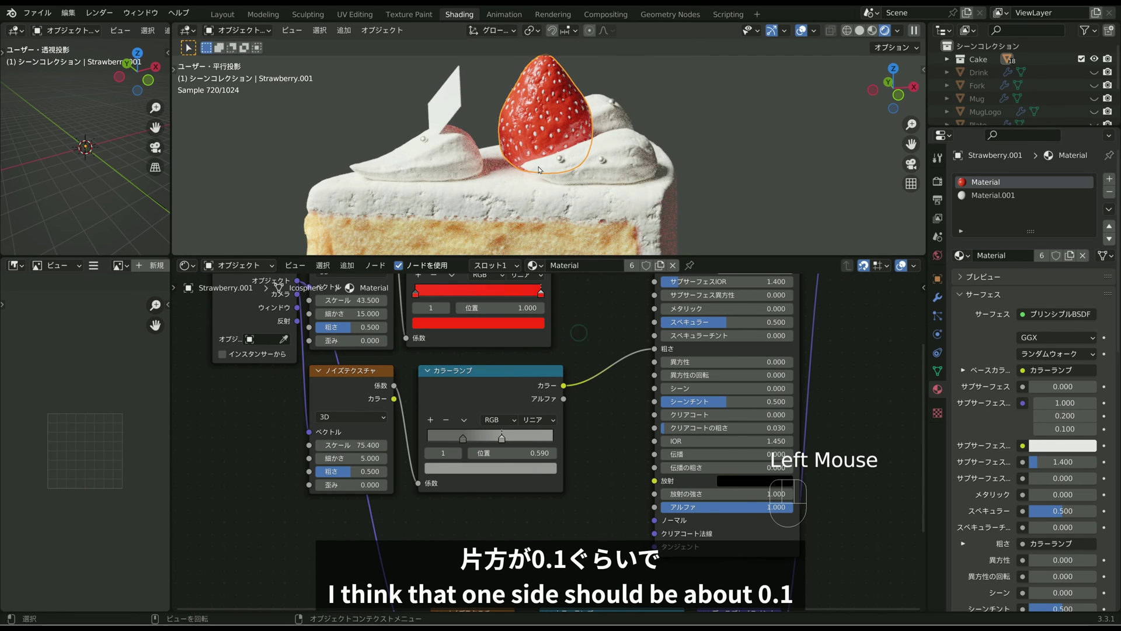
# Step: Orbit the view to check the glossy red strawberry
pyautogui.moveTo(567, 167); pyautogui.dragTo(526, 167)
pyautogui.moveTo(553, 176); pyautogui.dragTo(473, 181)
pyautogui.moveTo(505, 176); pyautogui.dragTo(595, 168)
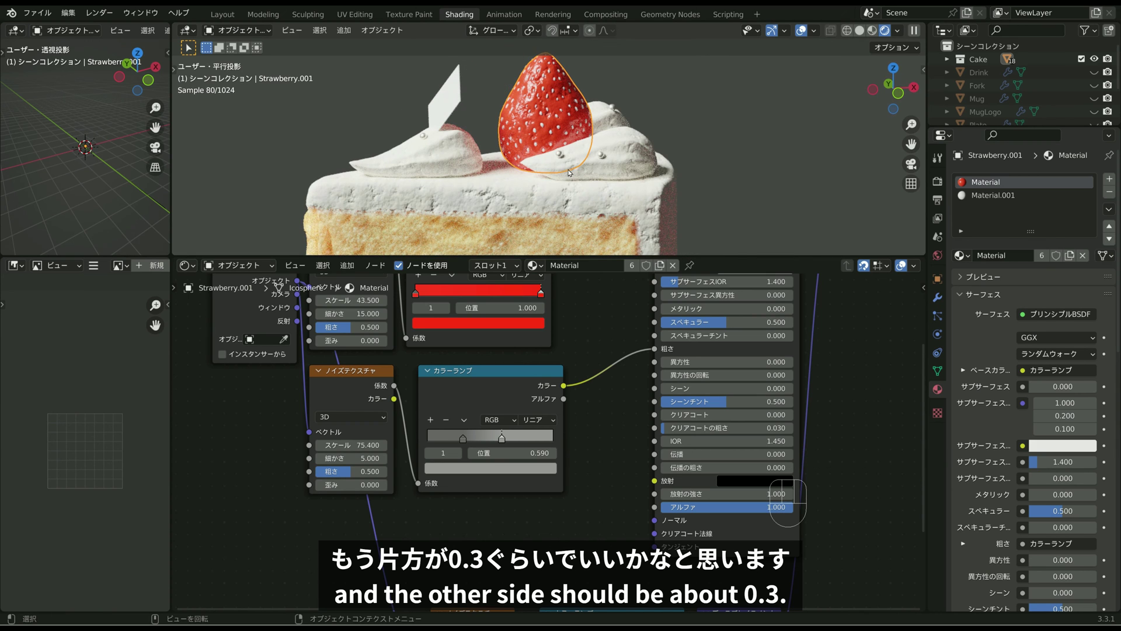
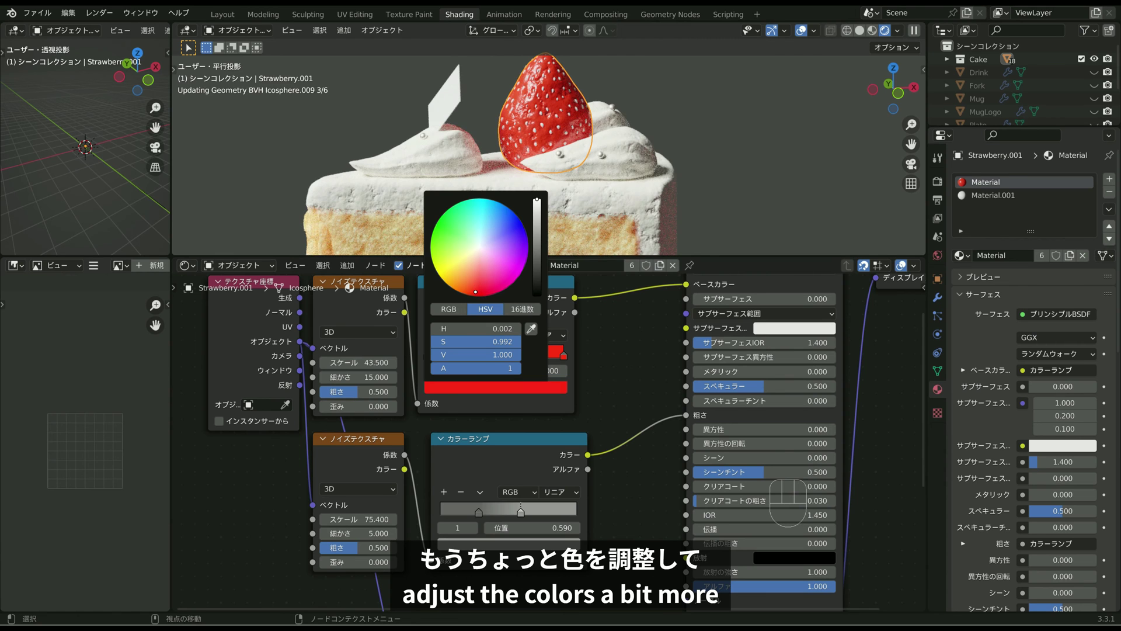
# Step: Confirm the more saturated strawberry red and orbit around the slice to review it from several angles
pyautogui.click(786, 157)
pyautogui.scroll(-3)
pyautogui.middleClick(648, 169)
pyautogui.moveTo(626, 176); pyautogui.dragTo(695, 178)
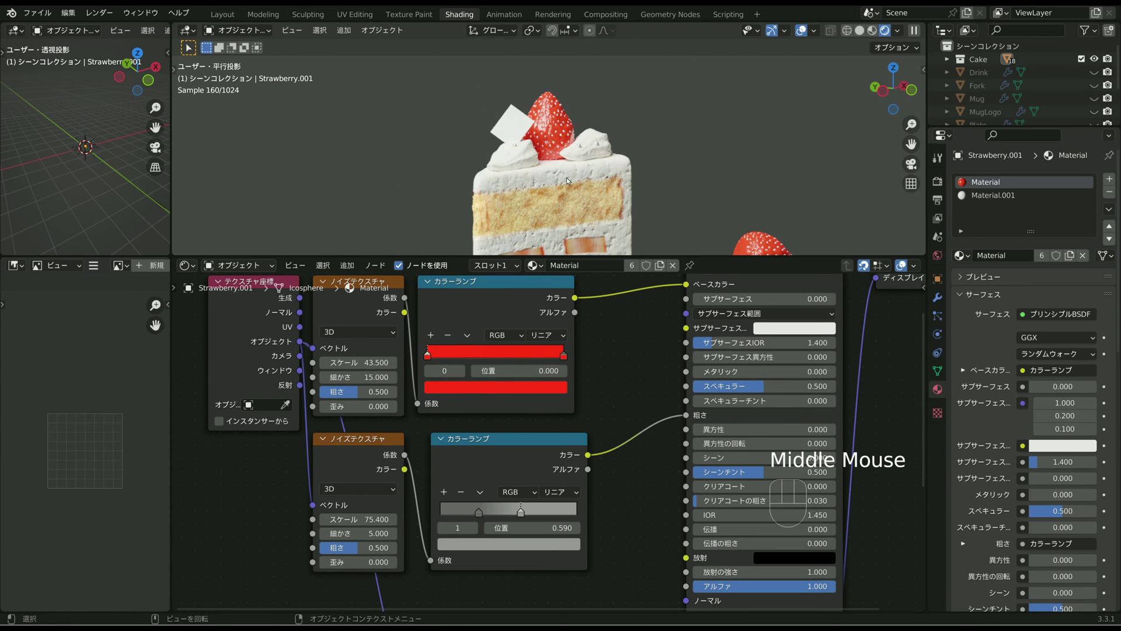
pyautogui.moveTo(583, 180); pyautogui.dragTo(660, 181)
pyautogui.scroll(3)
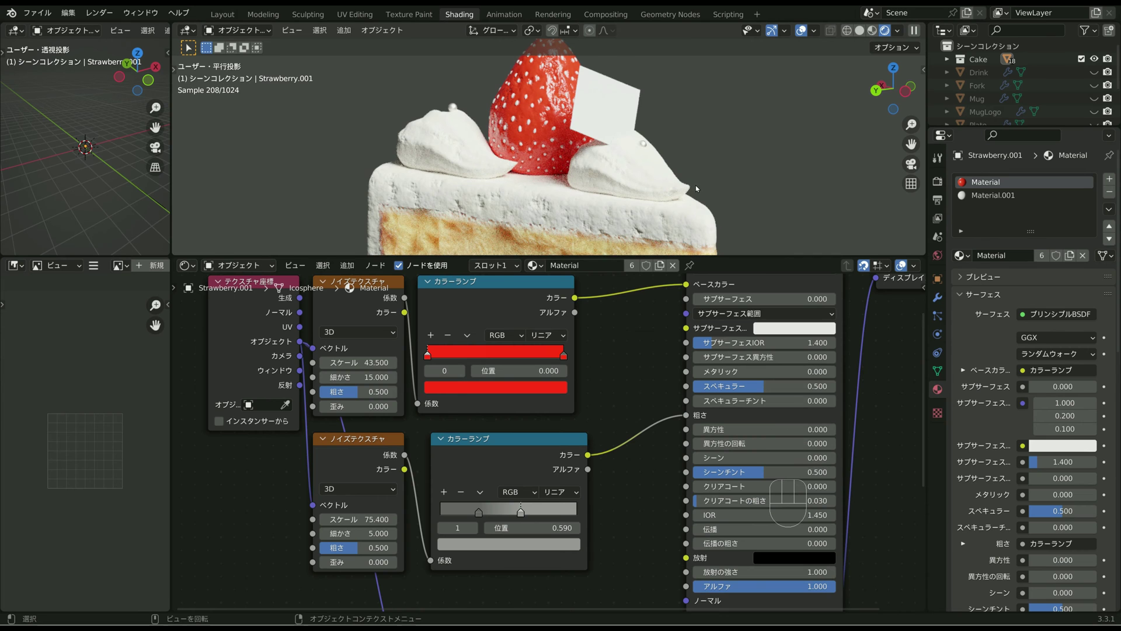
pyautogui.moveTo(679, 190); pyautogui.dragTo(530, 193)
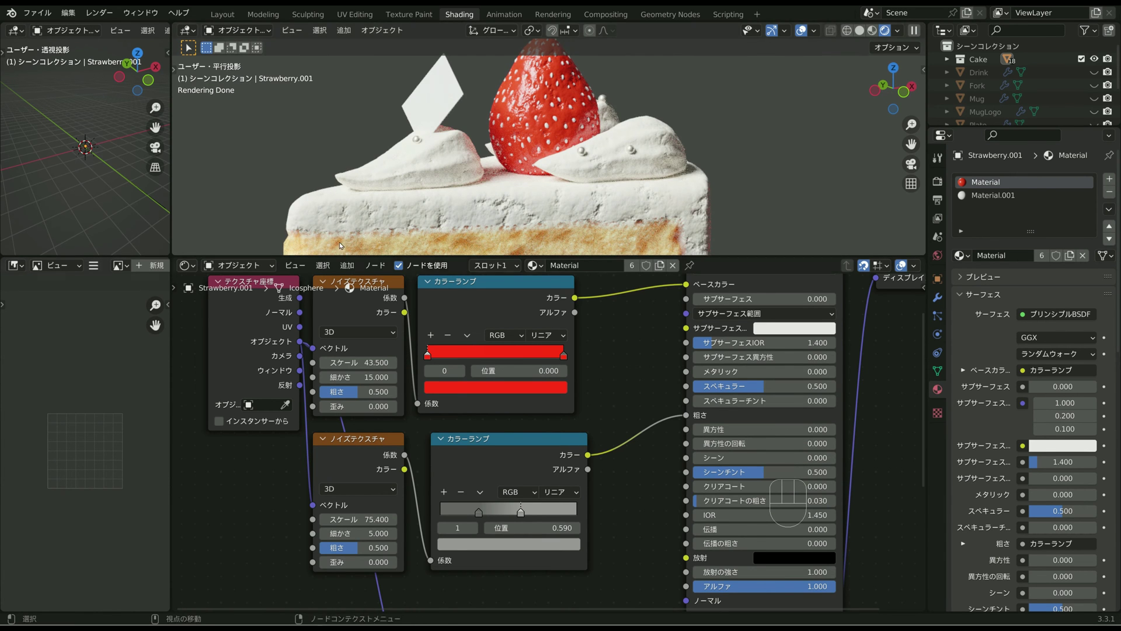
pyautogui.moveTo(623, 188); pyautogui.dragTo(596, 193)
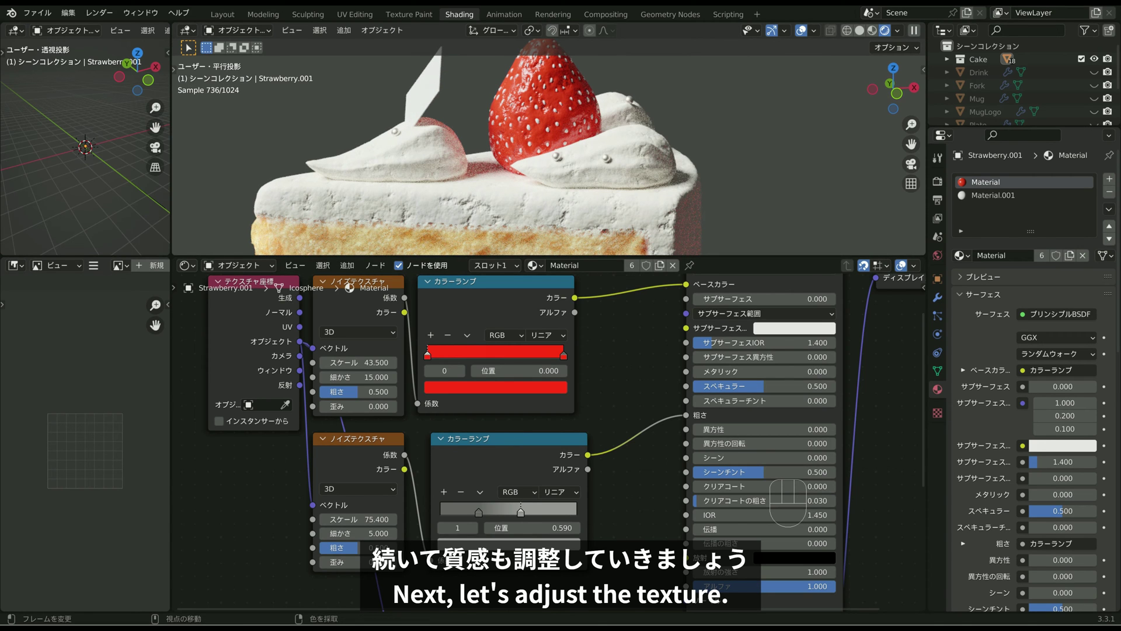
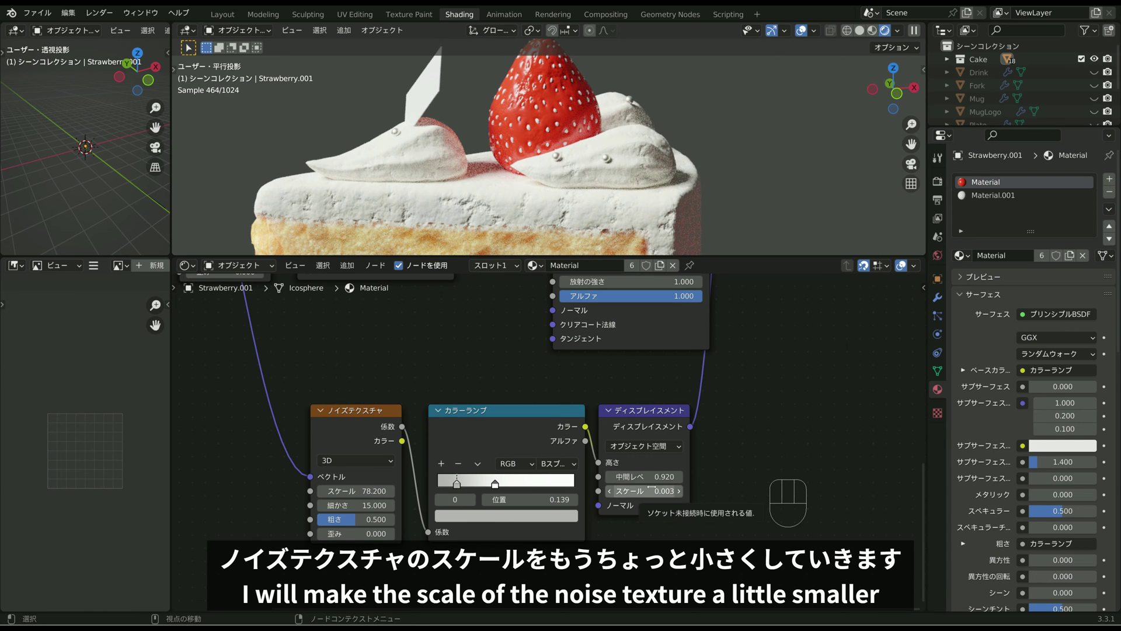
# Step: Set Noise Texture scale 113.6, Color Ramp 0.418, displacement midlevel 0.690 and scale 0.001
pyautogui.moveTo(567, 140); pyautogui.dragTo(611, 162)
pyautogui.click(945, 299)
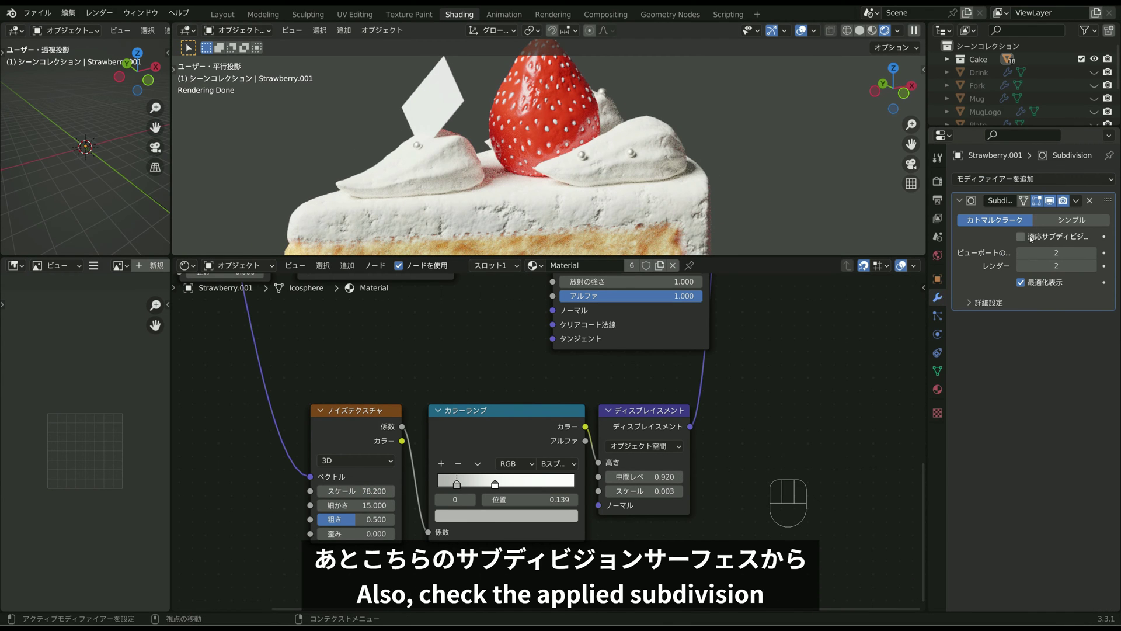
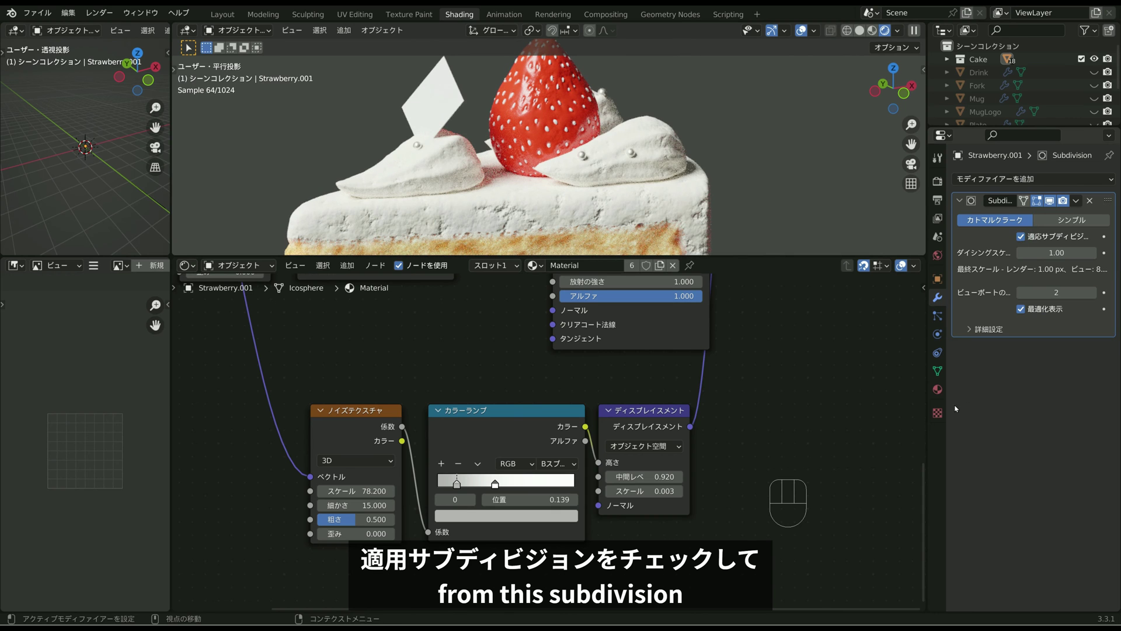
pyautogui.click(942, 392)
pyautogui.scroll(-3)
pyautogui.scroll(-3)
pyautogui.moveTo(1053, 463); pyautogui.dragTo(1023, 509)
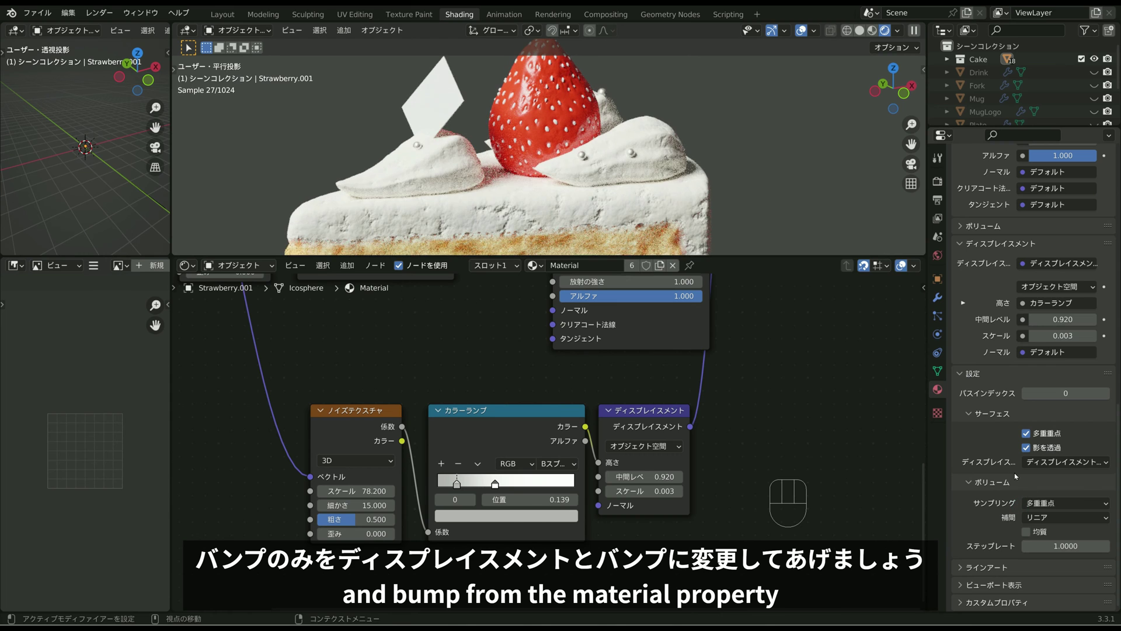
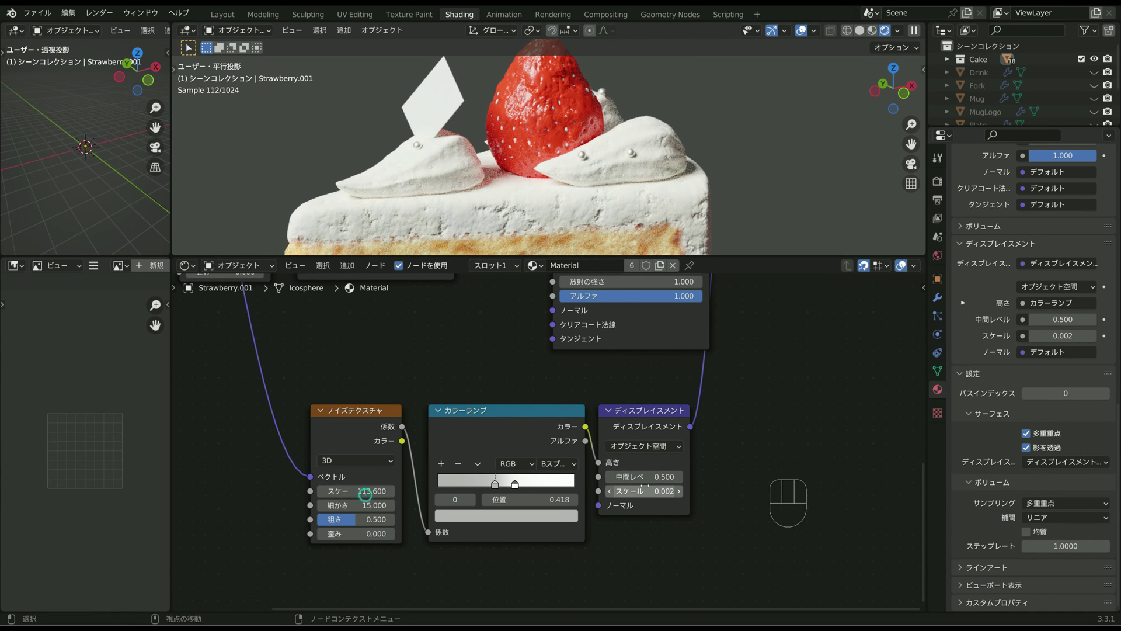
pyautogui.click(562, 123)
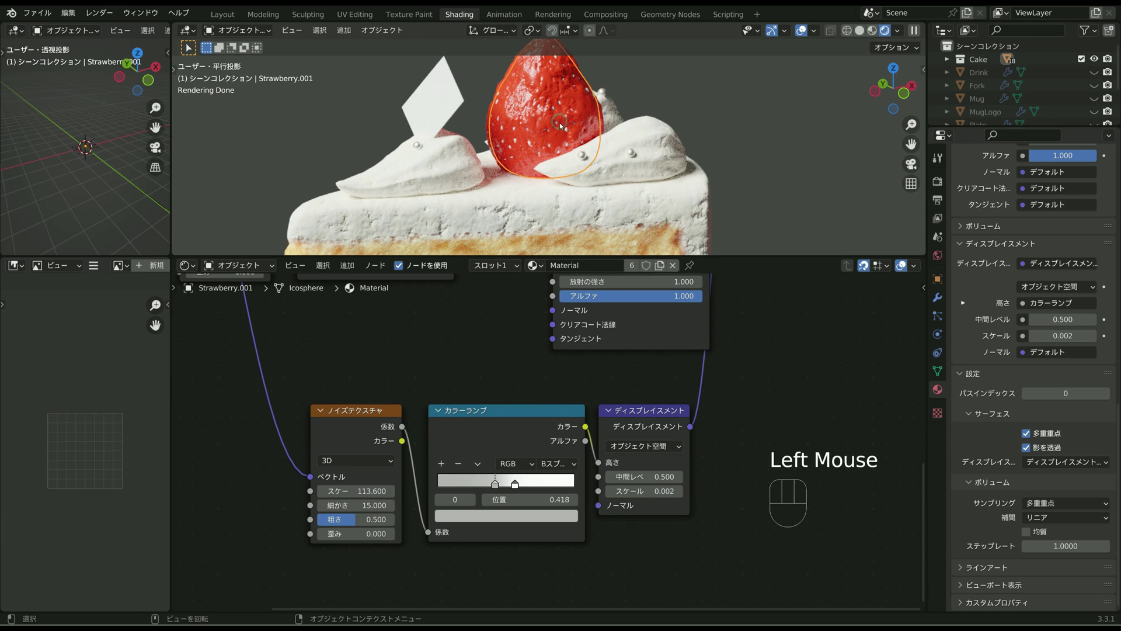
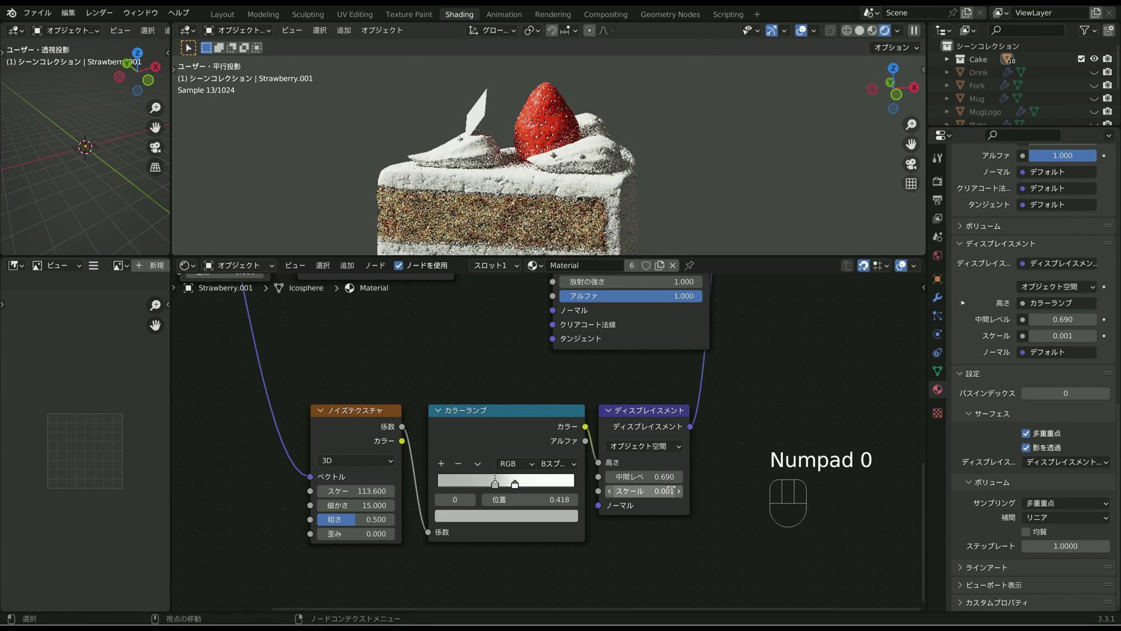
# Step: Frame the cake top and switch to the strawberry's second material slot
pyautogui.scroll(3)
pyautogui.scroll(3)
pyautogui.moveTo(617, 225); pyautogui.dragTo(639, 226)
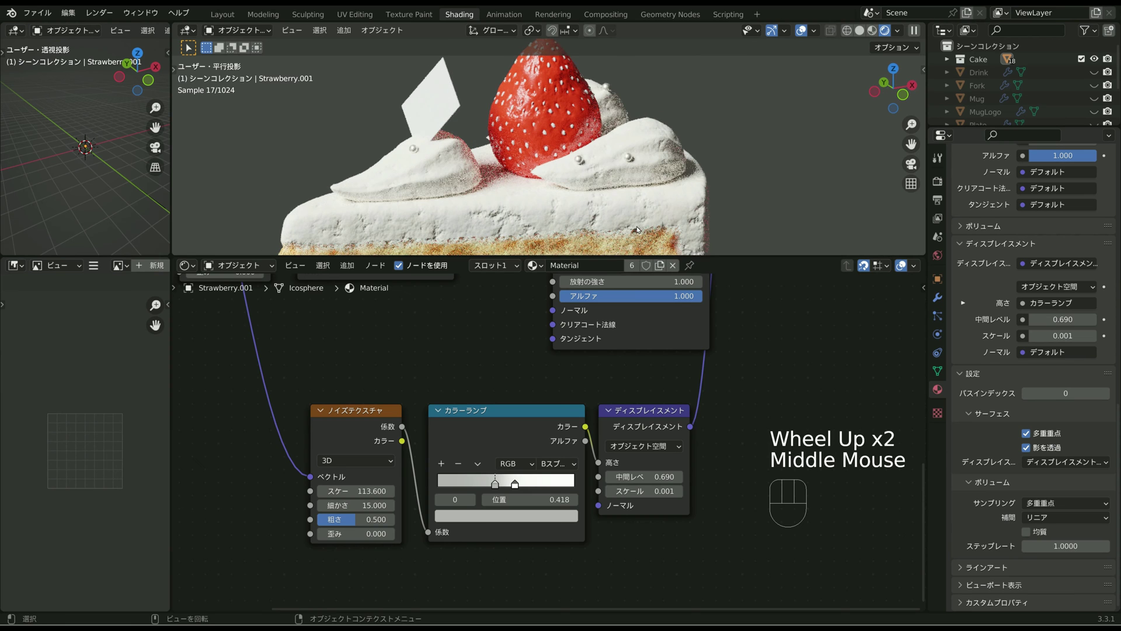
pyautogui.press('ctrl+shift+z')
pyautogui.click(563, 119)
pyautogui.middleClick(554, 118)
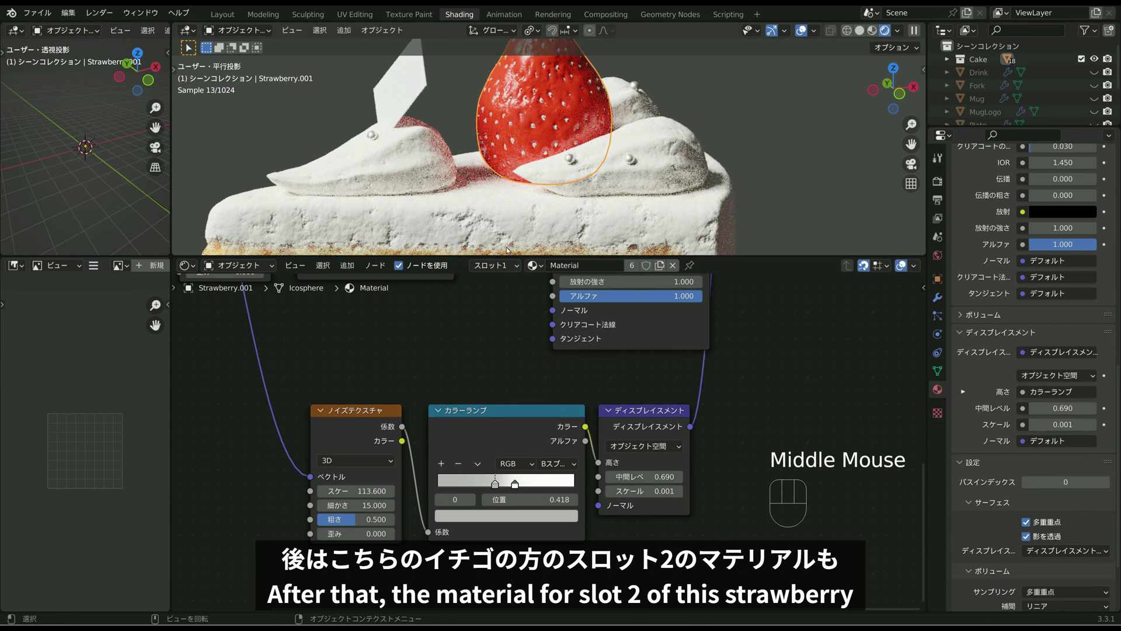
pyautogui.moveTo(502, 265); pyautogui.dragTo(539, 263)
pyautogui.click(539, 263)
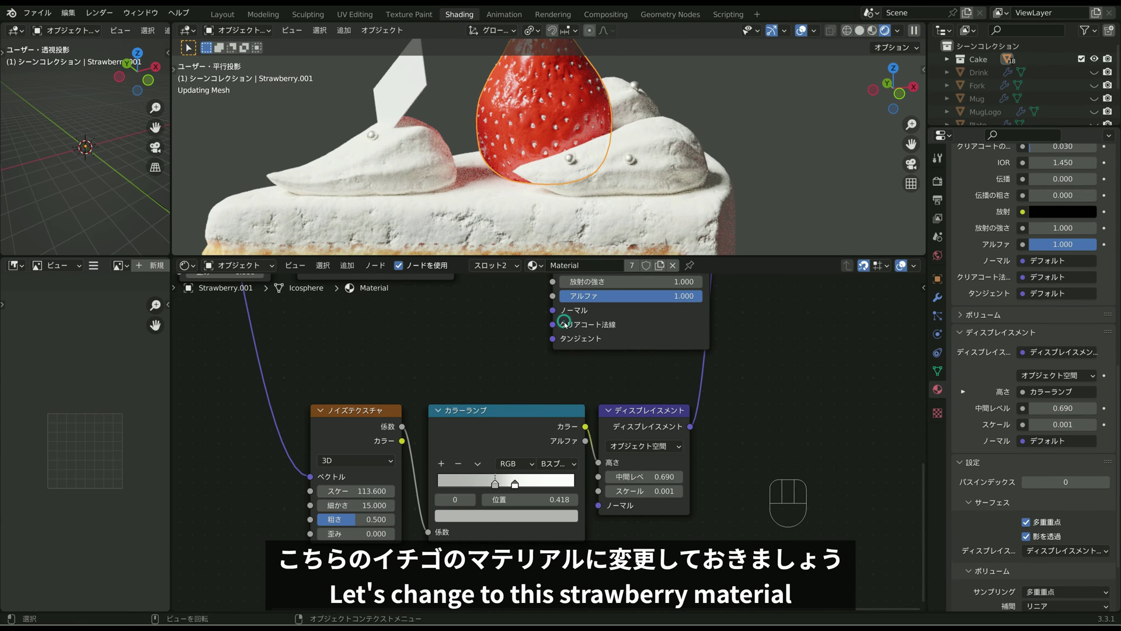
# Step: Rename the seed material to Strawberry, save, and reselect the strawberry's red material
pyautogui.middleClick(585, 298)
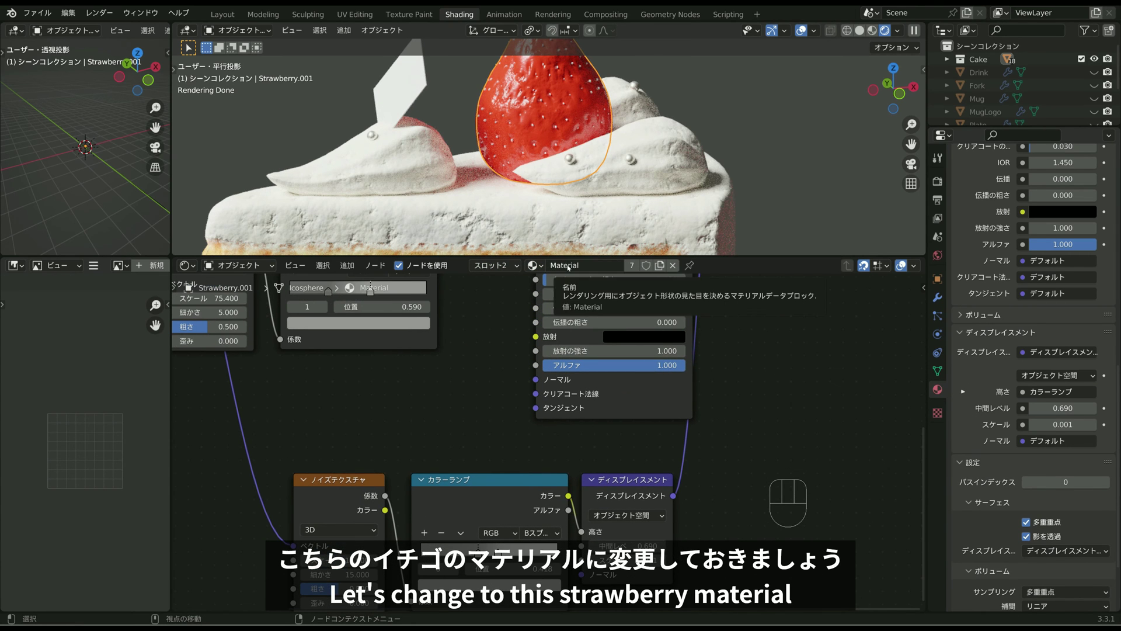
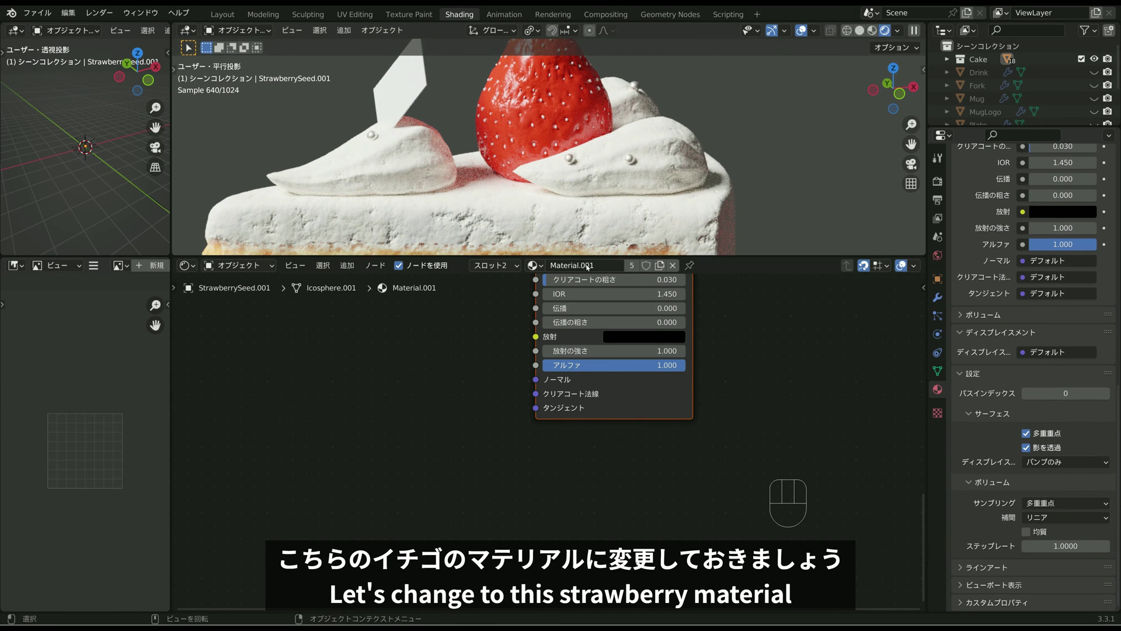
pyautogui.moveTo(589, 267); pyautogui.dragTo(588, 266)
pyautogui.press('r')
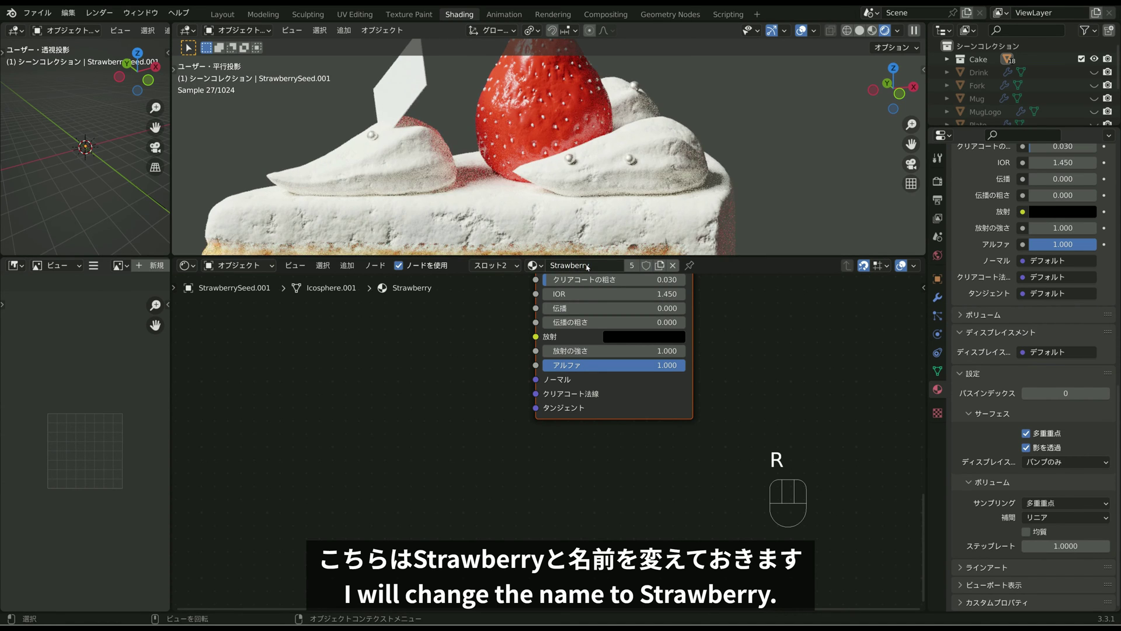
pyautogui.press('ctrl+s')
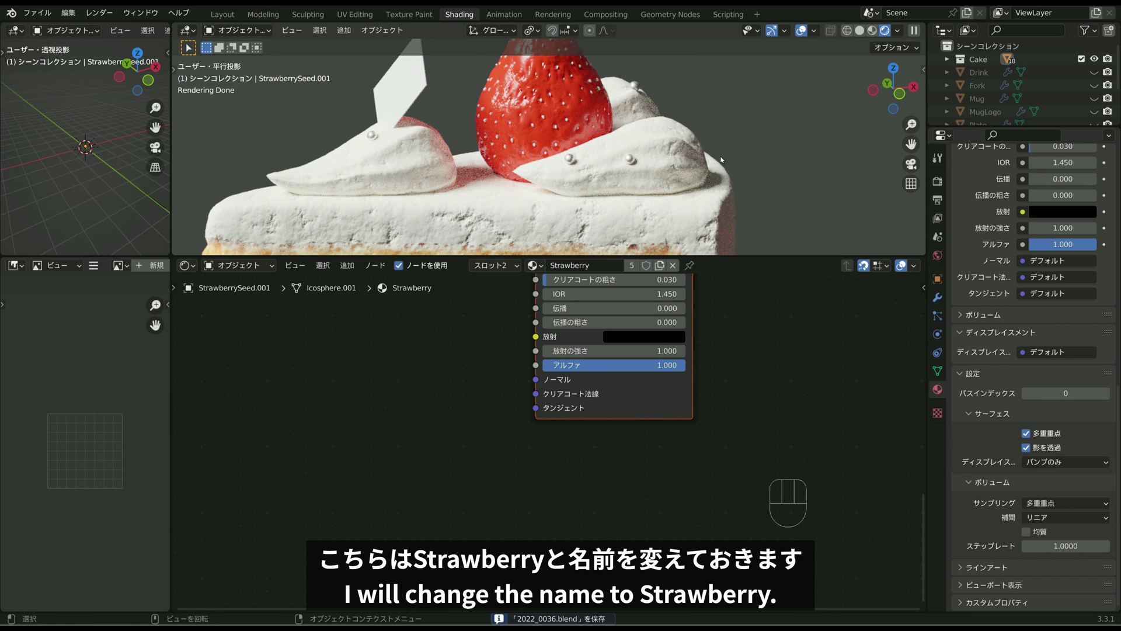
pyautogui.scroll(-3)
pyautogui.click(668, 148)
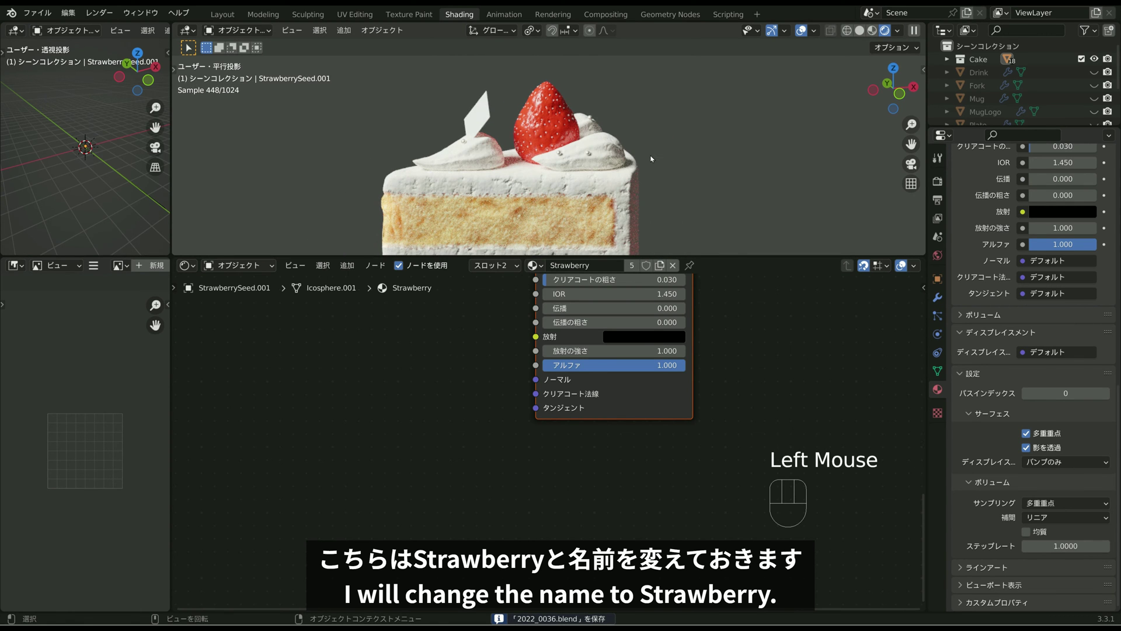
pyautogui.moveTo(622, 163); pyautogui.dragTo(595, 147)
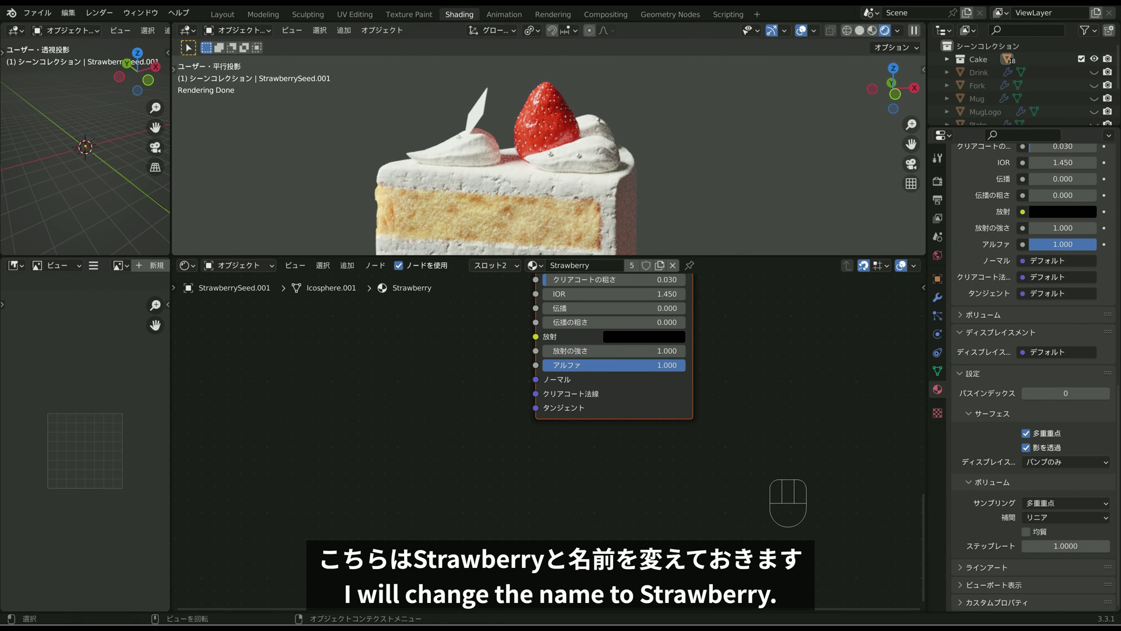
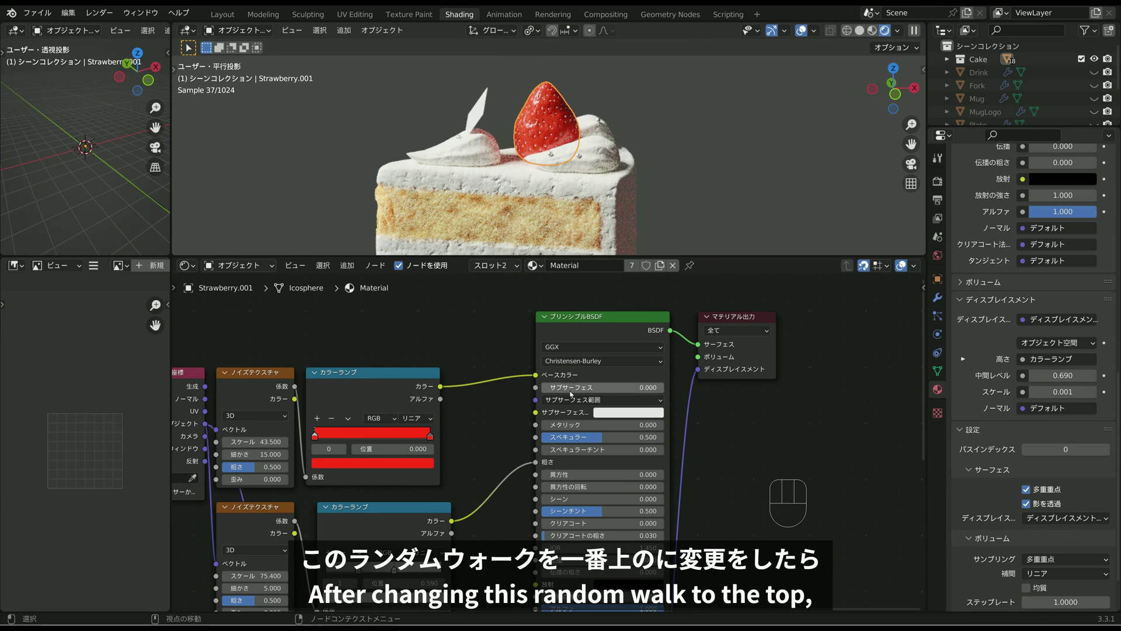
# Step: Set Christensen-Burley subsurface on the strawberry material and tune it to 0.002
pyautogui.moveTo(572, 392); pyautogui.dragTo(544, 390)
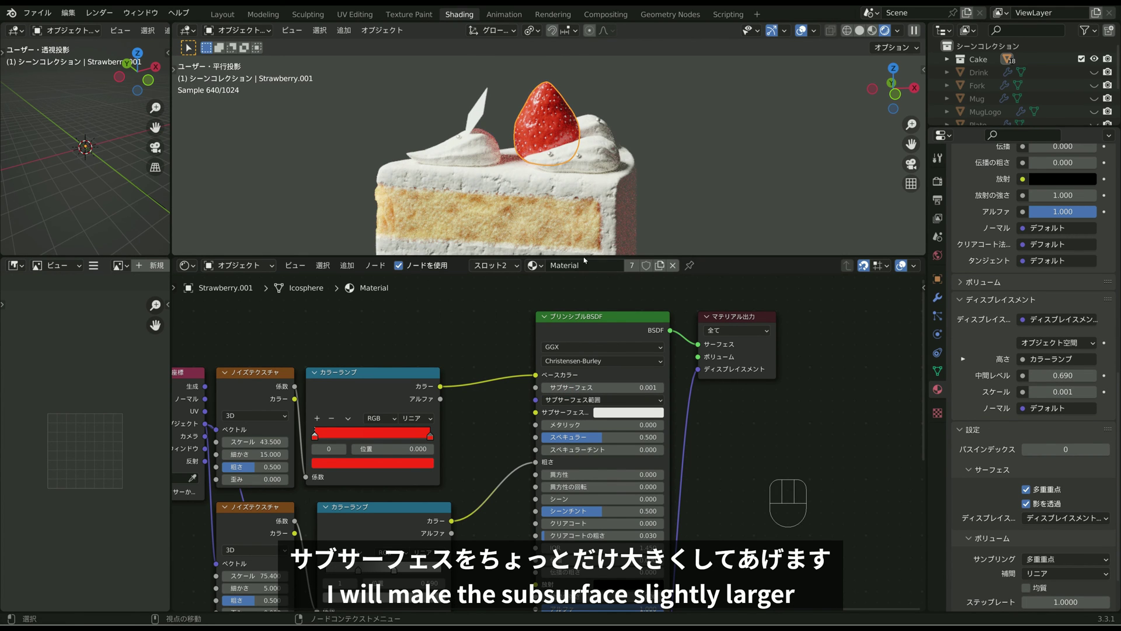
pyautogui.moveTo(607, 198); pyautogui.dragTo(748, 197)
pyautogui.moveTo(591, 201); pyautogui.dragTo(688, 195)
pyautogui.scroll(3)
pyautogui.scroll(3)
pyautogui.moveTo(601, 191); pyautogui.dragTo(656, 189)
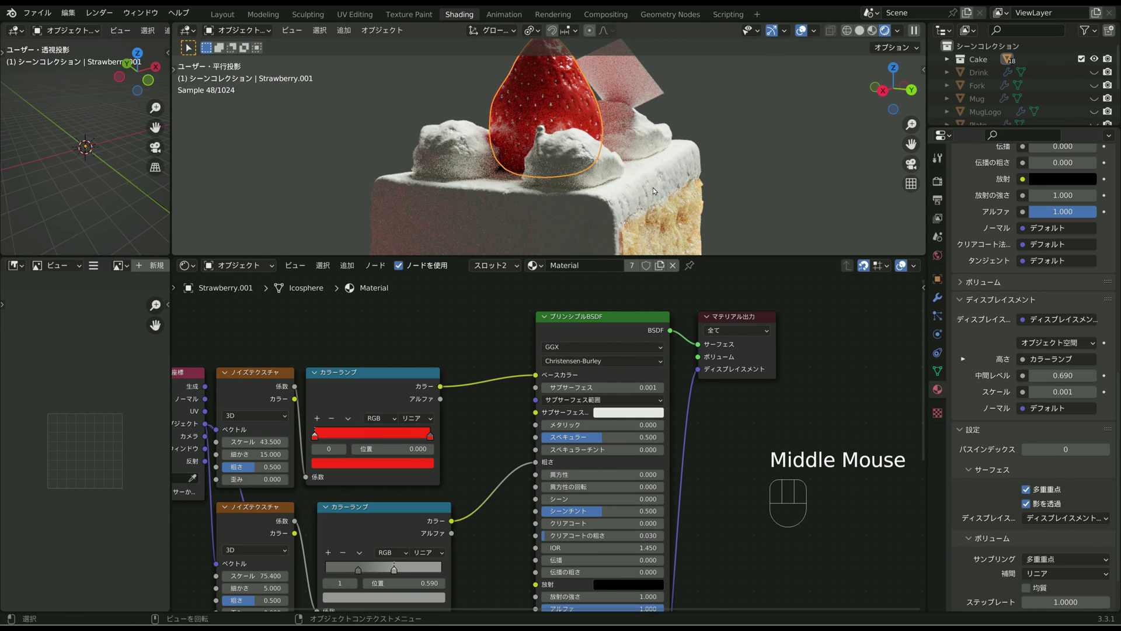
pyautogui.middleClick(650, 189)
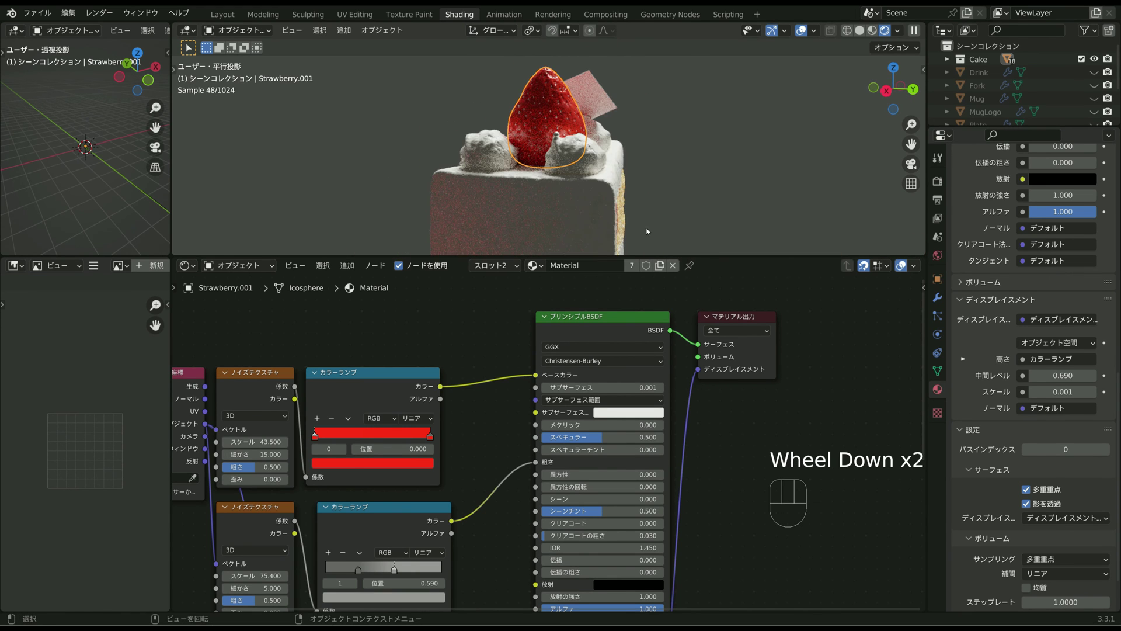
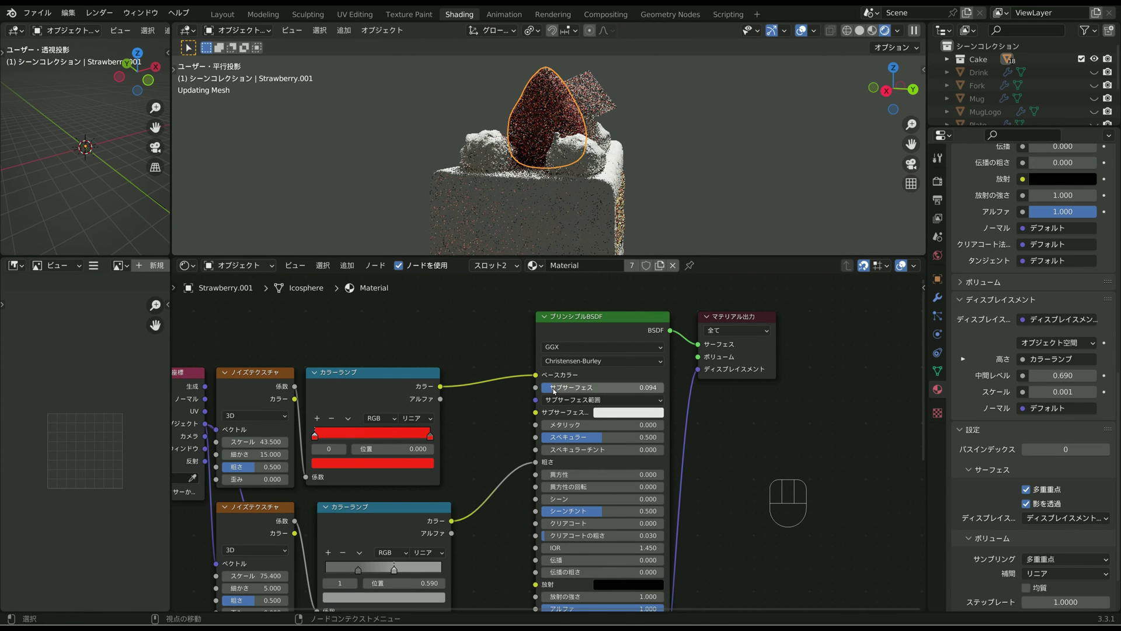
pyautogui.moveTo(554, 389); pyautogui.dragTo(545, 390)
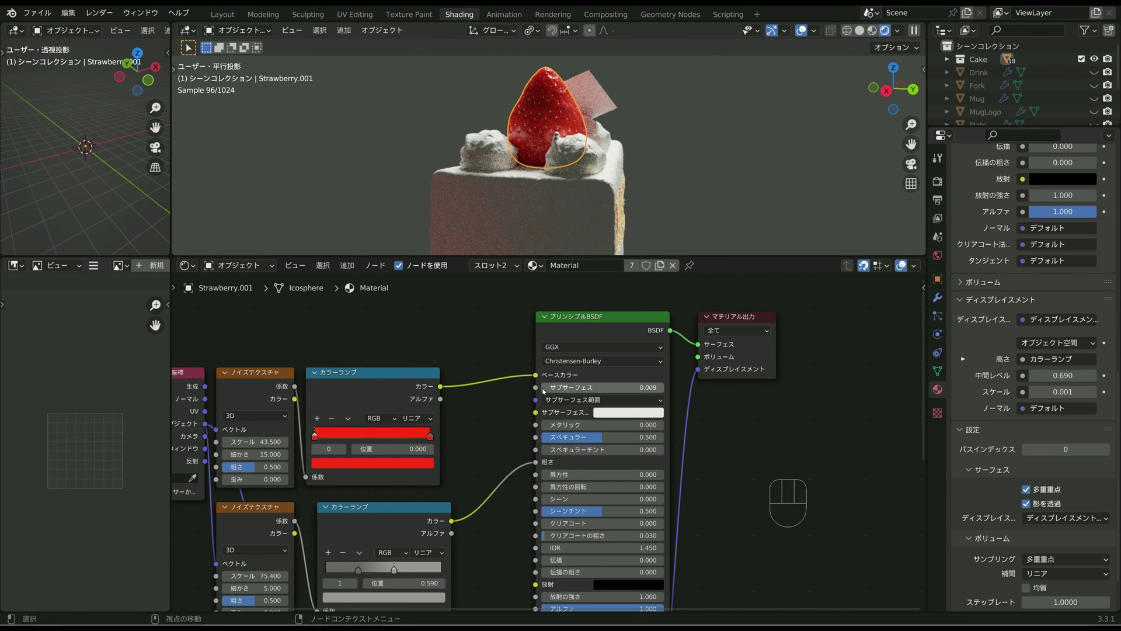
pyautogui.moveTo(572, 390); pyautogui.dragTo(544, 390)
# Step: Check the berry from the cake's side, save, and bring up the red ramp stop's colour picker
pyautogui.scroll(3)
pyautogui.scroll(-3)
pyautogui.moveTo(557, 134); pyautogui.dragTo(548, 166)
pyautogui.moveTo(515, 177); pyautogui.dragTo(625, 175)
pyautogui.click(699, 136)
pyautogui.scroll(-3)
pyautogui.middleClick(652, 160)
pyautogui.press('ctrl+s')
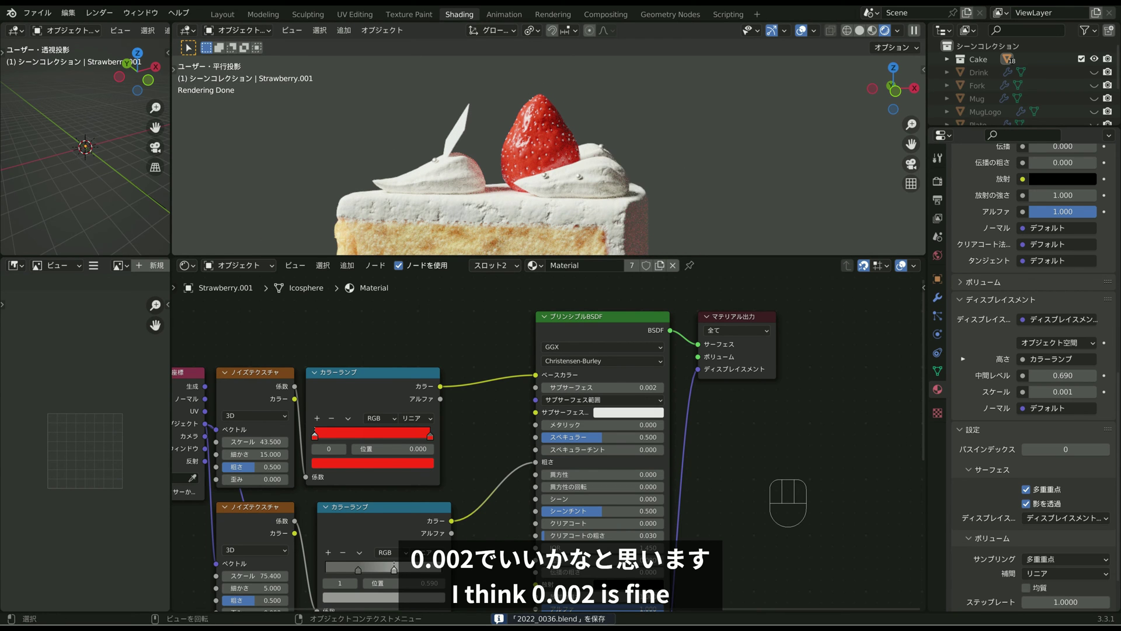
pyautogui.scroll(-3)
pyautogui.middleClick(559, 173)
pyautogui.middleClick(387, 370)
pyautogui.click(386, 395)
pyautogui.click(411, 423)
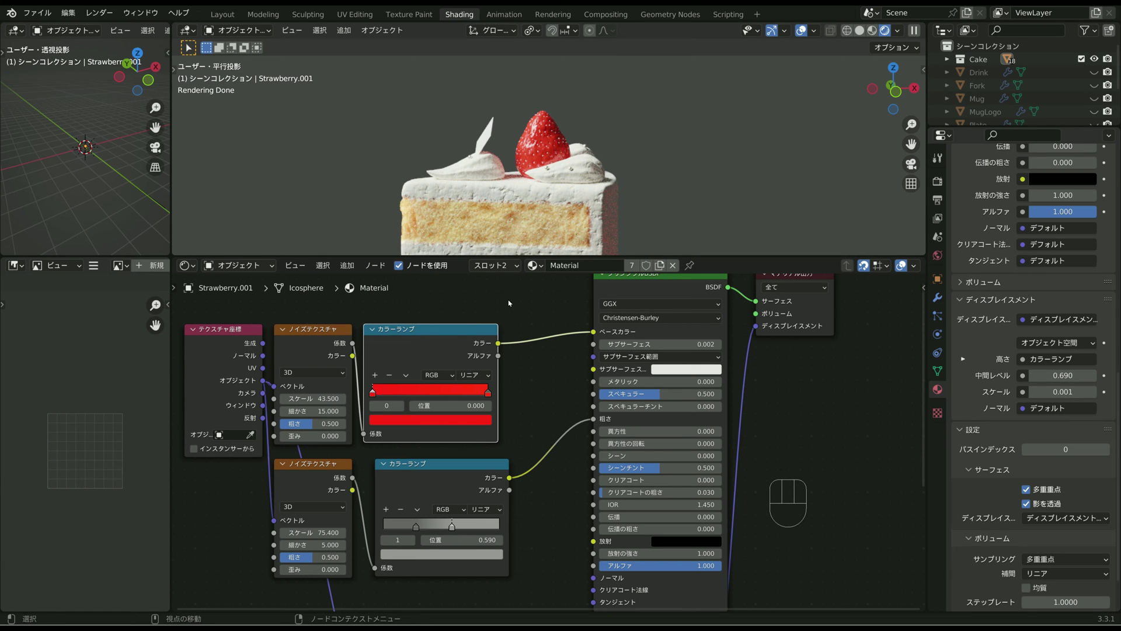
# Step: Rename the material Strawberry and frame the strawberry alone in view
pyautogui.middleClick(534, 217)
pyautogui.scroll(3)
pyautogui.moveTo(607, 213); pyautogui.dragTo(560, 193)
pyautogui.moveTo(591, 209); pyautogui.dragTo(699, 219)
pyautogui.moveTo(677, 213); pyautogui.dragTo(537, 186)
pyautogui.moveTo(697, 206); pyautogui.dragTo(602, 100)
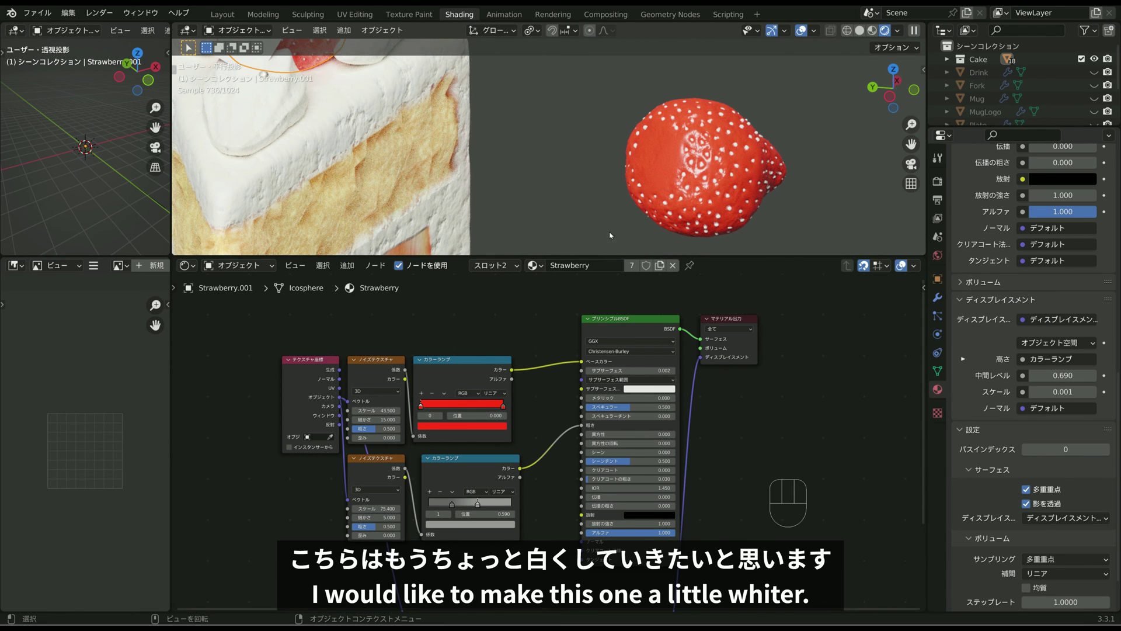
pyautogui.scroll(-3)
pyautogui.middleClick(492, 358)
# Step: Add a Wave Texture feeding a new Color Ramp, then a Mix RGB node for the base colour
pyautogui.press('shift+a')
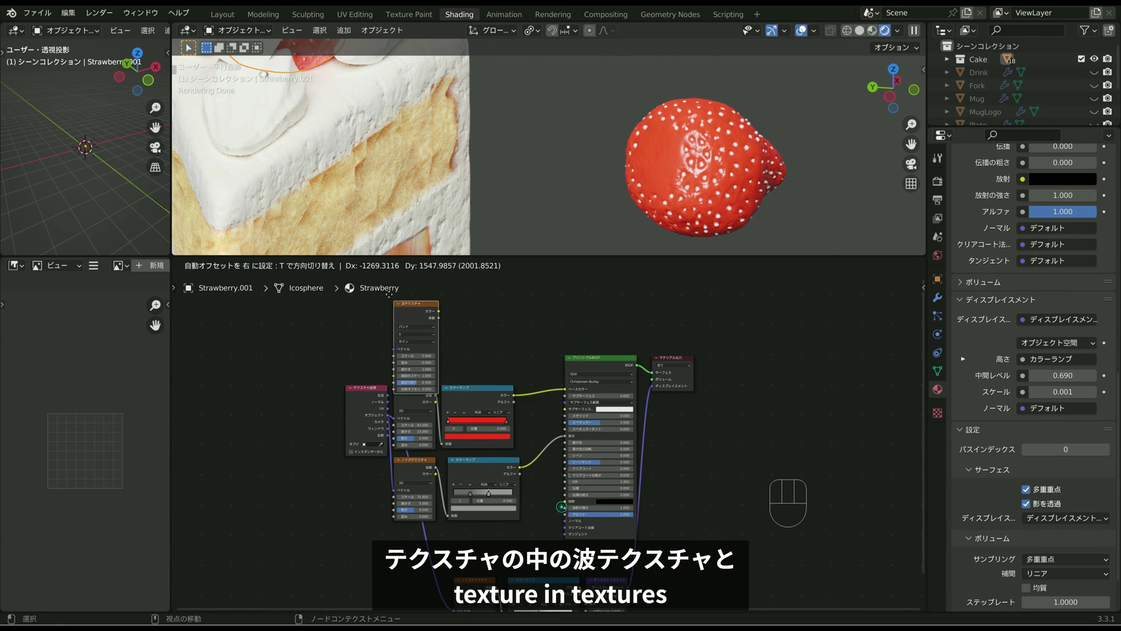
pyautogui.press('shift+a')
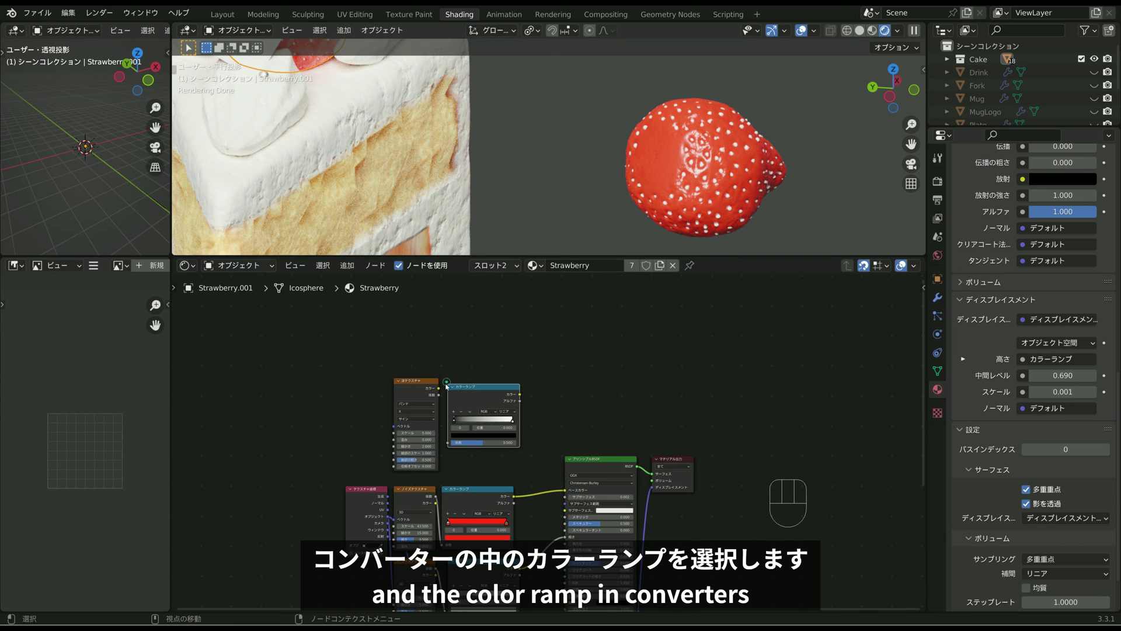
pyautogui.moveTo(388, 516); pyautogui.dragTo(399, 422)
pyautogui.moveTo(441, 395); pyautogui.dragTo(452, 444)
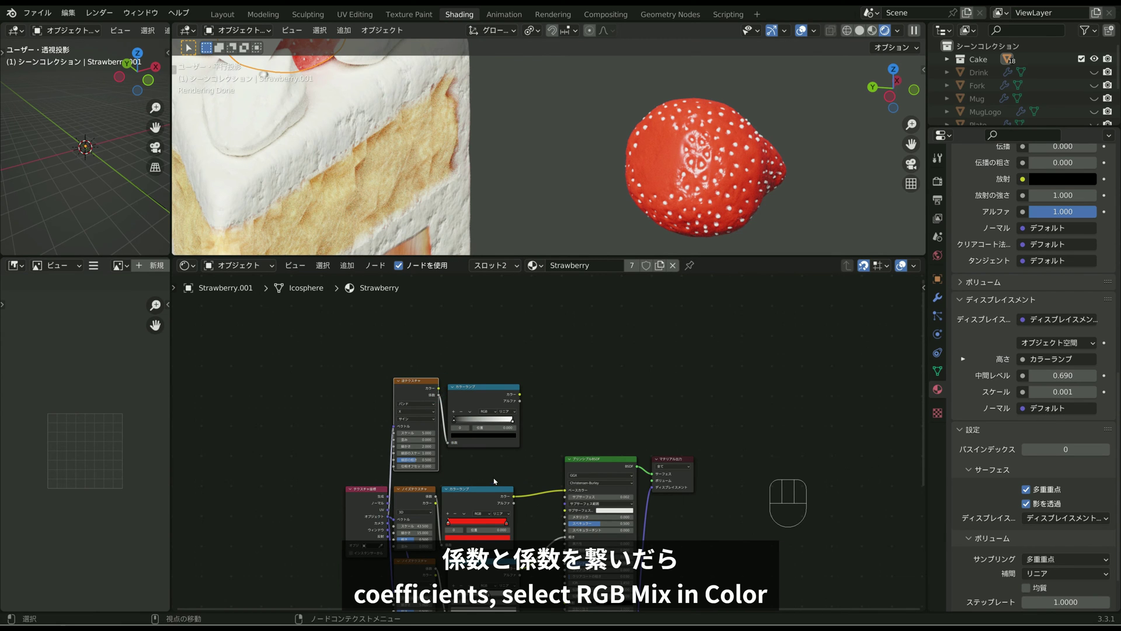
pyautogui.middleClick(474, 462)
pyautogui.press('shift+a')
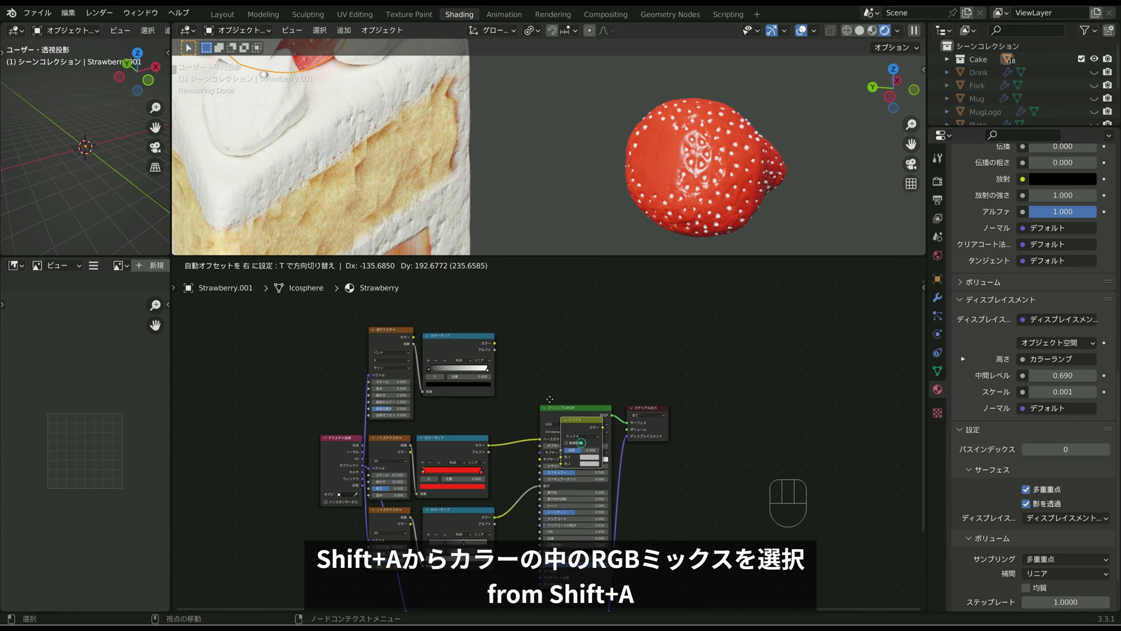
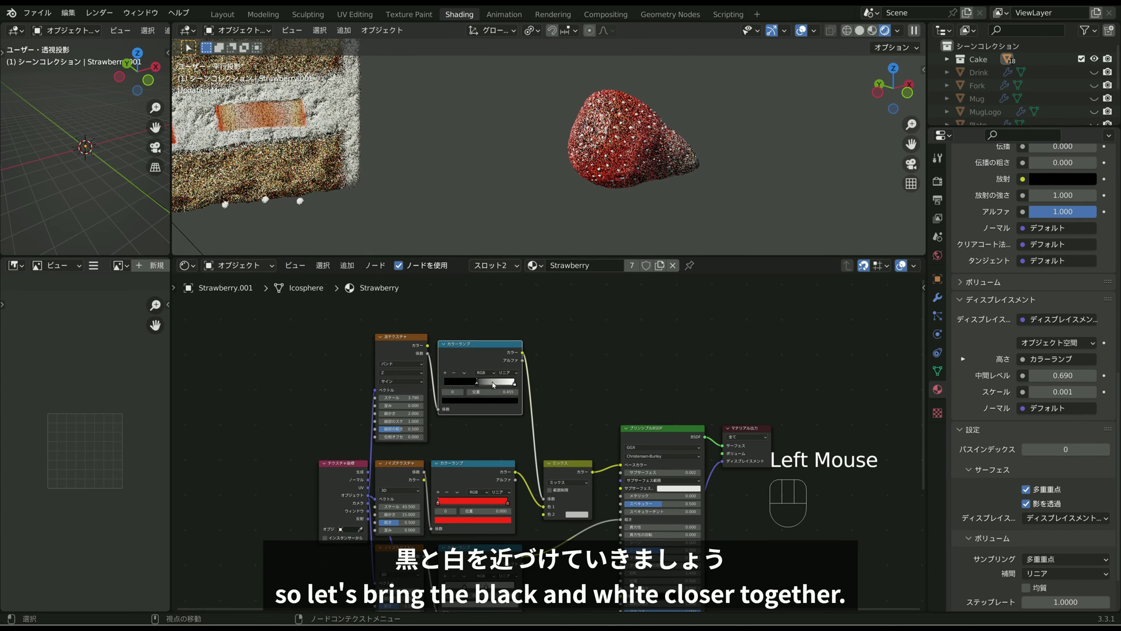
# Step: Tighten the wave-mask Color Ramp stops so the red mixes to a pale top, and inspect the berry
pyautogui.click(506, 381)
pyautogui.click(477, 381)
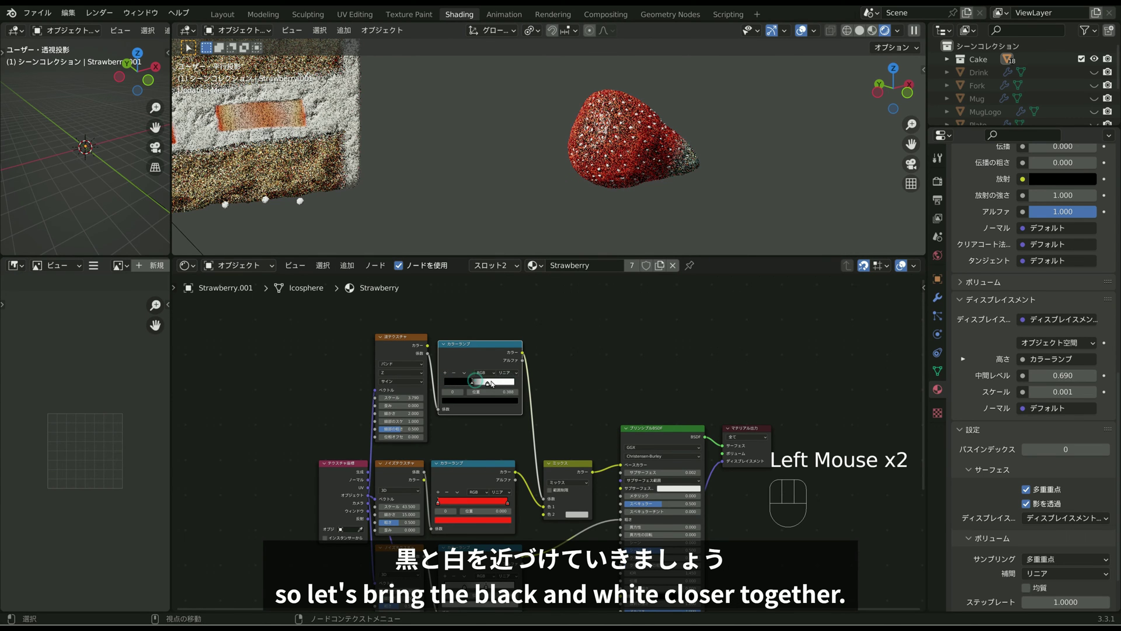
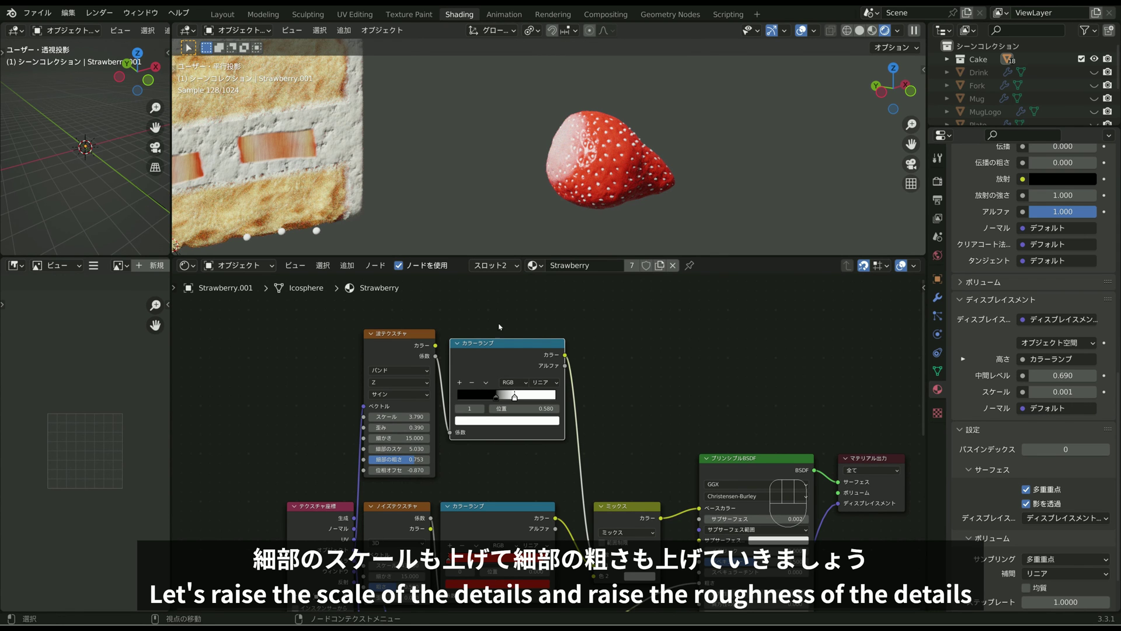
pyautogui.moveTo(607, 240); pyautogui.dragTo(664, 241)
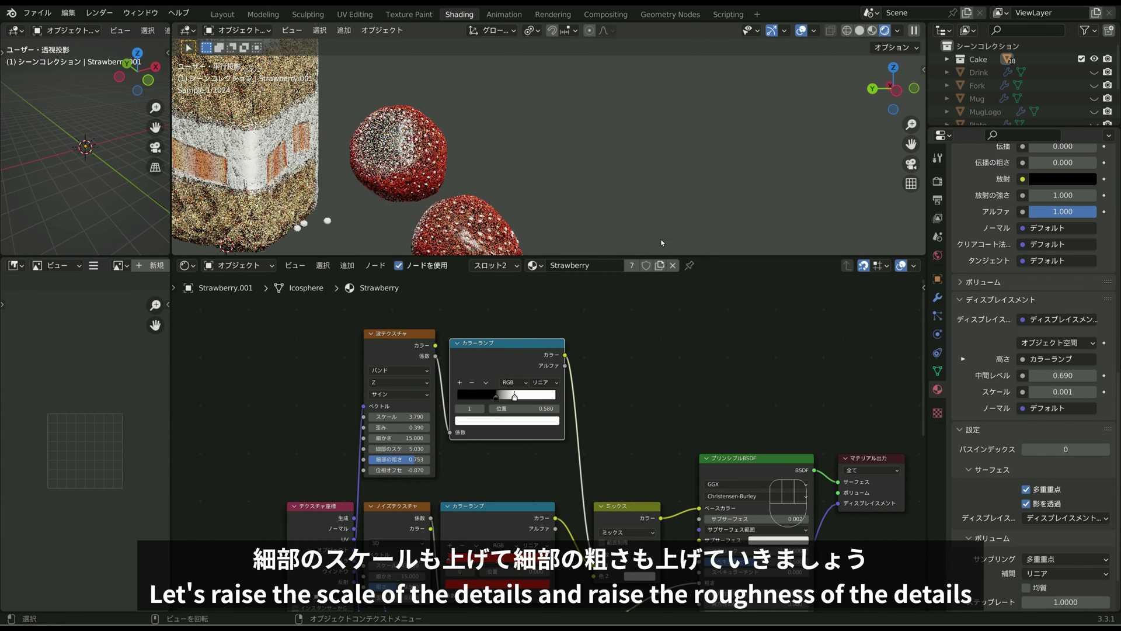
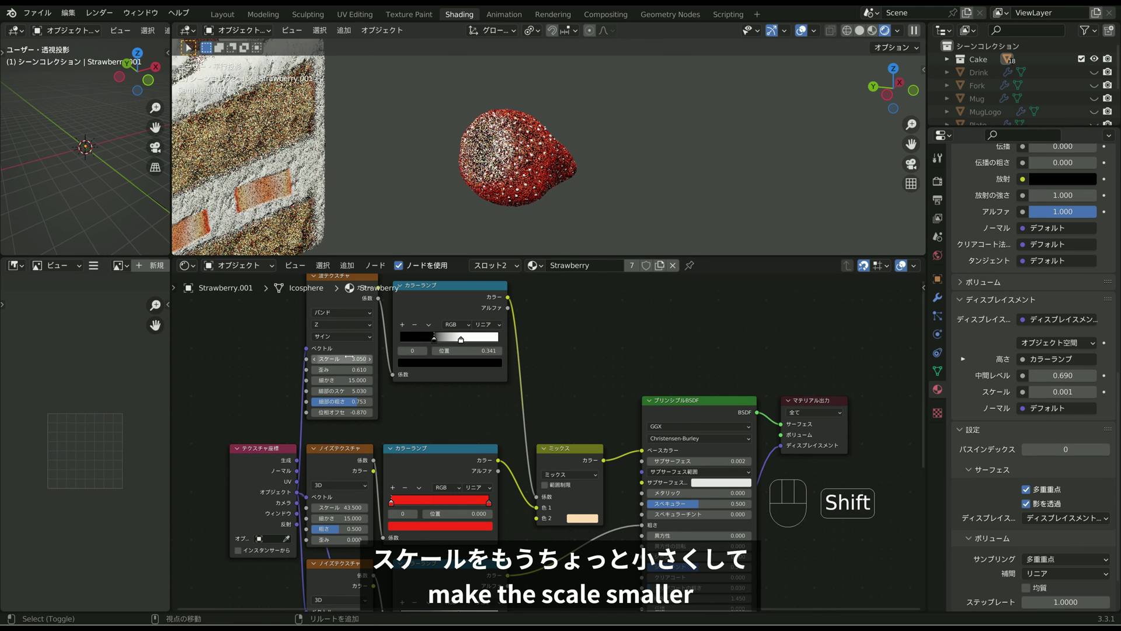
pyautogui.middleClick(647, 211)
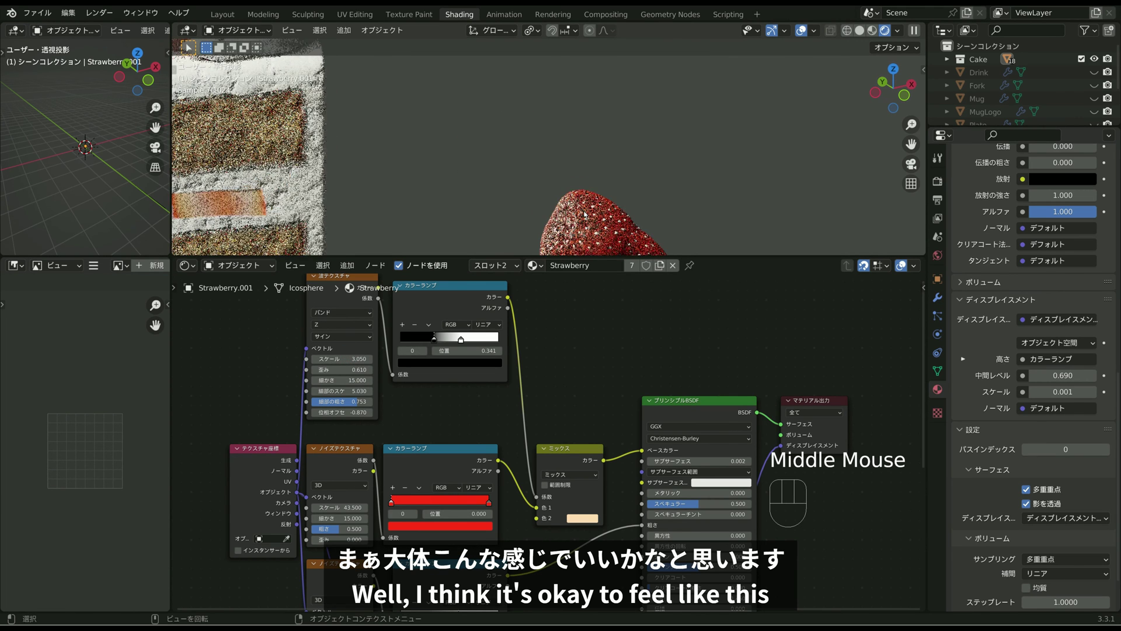
pyautogui.scroll(-3)
pyautogui.middleClick(546, 212)
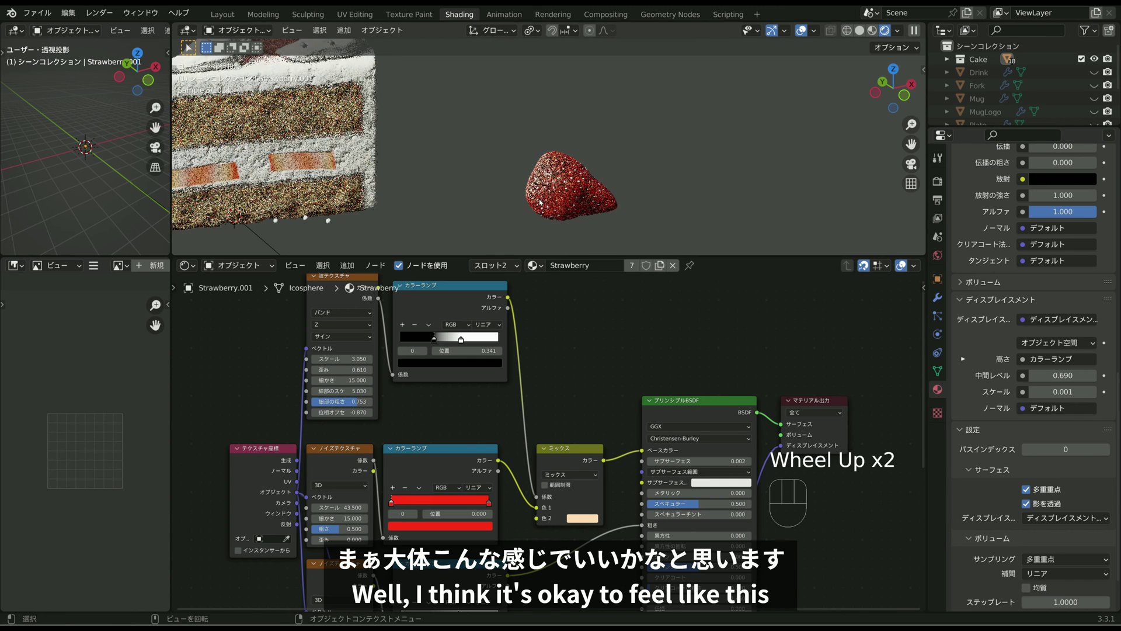
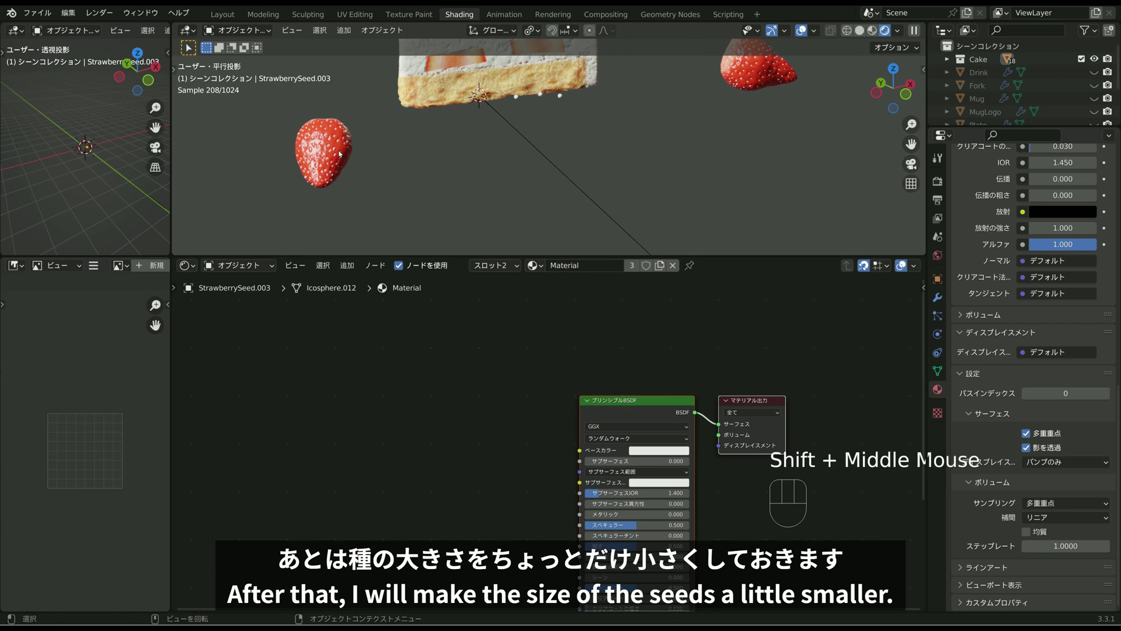
# Step: Select a seed object and scale its whole mesh down to about 0.83 in Edit Mode
pyautogui.click(336, 151)
pyautogui.middleClick(359, 158)
pyautogui.scroll(3)
pyautogui.click(332, 179)
pyautogui.press('Tab')
pyautogui.press('a')
pyautogui.press('s')
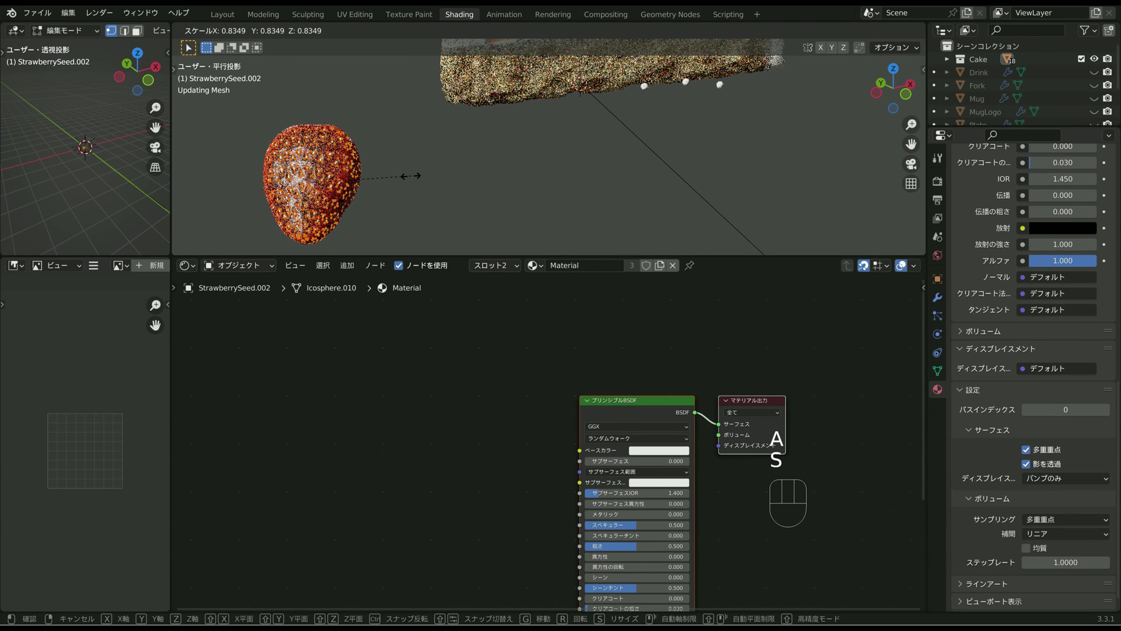
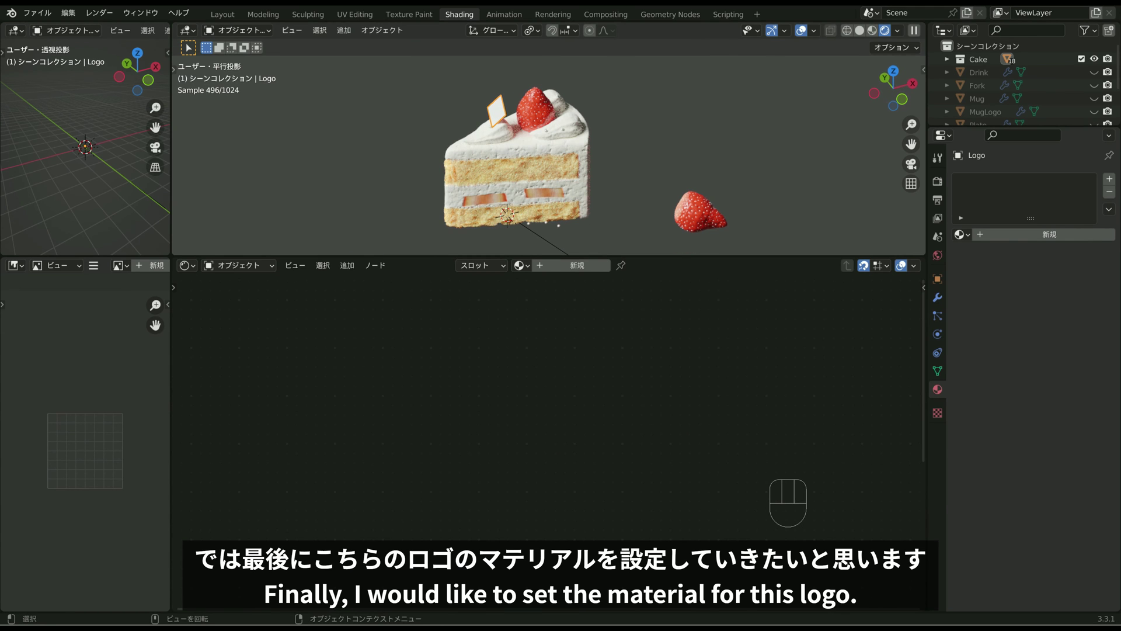
# Step: Create the logo card material with an Image Texture driven by Texture Coordinate UV output
pyautogui.press('KP_Divide')
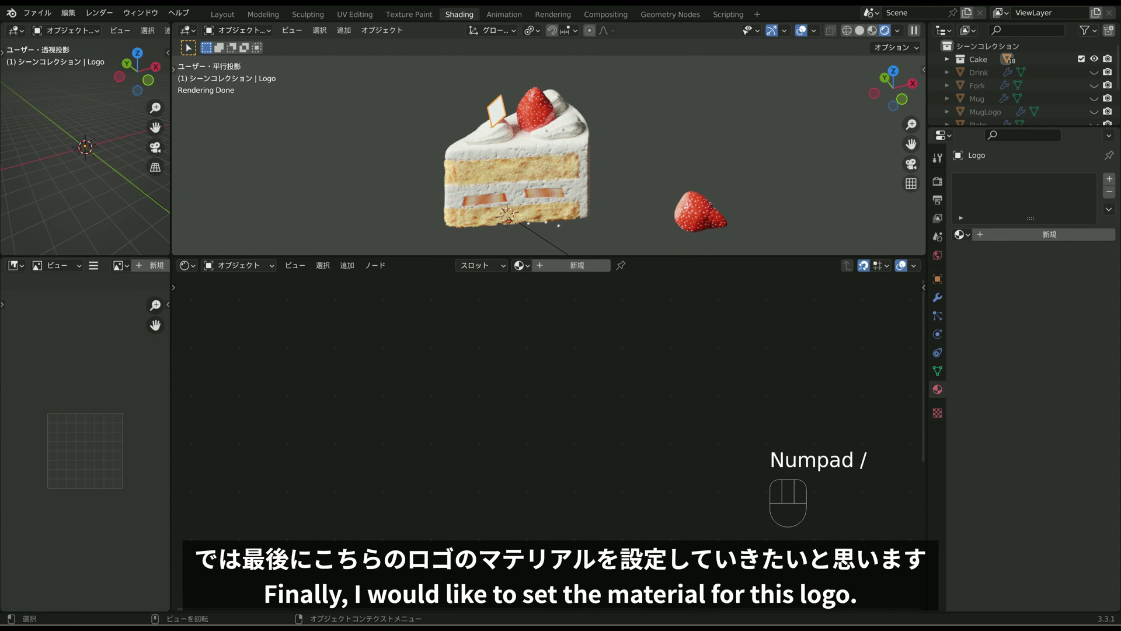
pyautogui.click(569, 267)
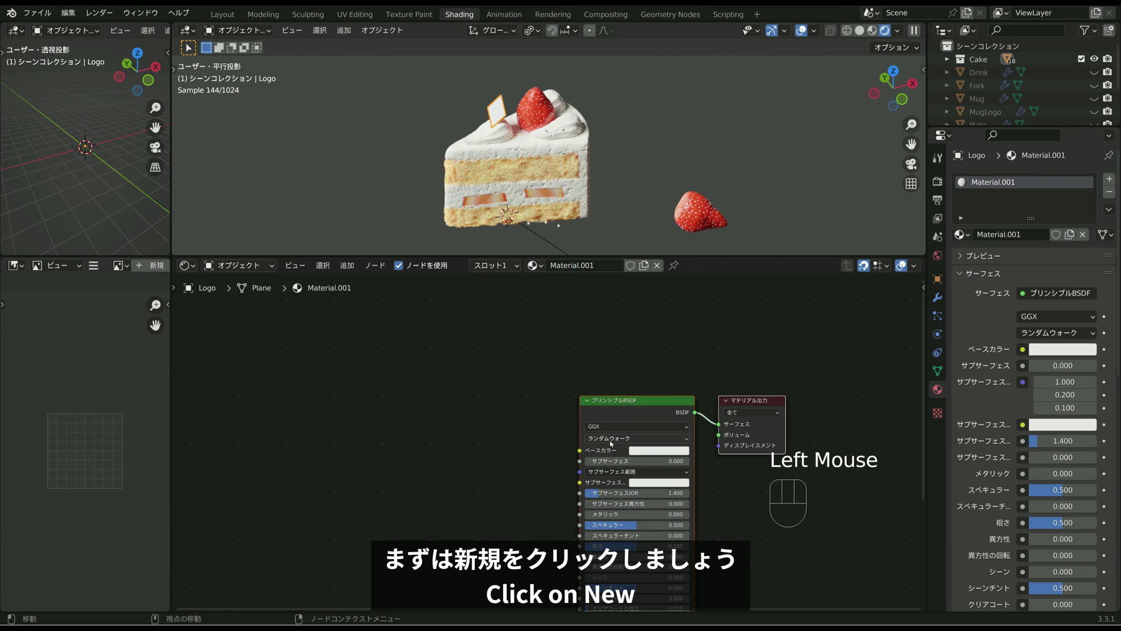
pyautogui.click(473, 431)
pyautogui.press('shift+a')
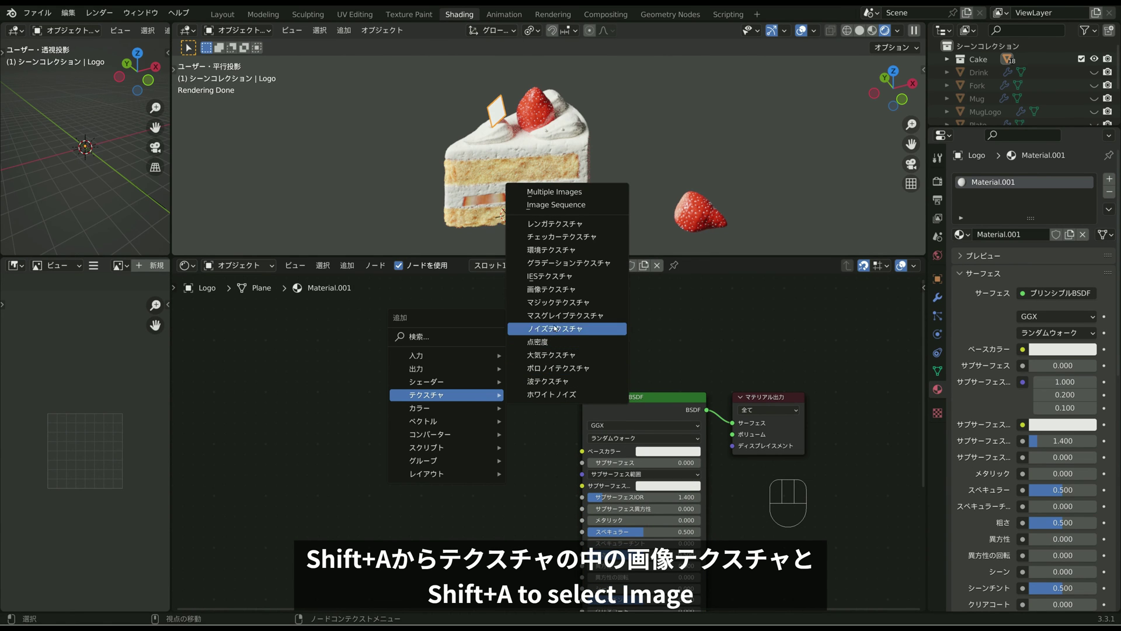
pyautogui.press('shift+a')
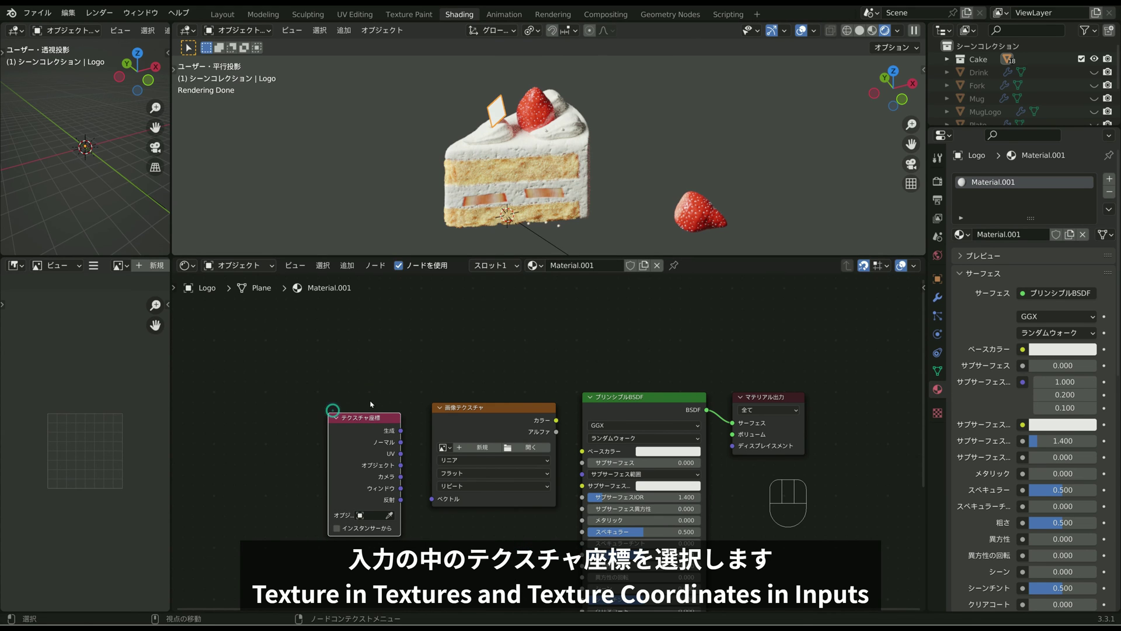
pyautogui.click(403, 457)
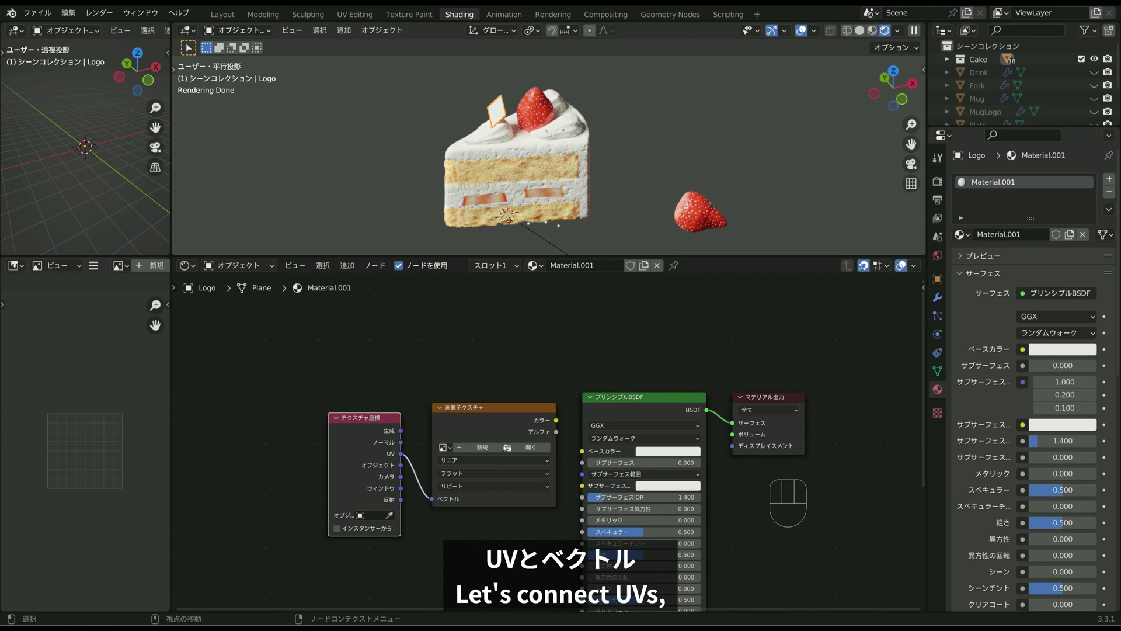
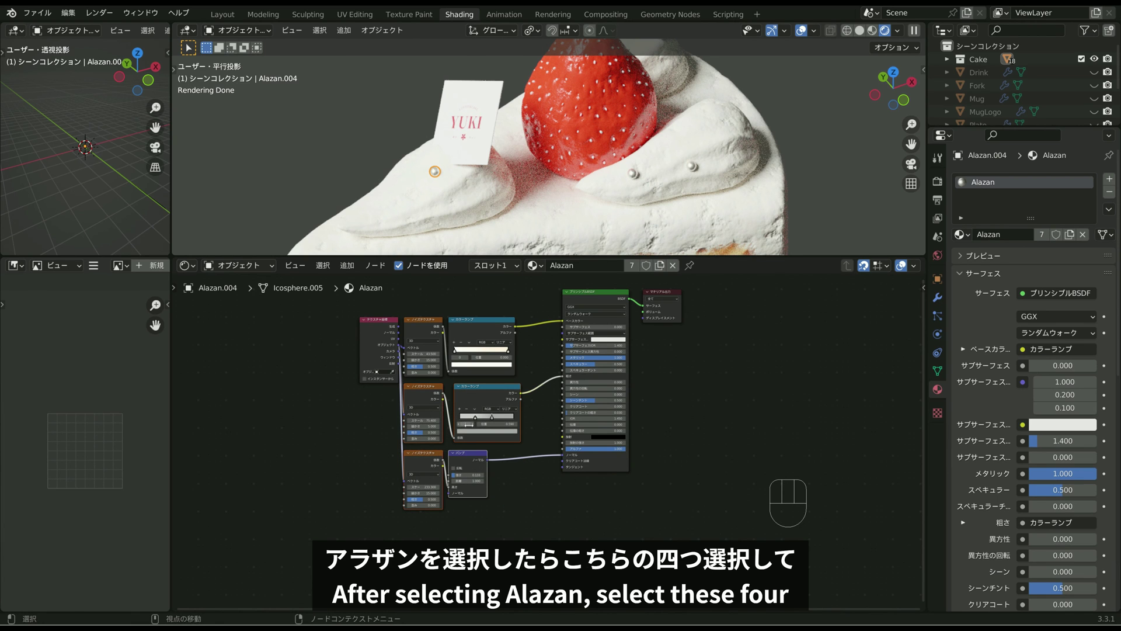
# Step: Copy the Alazan noise nodes into the logo material for roughness and bump, and frame the card
pyautogui.press('ctrl+c')
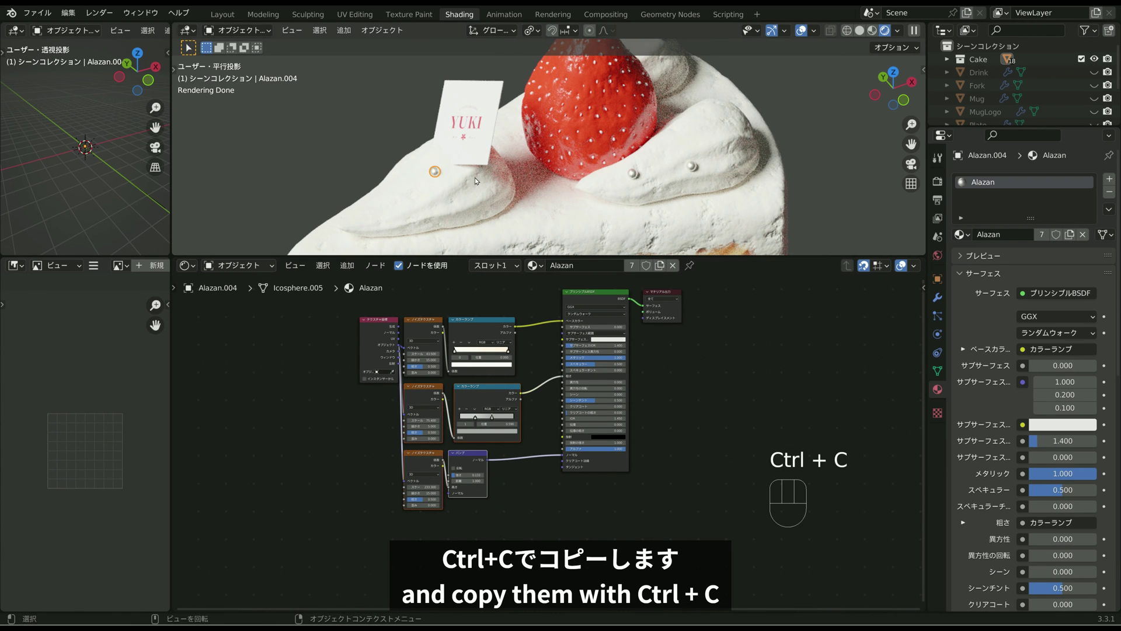
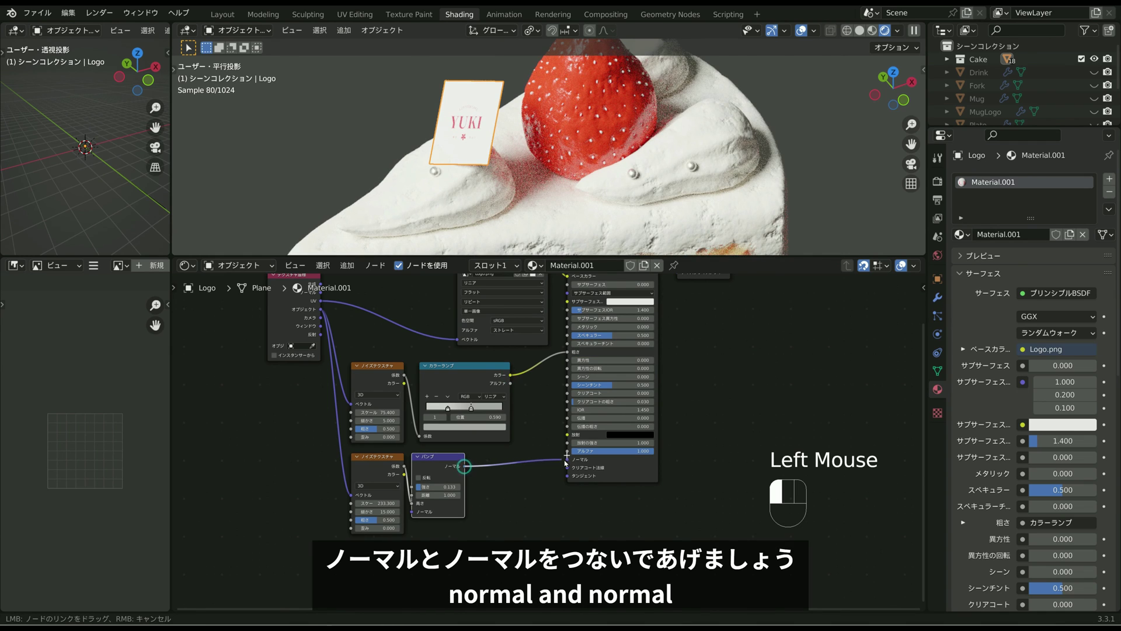
pyautogui.scroll(3)
pyautogui.scroll(-3)
pyautogui.scroll(-3)
pyautogui.click(567, 213)
pyautogui.press('r')
pyautogui.press('z')
pyautogui.middleClick(615, 216)
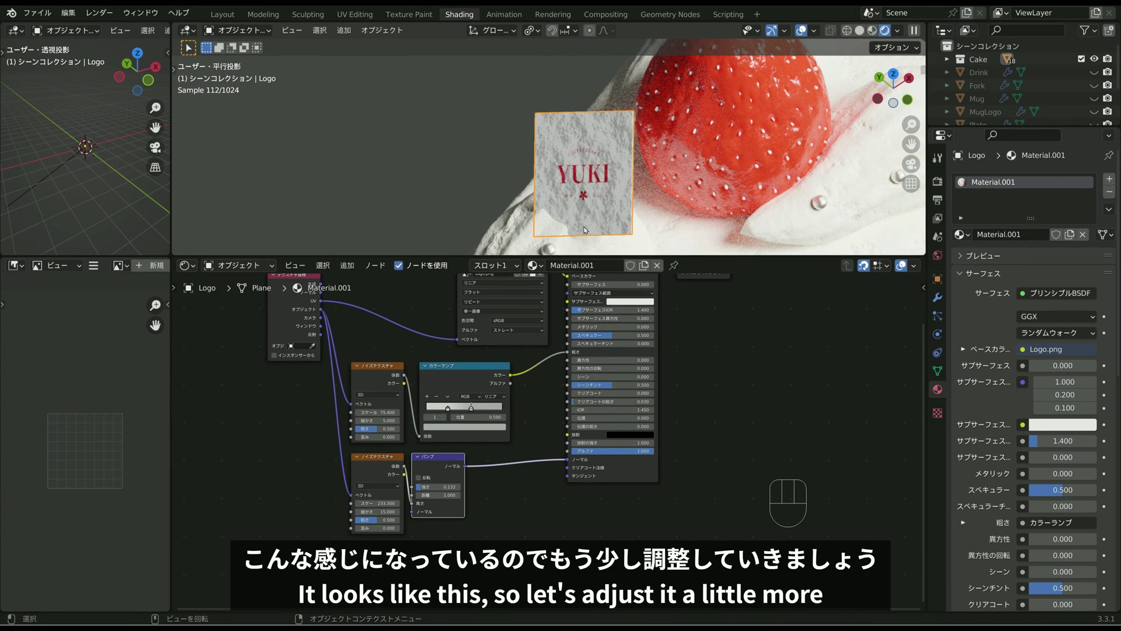
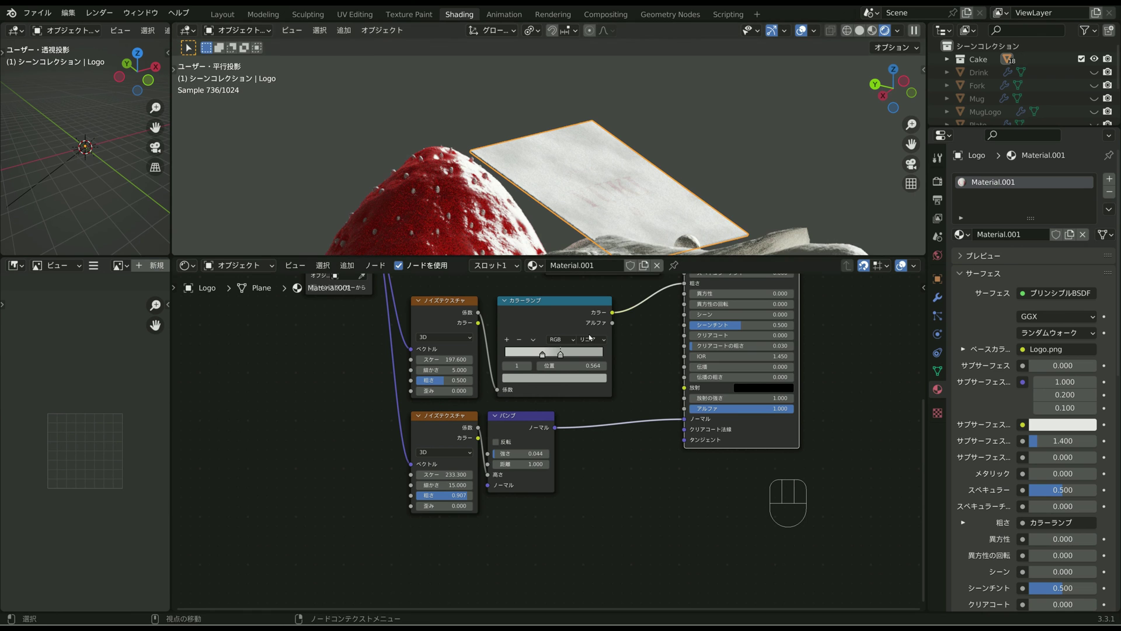
# Step: Adjust the card's noise Color Ramp contrast and inspect the textured paper surface
pyautogui.click(545, 355)
pyautogui.click(559, 354)
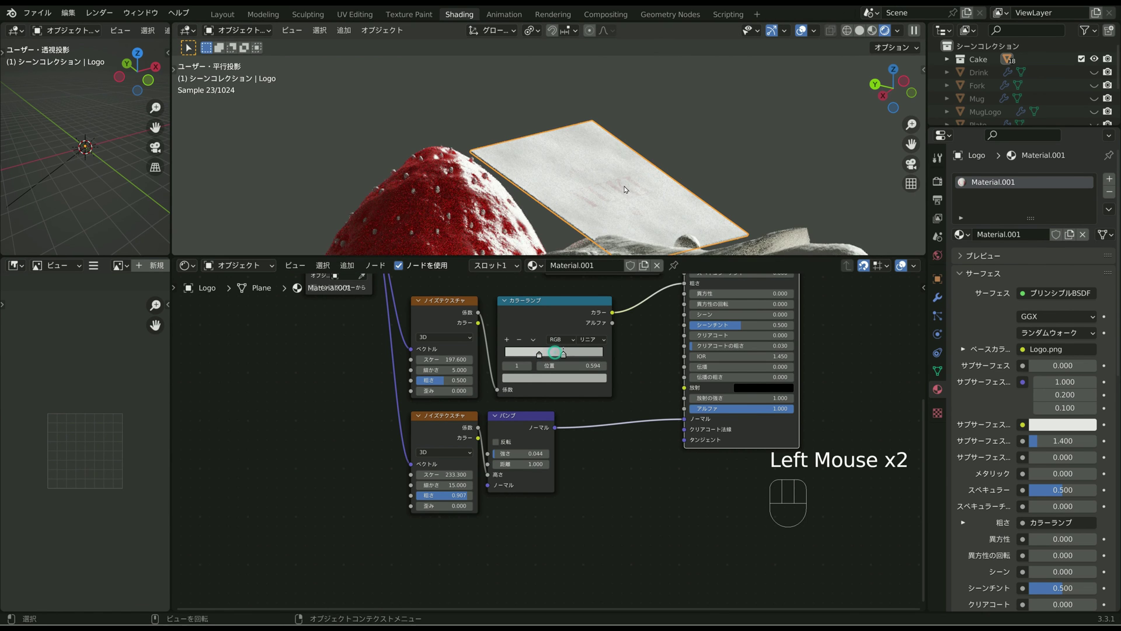
pyautogui.middleClick(642, 198)
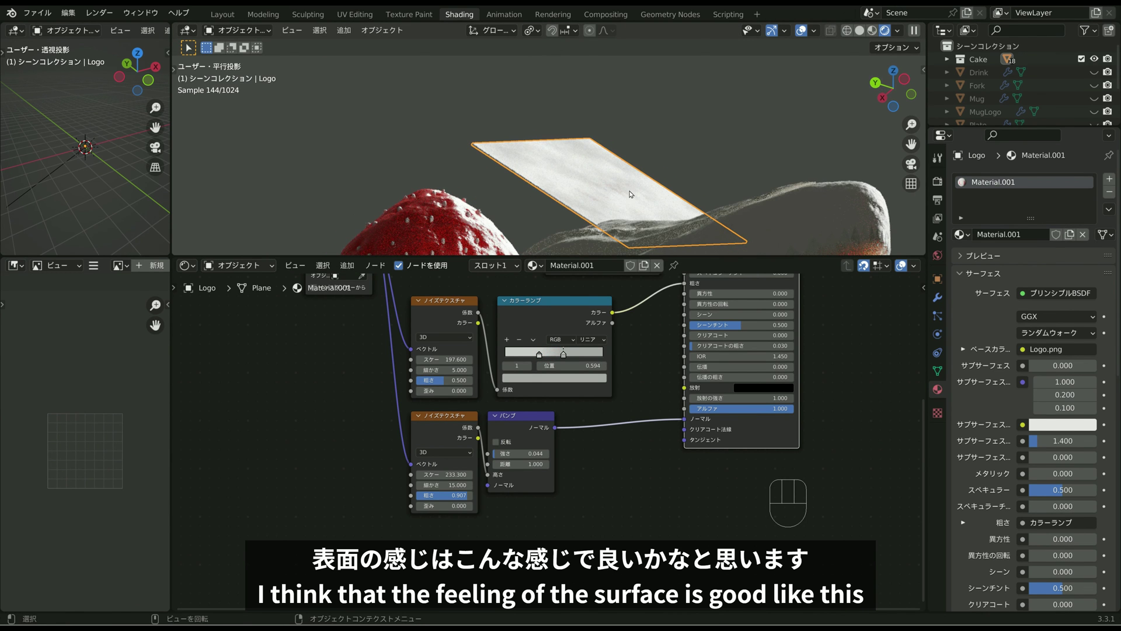
pyautogui.middleClick(699, 187)
pyautogui.moveTo(750, 171); pyautogui.dragTo(640, 225)
pyautogui.middleClick(702, 204)
pyautogui.scroll(3)
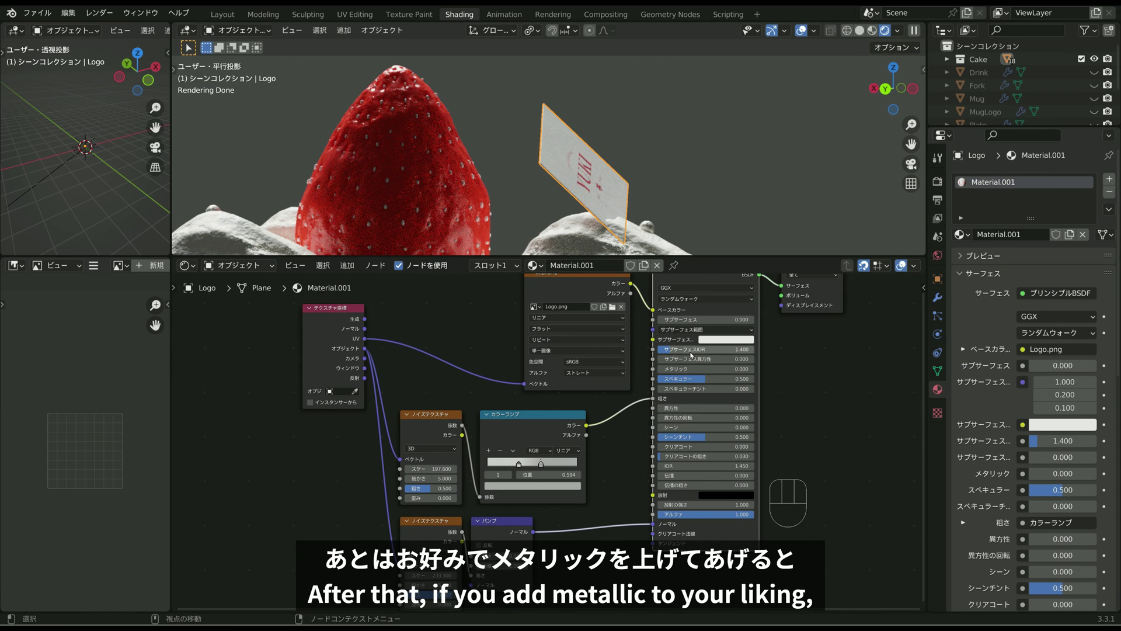
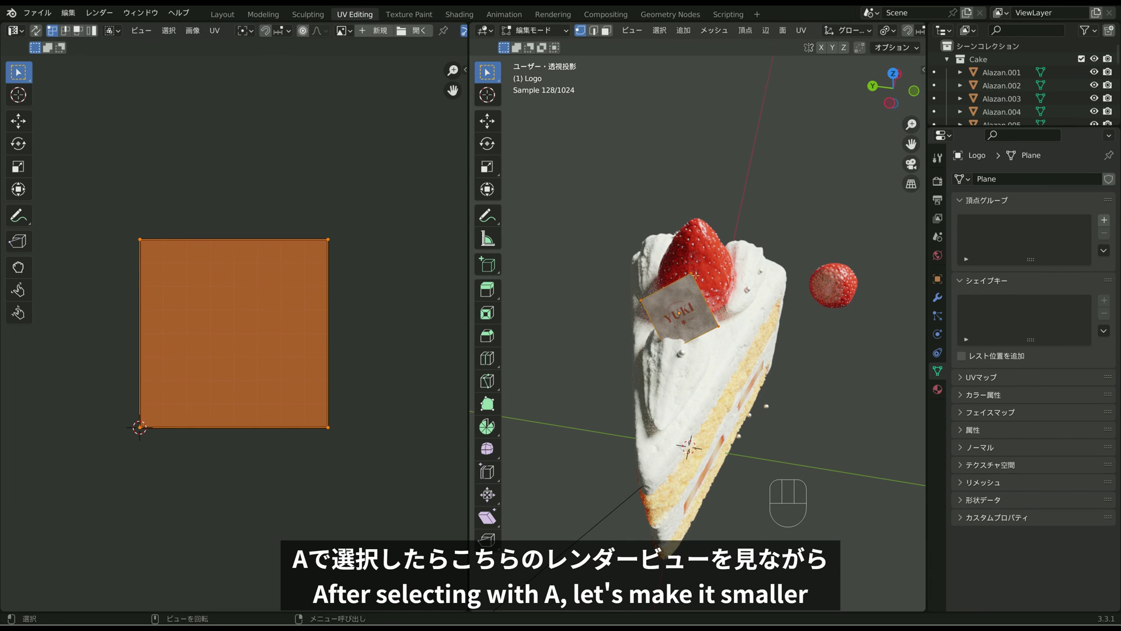
# Step: Scale the logo card's UV square down to about 0.90 so the YUKI logo grows
pyautogui.press('s')
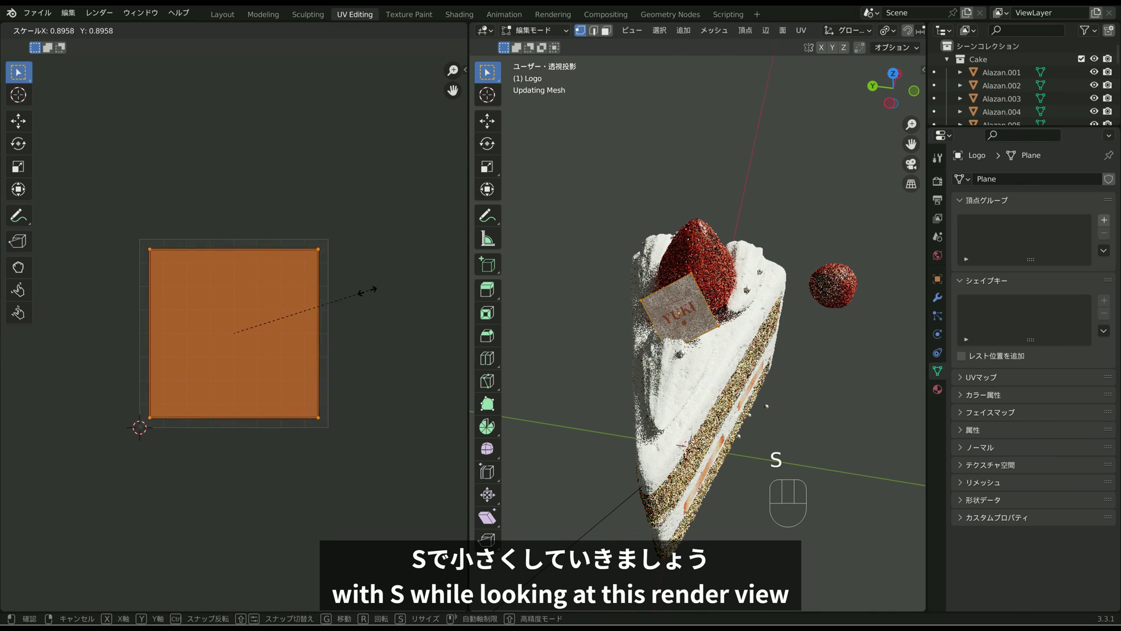
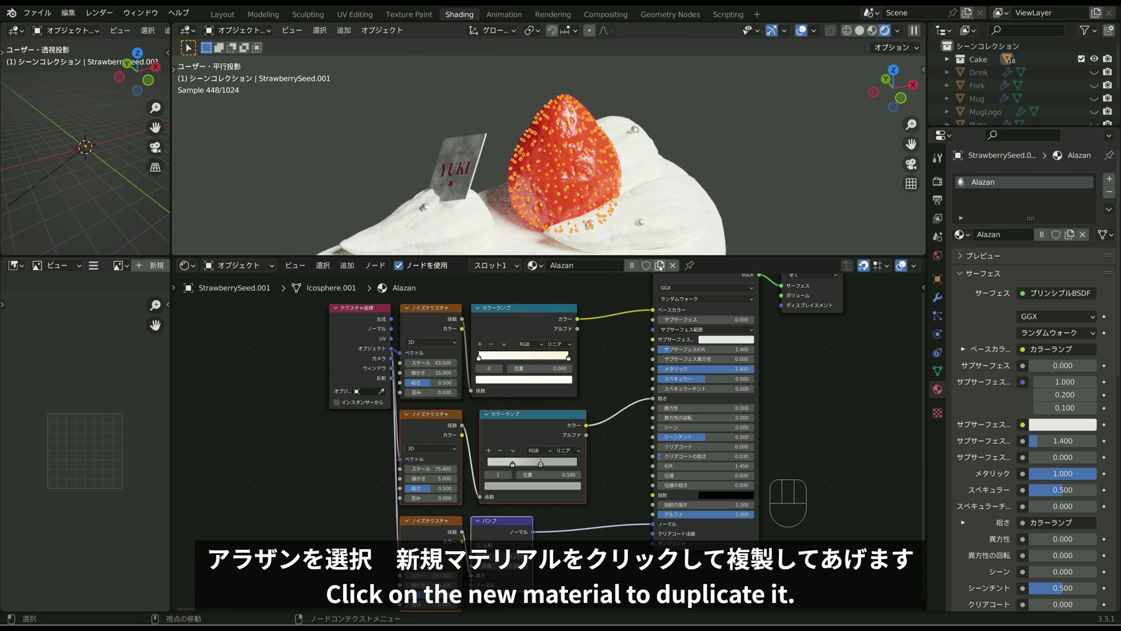
# Step: Make Alazan.001 a single-user copy for the seeds with Metallic 0 and a pale ramp colour
pyautogui.click(662, 267)
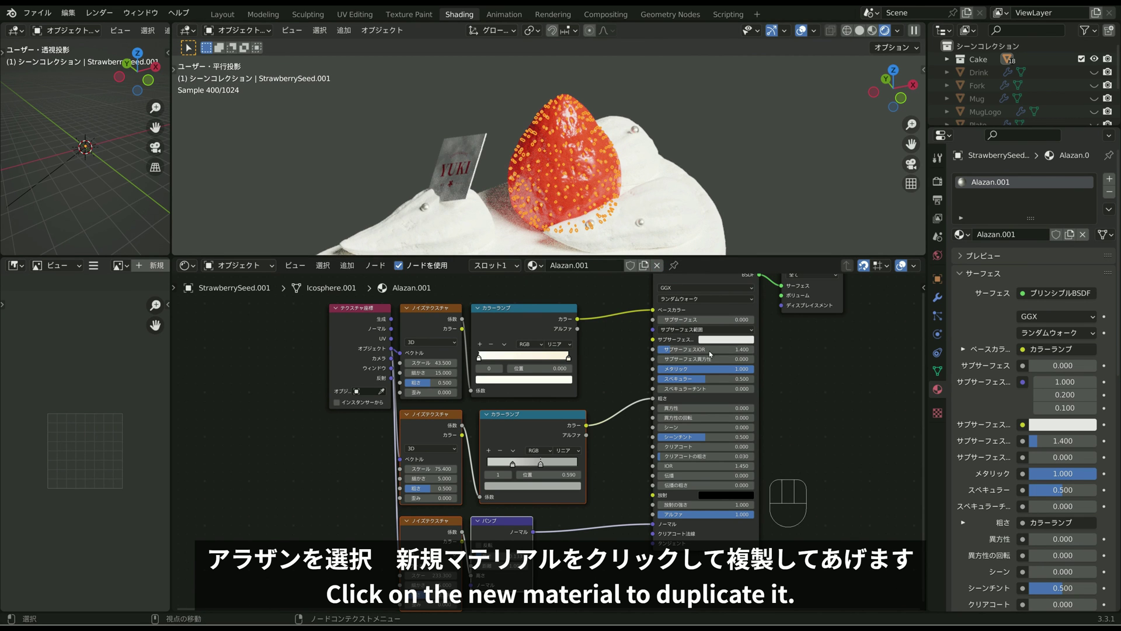
pyautogui.click(732, 370)
pyautogui.middleClick(518, 310)
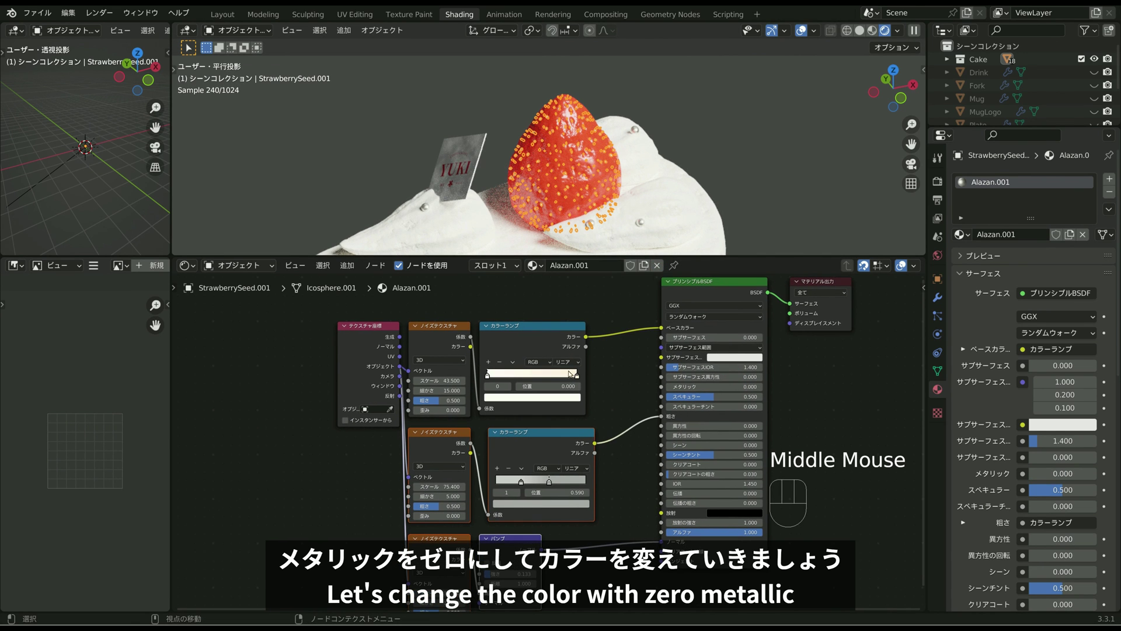
pyautogui.click(731, 144)
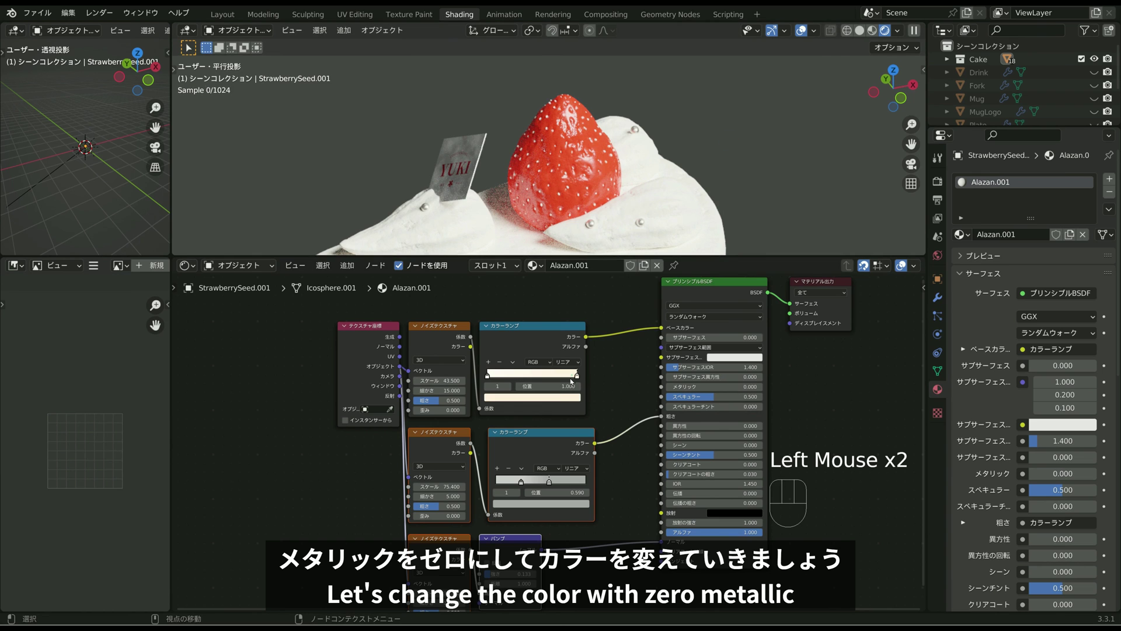
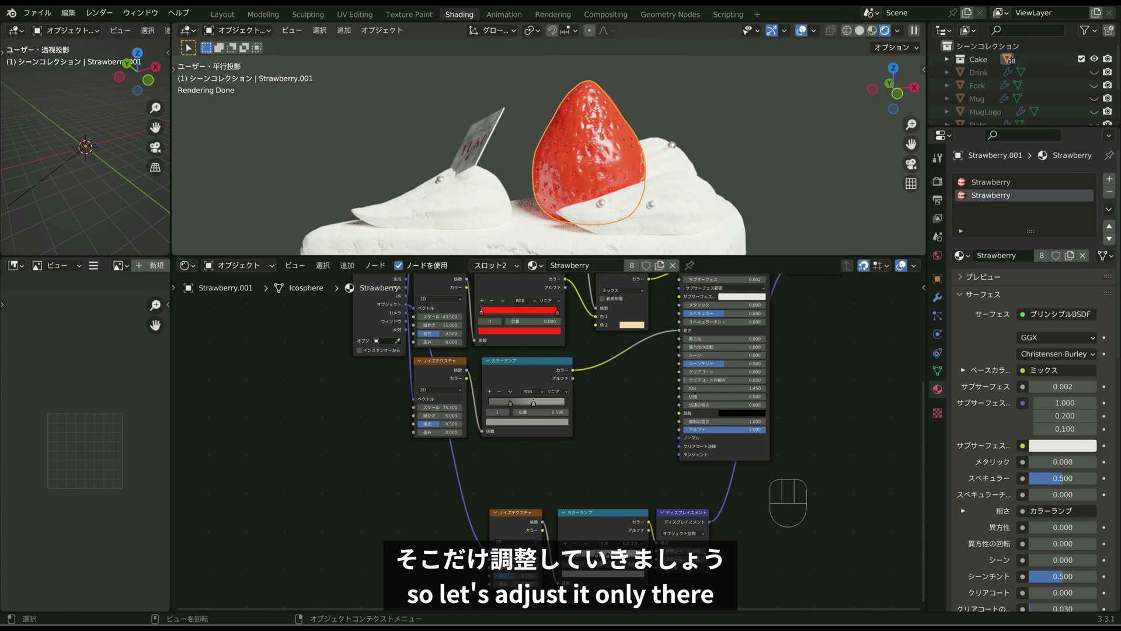
# Step: Select the faces of the second Strawberry material slot and scale them down to about 0.95
pyautogui.press('Tab')
pyautogui.press('Tab')
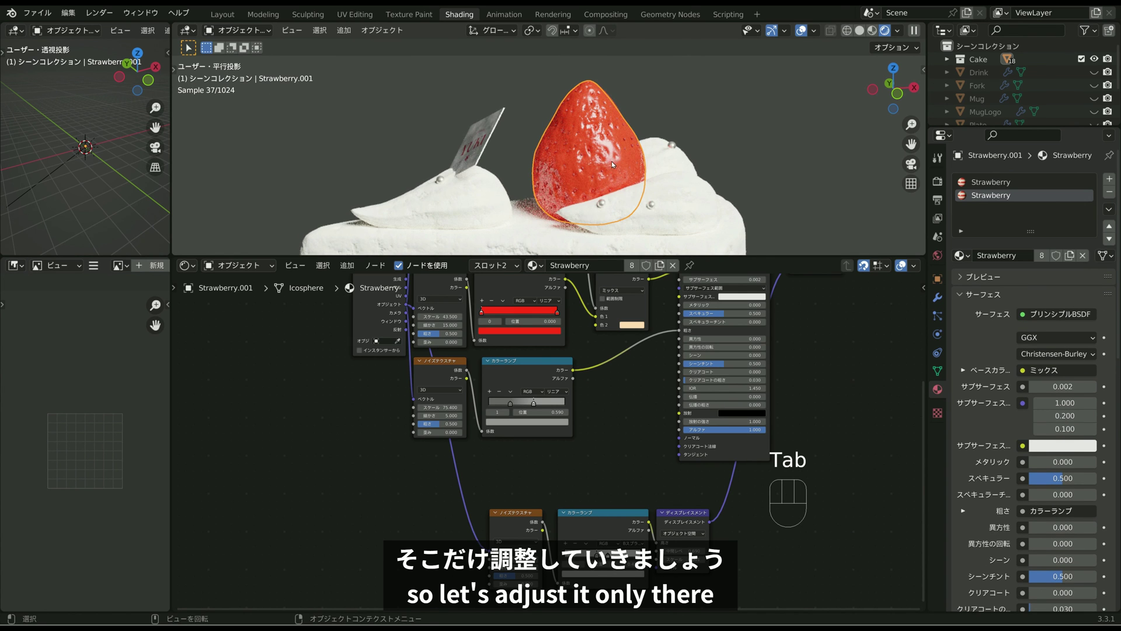
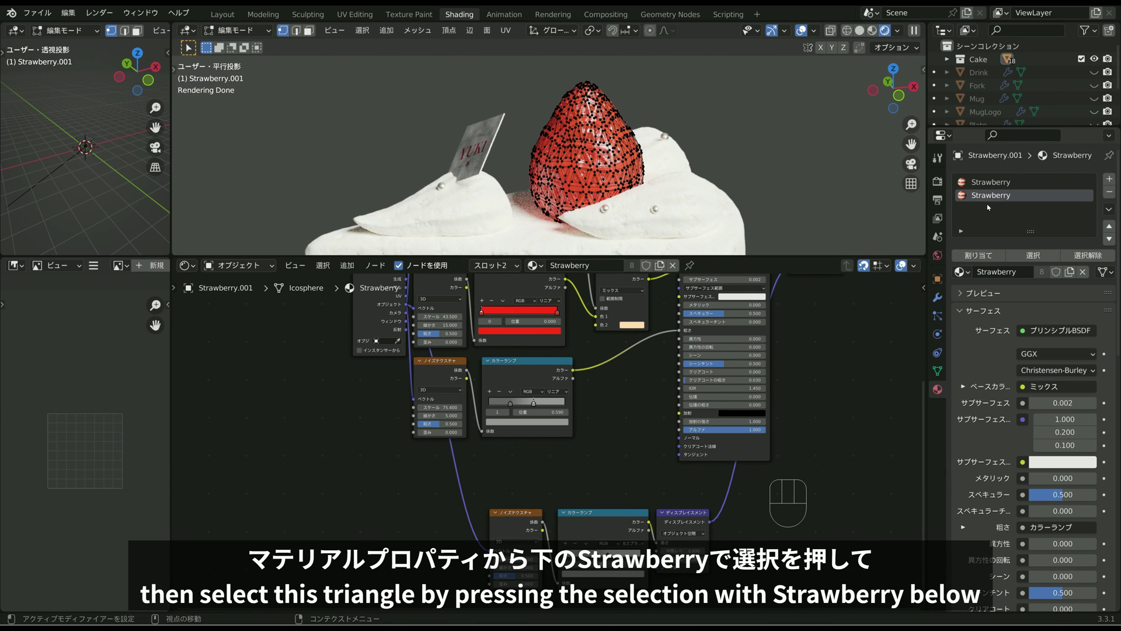
pyautogui.click(1034, 255)
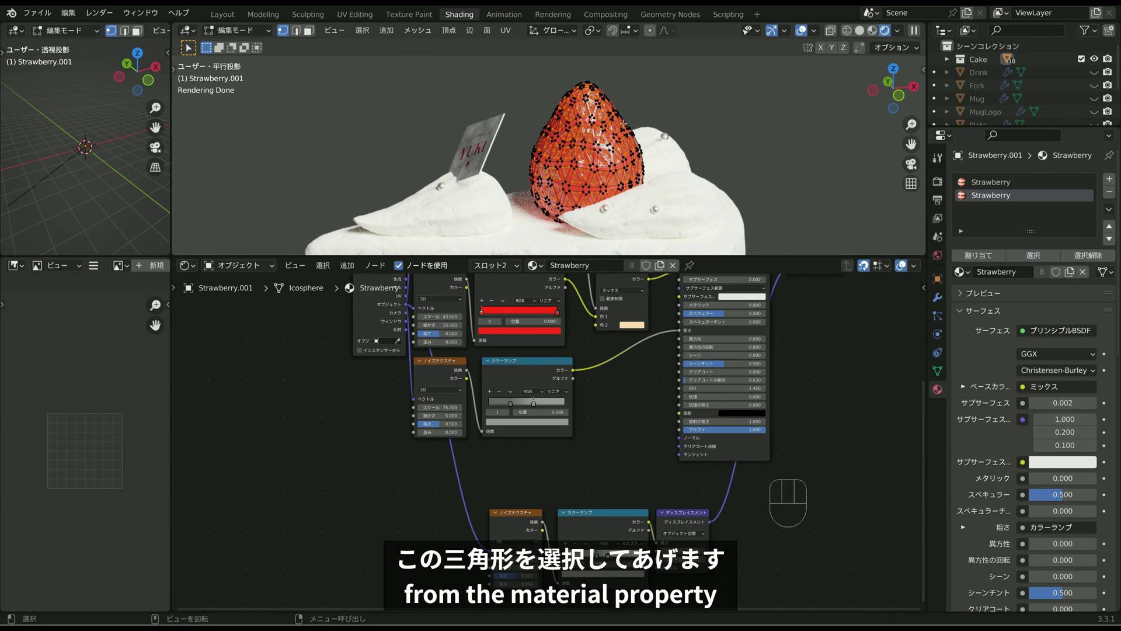
pyautogui.scroll(3)
pyautogui.press('s')
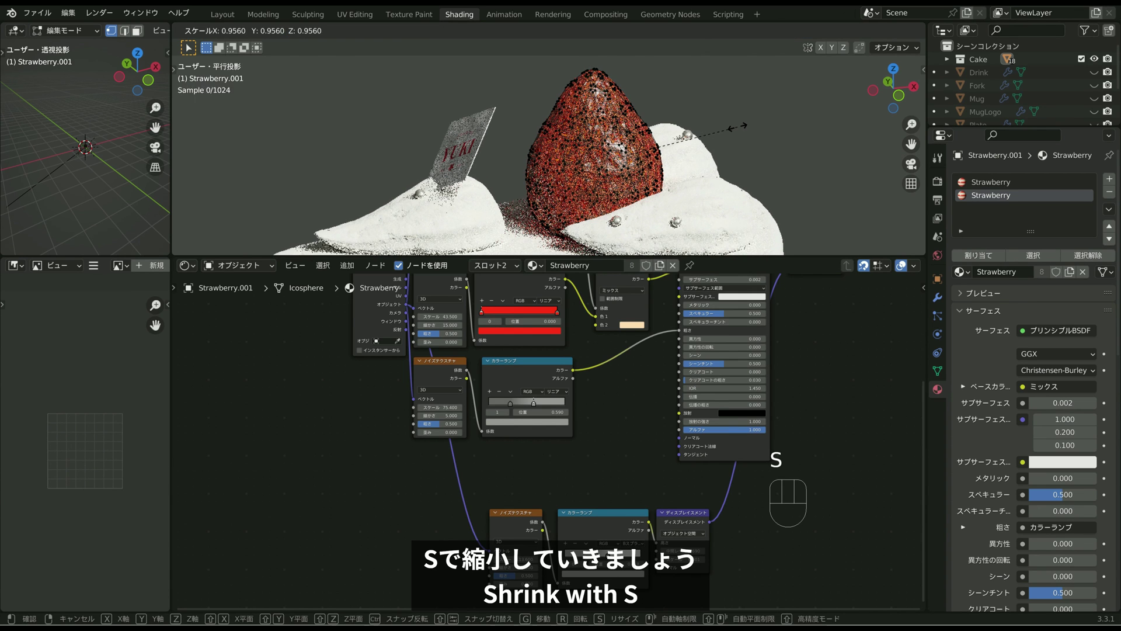
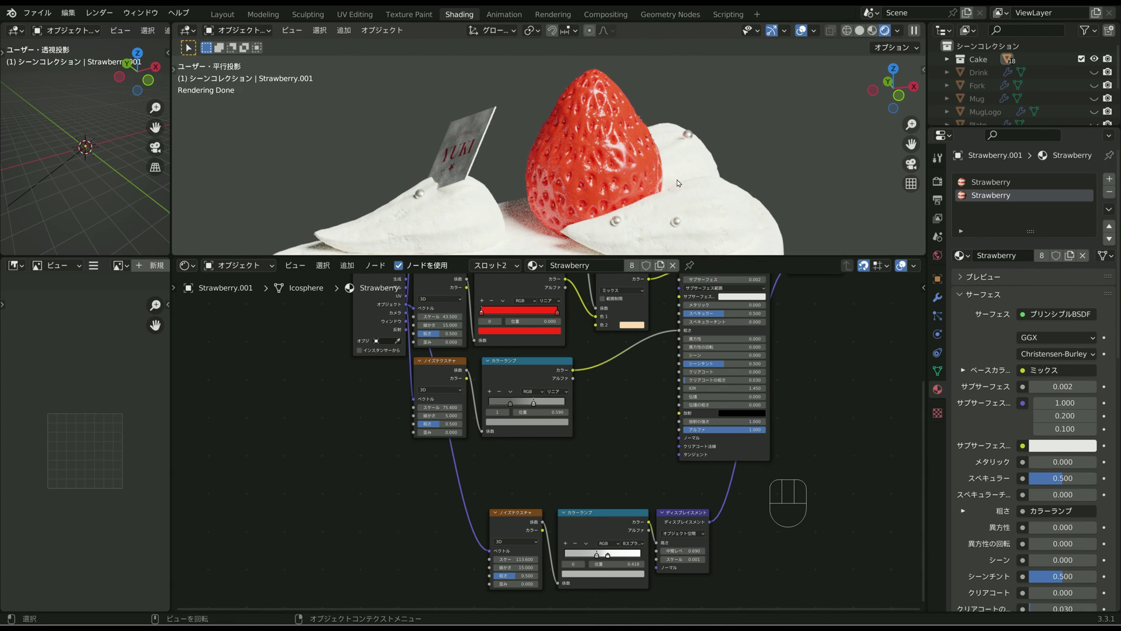
pyautogui.press('alt+h')
pyautogui.scroll(-3)
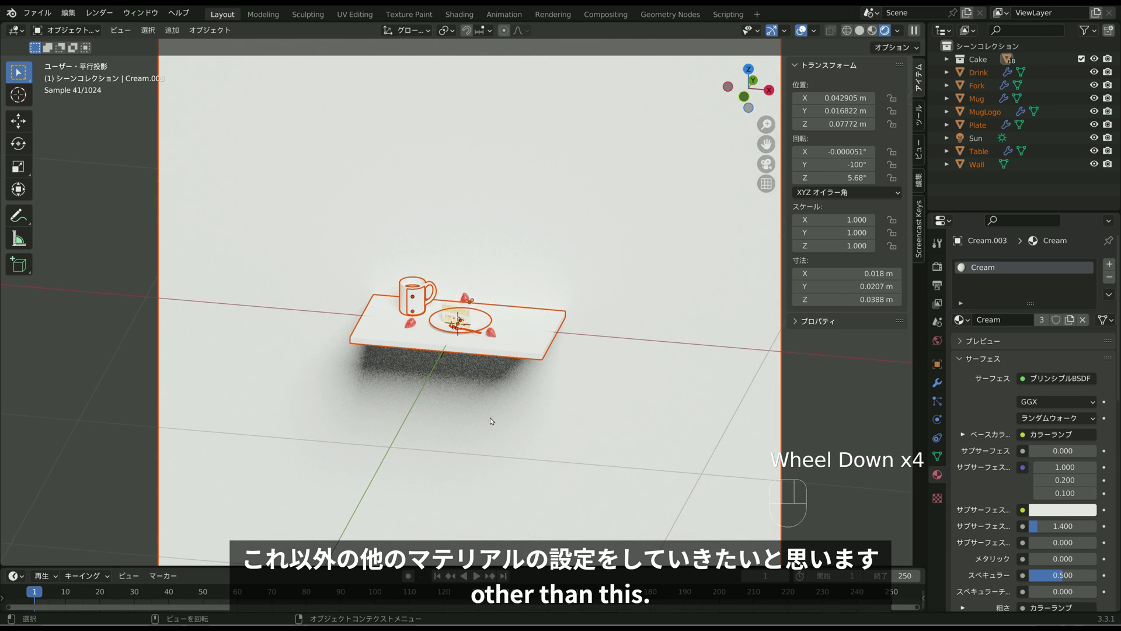